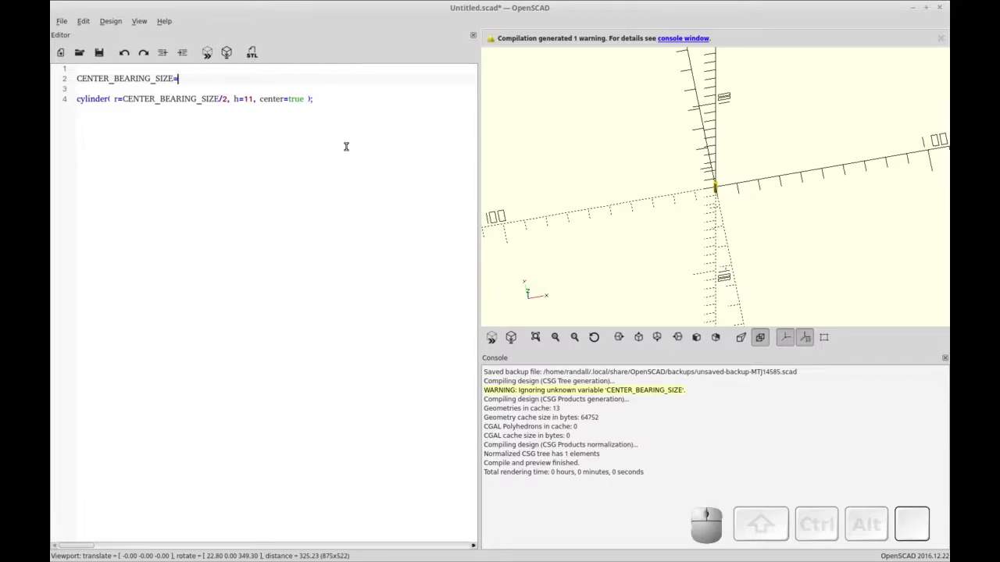
Set CENTER_BEARING_SIZE to 22 with a '// Standard Skate Bearing' comment and re-preview.
key("2")
key(";")
key("space")
key("/")
key("space")
key("shift+s")
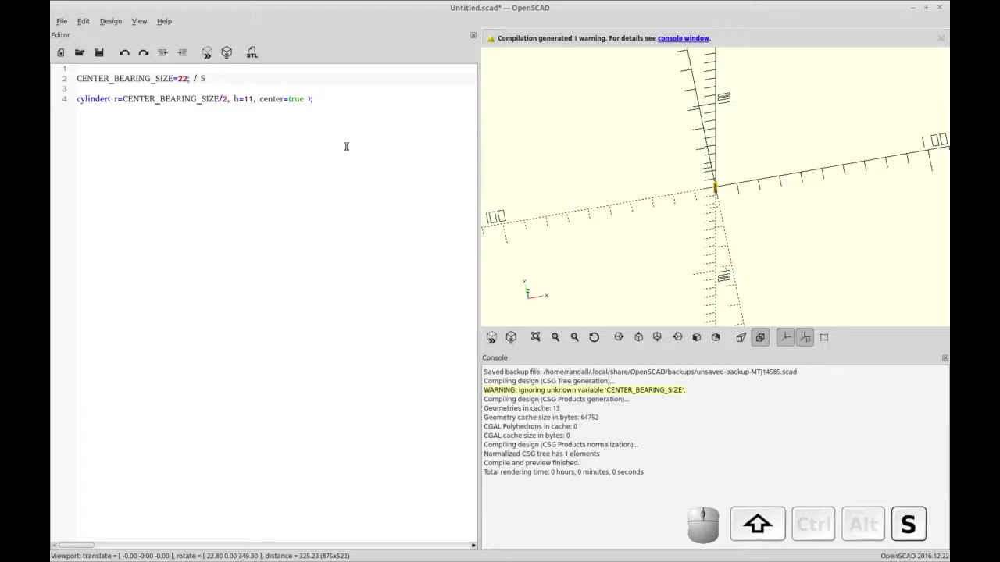
key("BackSpace")
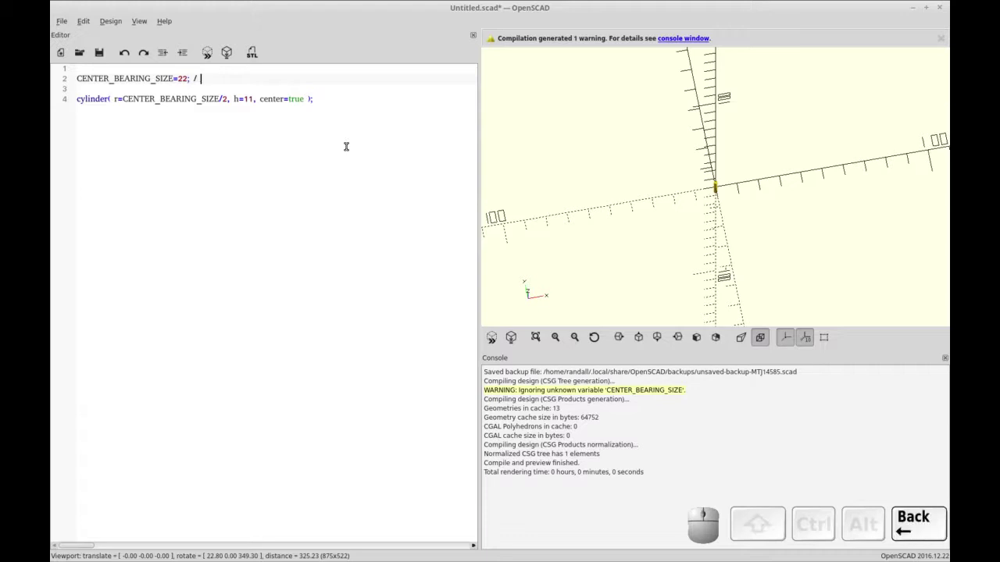
key("space")
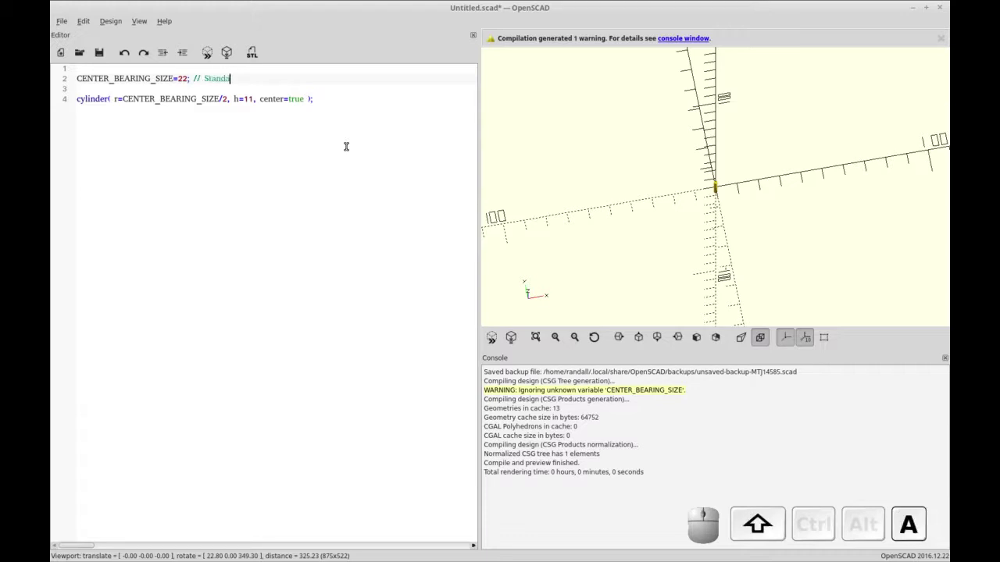
key("shift+space")
key("shift+space")
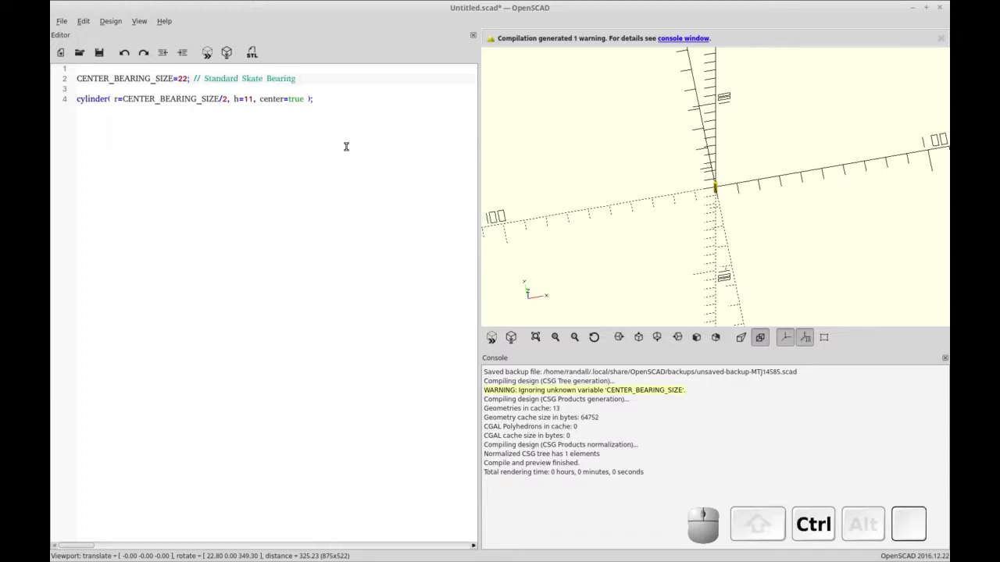
key("ctrl+r")
key("ctrl+F5")
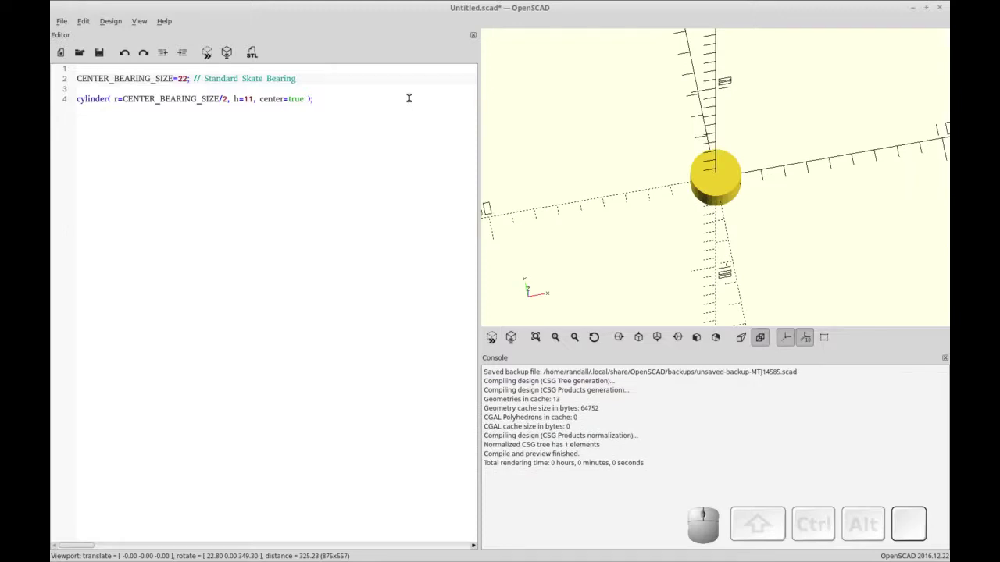
Duplicate the bearing cylinder as a hub disc with radius CENTER_BEARING_SIZE/2+5 and h=8.
key("ctrl+r")
key("Return")
left_click(330, 96)
key("Up")
key("Return")
key("Up")
key("Down")
key("shift+End")
key("ctrl+c")
key("ctrl+Up")
key("ctrl+v")
key("Left")
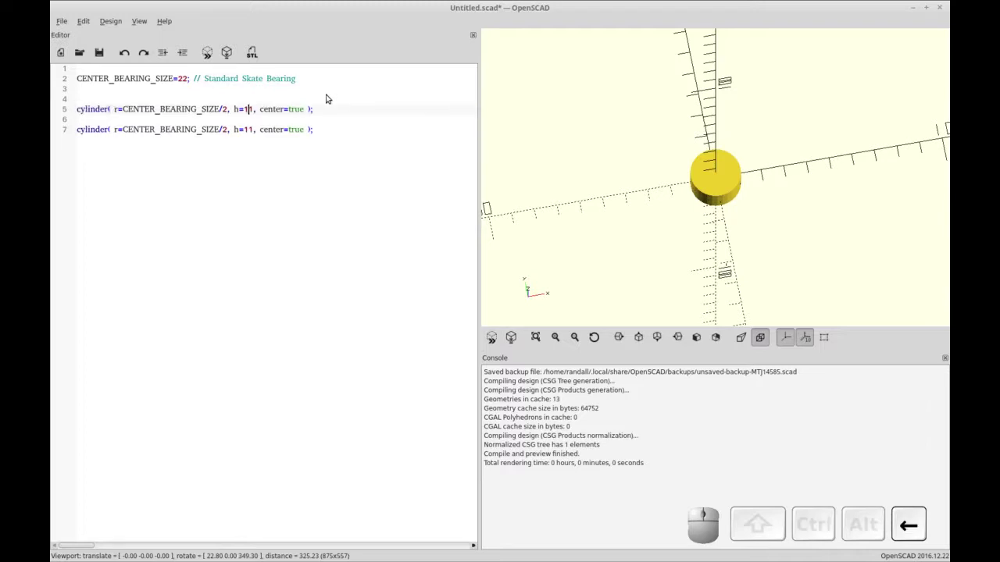
key("shift+=")
key("shift+5")
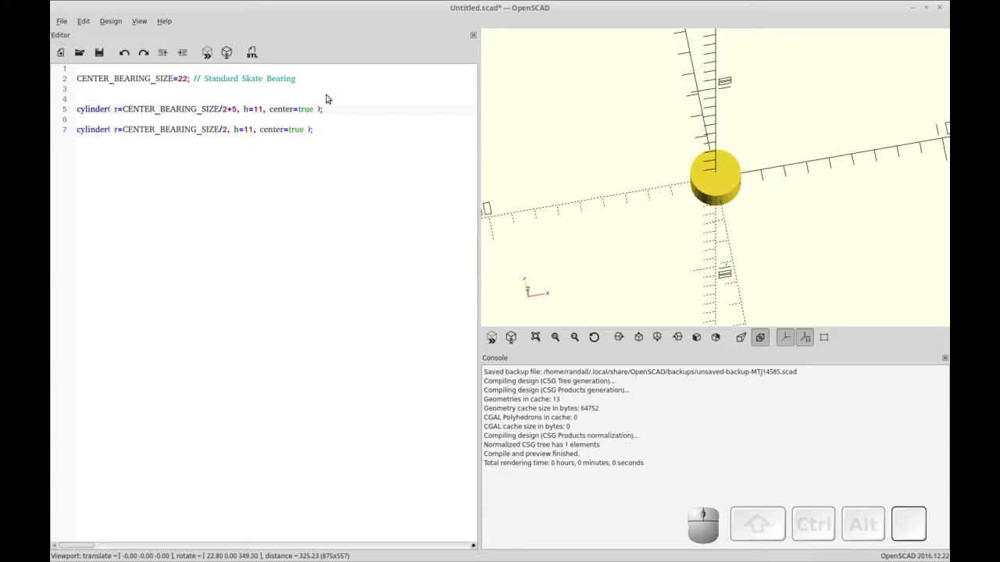
key("Right")
key("Left")
key("Delete")
key("8")
key("F5")
key("ctrl+r")
Duplicate the wider hub cylinder line to make a second 8-high disc.
left_click(334, 108)
key("Return")
key("Up")
key("Up")
key("shift+End")
key("ctrl+c")
key("ctrl+Down")
key("ctrl+v")
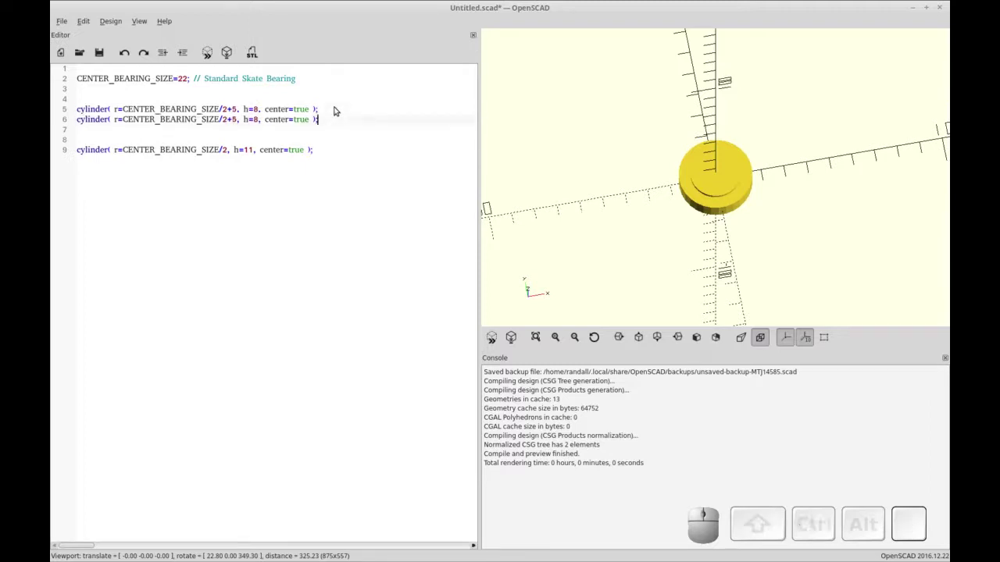
key("Left")
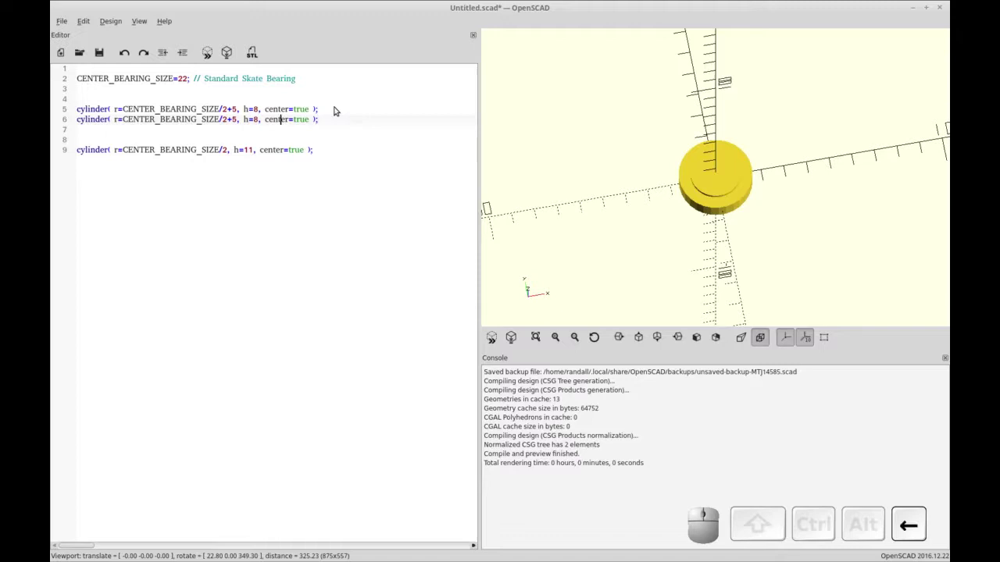
key("Left")
Reduce the second disc to r=CENTER_BEARING_SIZE/2 and wrap it in translate([ARM_DISTANCE,0,0]).
key("Left")
key("Delete")
key("Right")
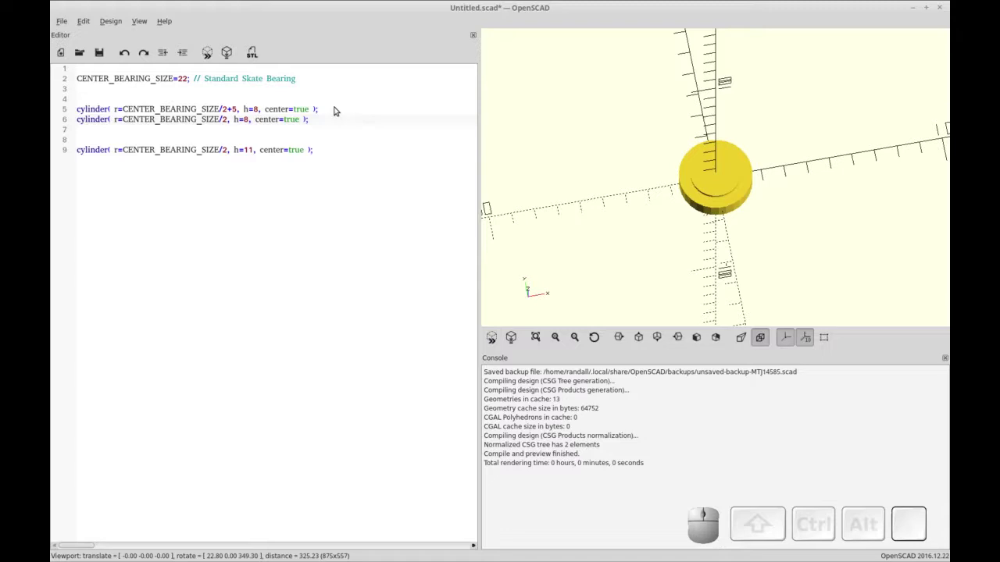
key("Left")
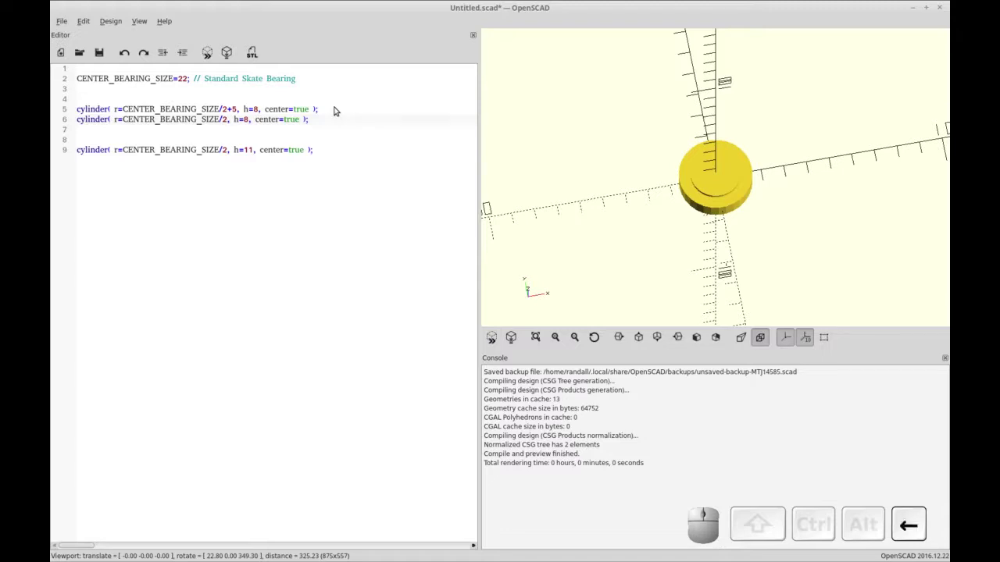
key("Home")
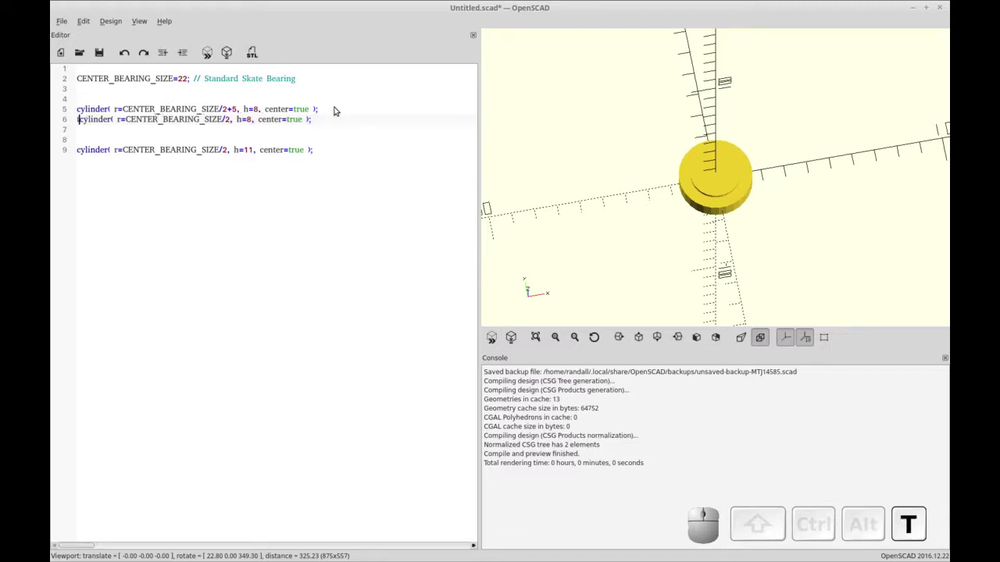
key("s")
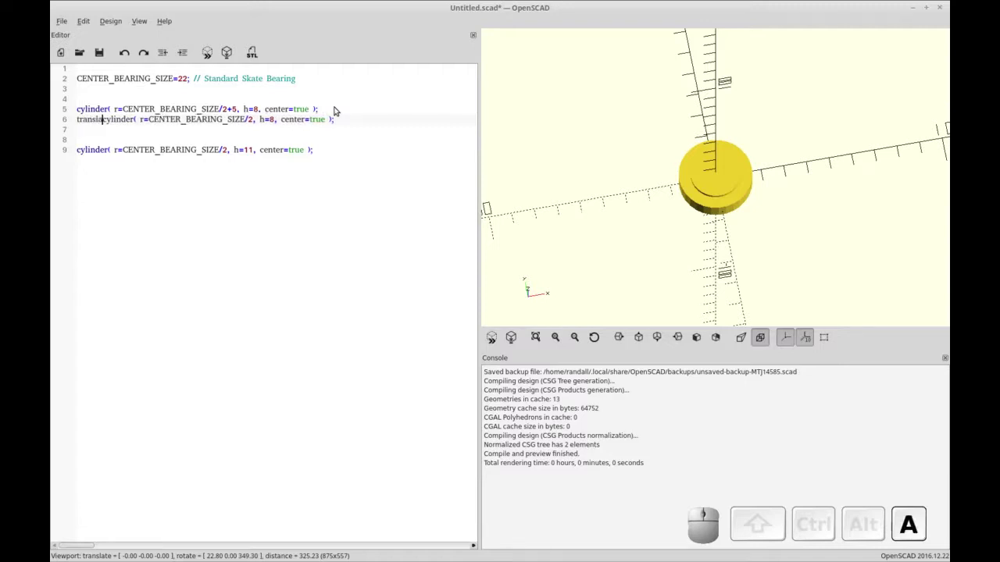
key("space")
key("shift+Left")
key("shift+[")
key("shift+]")
key("BackSpace")
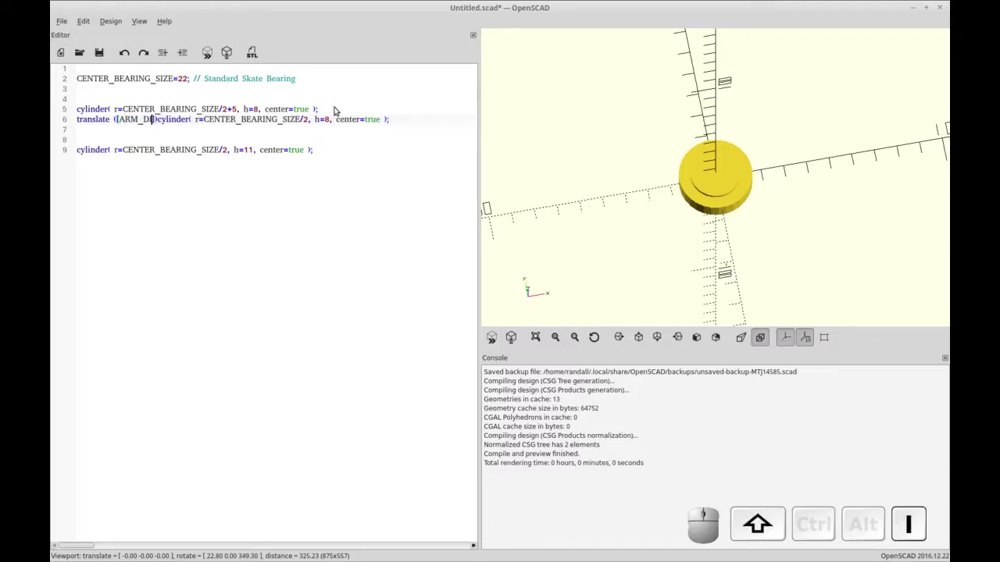
key("shift+a")
key("shift+BackSpace")
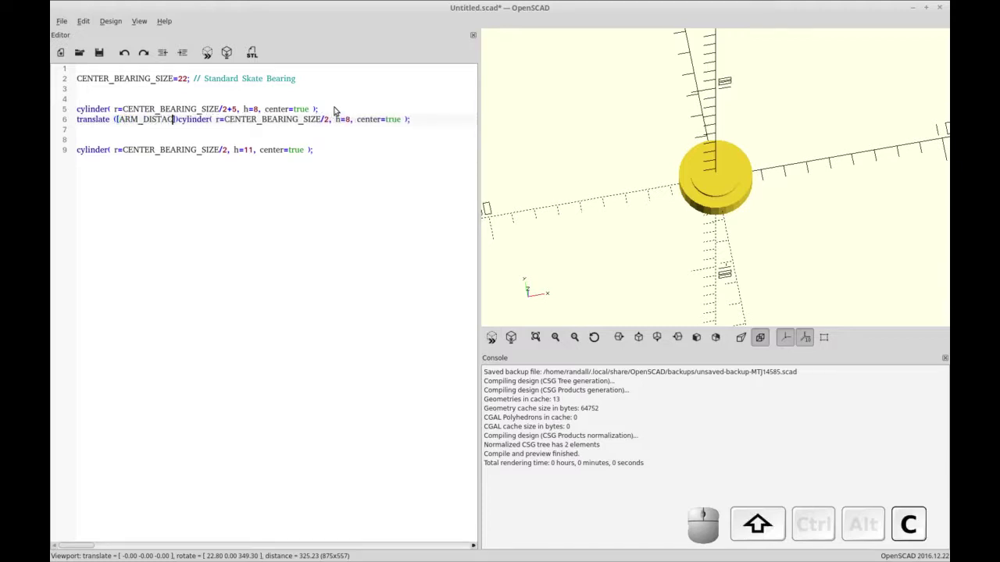
key("shift+BackSpace")
key("shift+BackSpace")
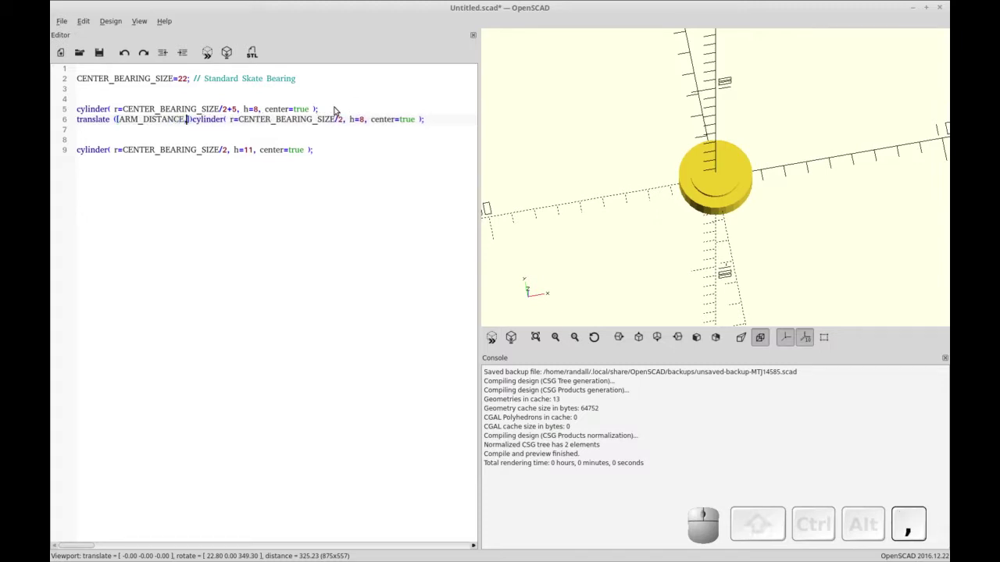
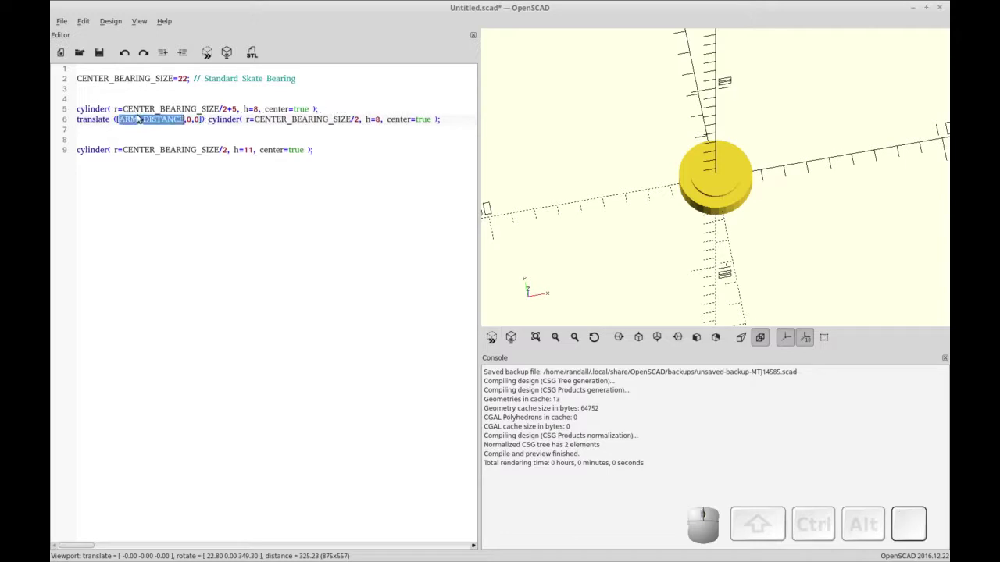
Declare ARM_DISTANCE = 50 under the bearing size and preview the offset disc.
key("ctrl+c")
left_click(135, 91)
key("ctrl+v")
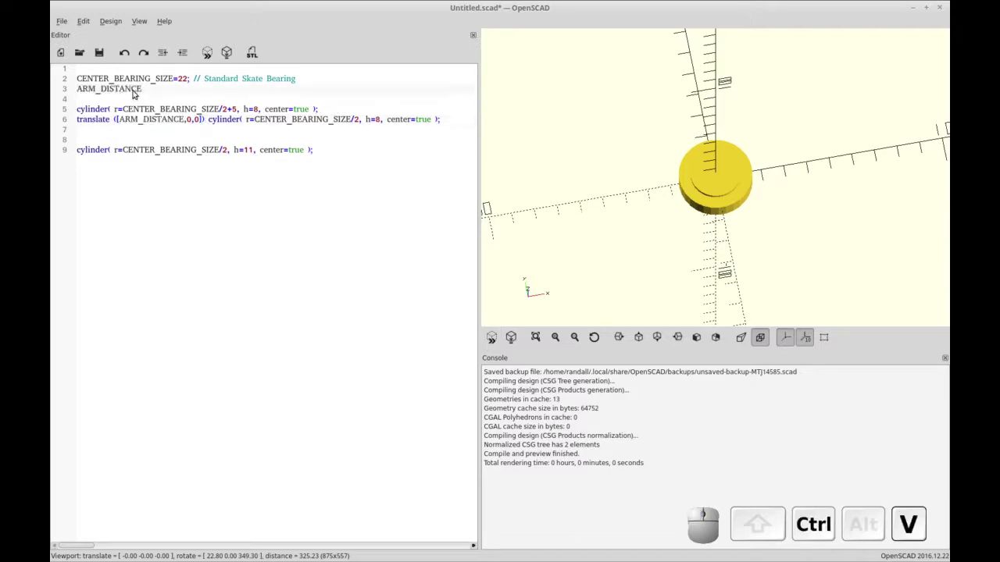
key("=")
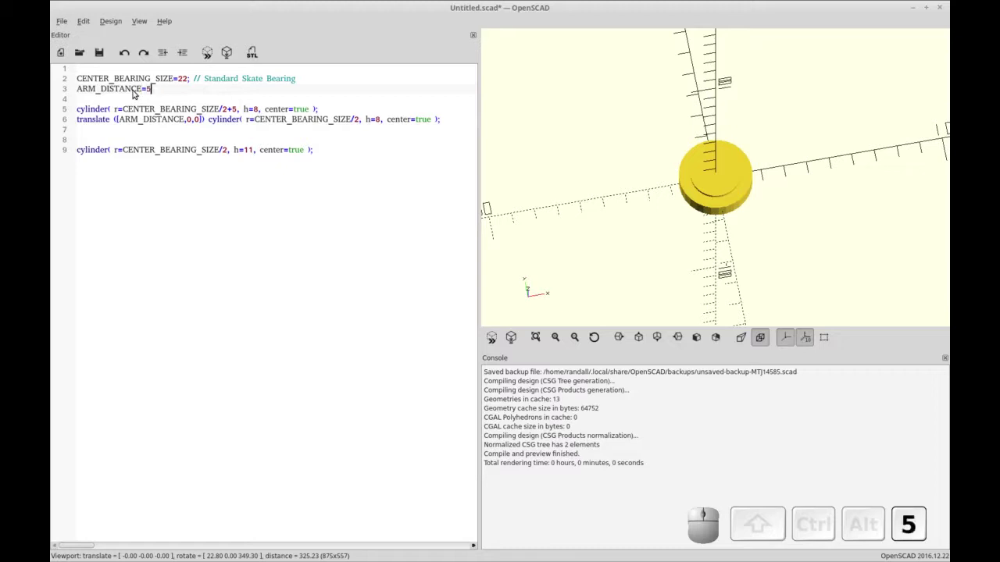
key("F5")
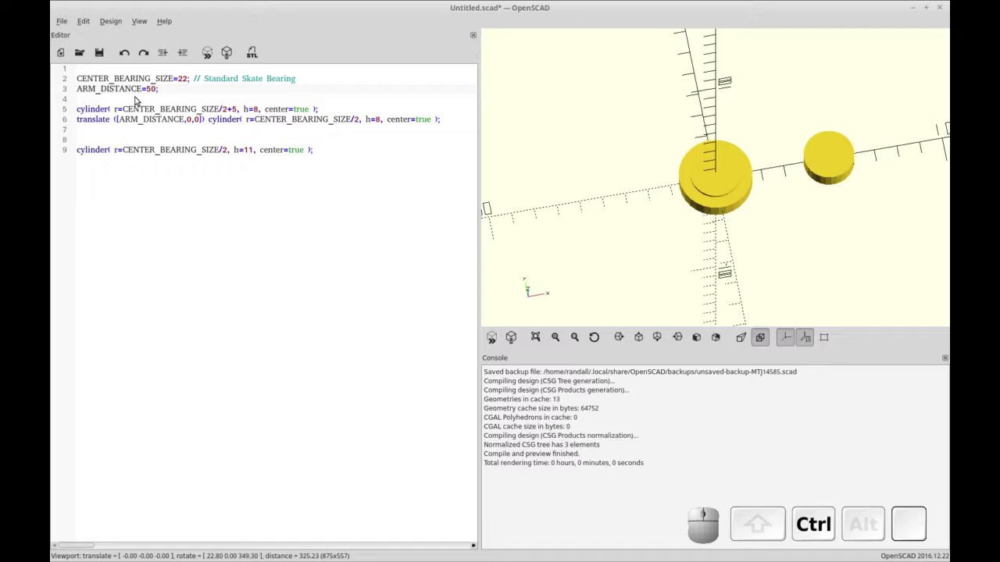
key("ctrl+r")
Wrap the hub and end discs in an indented hull() block and preview the tapered arm.
key("ctrl+Down")
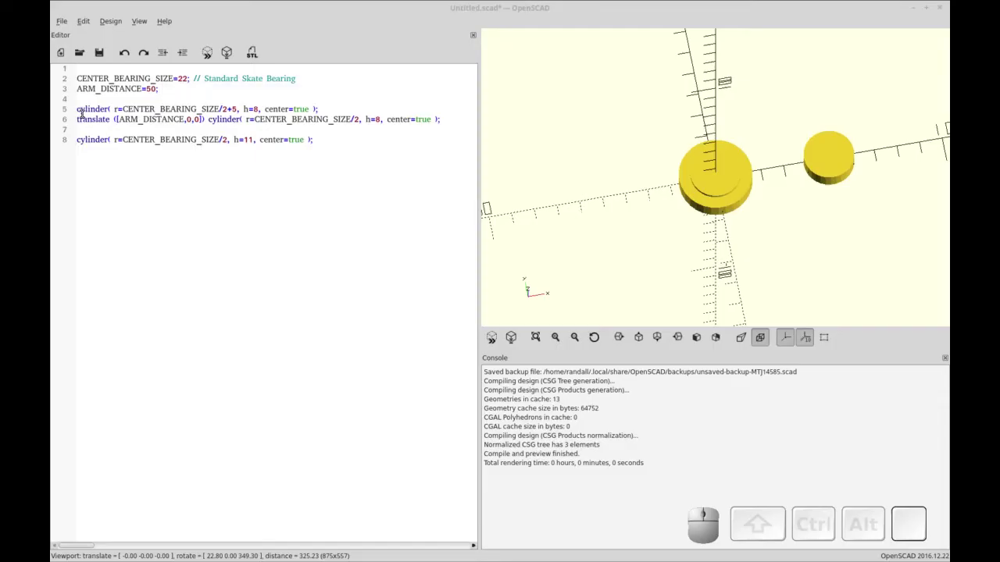
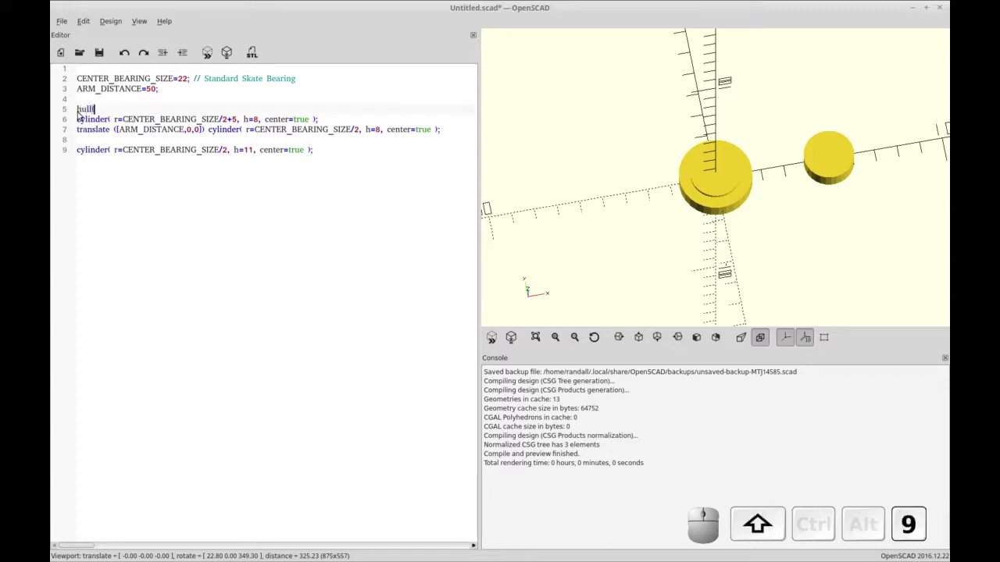
key("space")
key("[")
key("Down")
key("End")
key("Return")
key("shift+]")
key("shift+Up")
key("shift+Home")
key("shift+Down")
key("Tab")
key("Down")
key("Up")
key("Tab")
key("Down")
key("F5")
key("ctrl+r")
key("ctrl+Up")
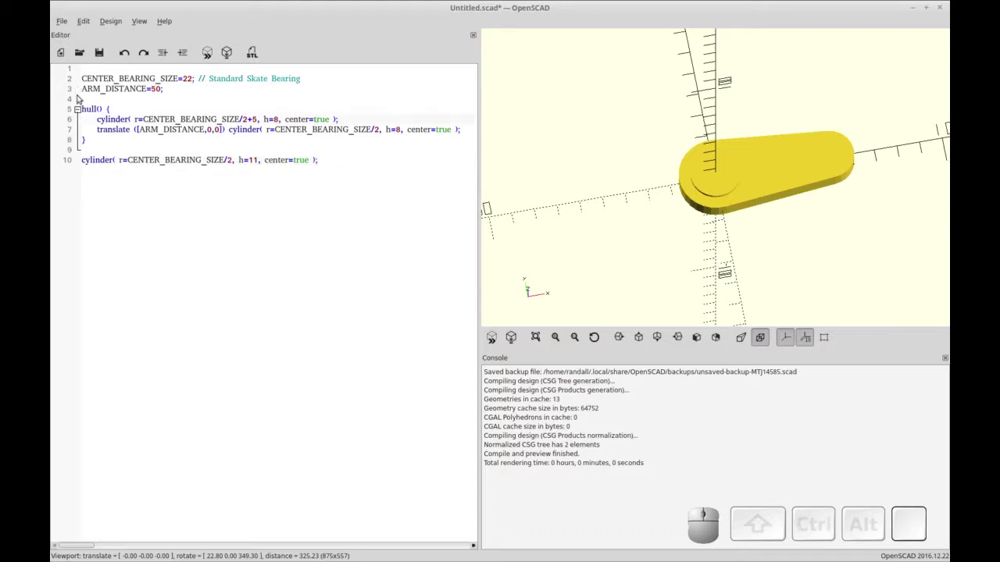
Wrap the hull and bearing cylinder in difference() to cut the bearing hole, then preview.
left_click(86, 96)
key("Return")
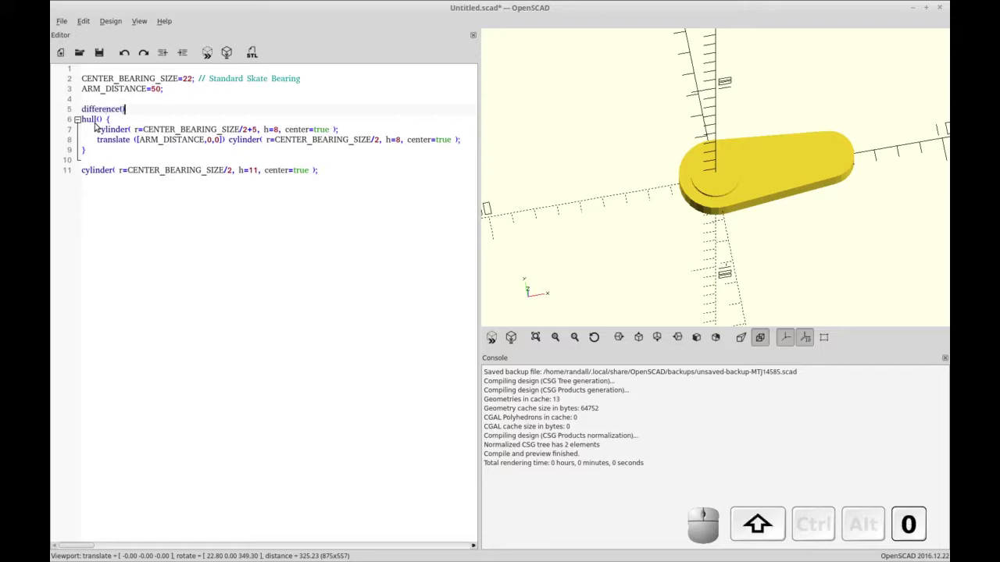
key("shift+Down")
key("shift+Home")
key("shift+Down")
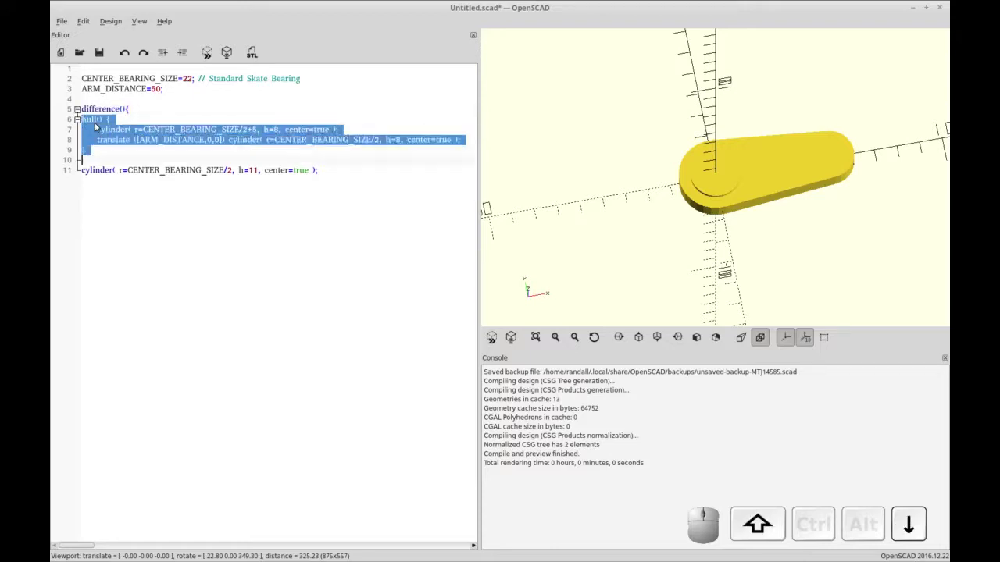
key("shift+Down")
key("shift+Tab")
key("shift+End")
key("shift+Return")
key("shift+]")
key("F5")
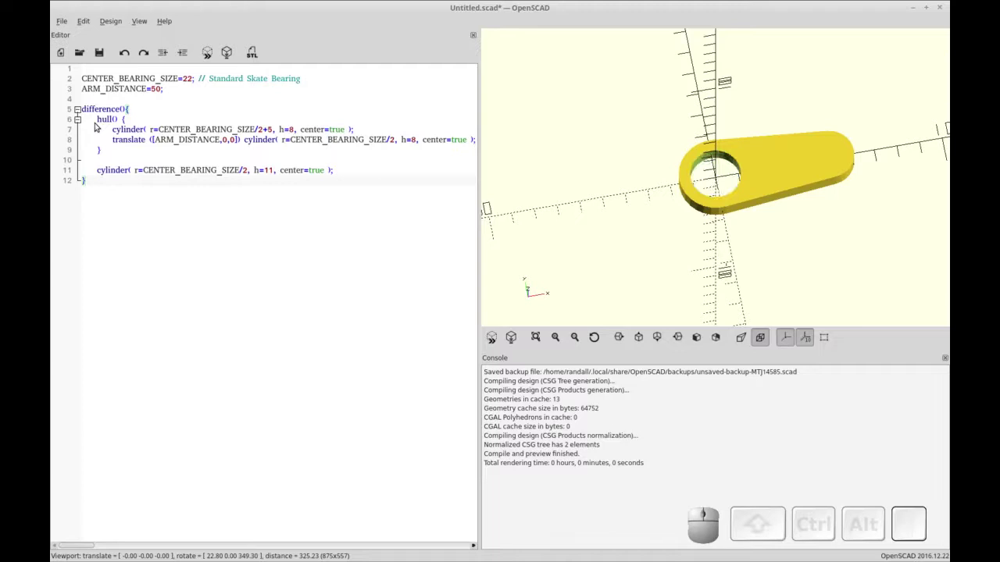
key("ctrl+r")
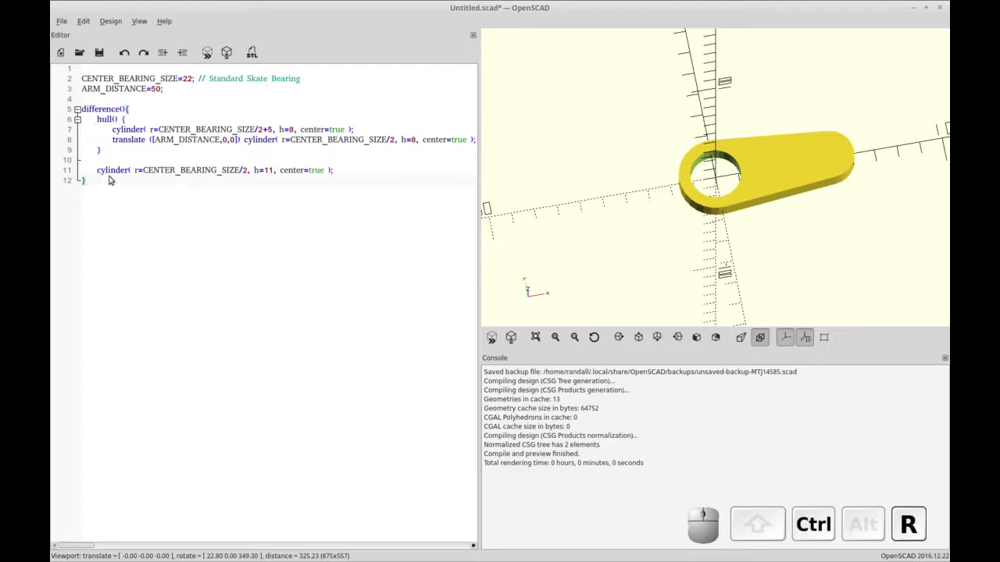
left_click(127, 165)
left_click(125, 168)
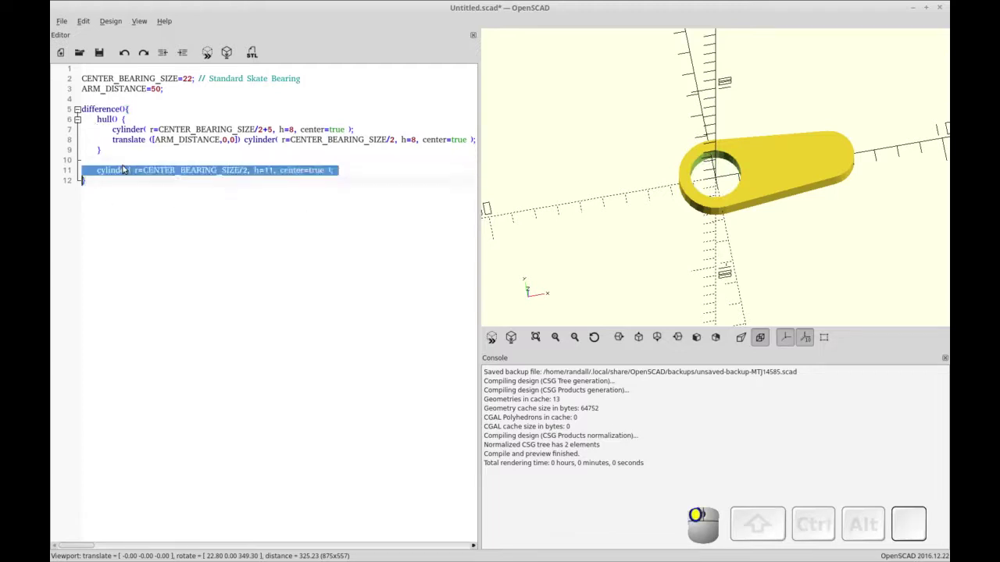
Paste a copy of the bearing cutter cylinder below the difference block, undoing a stray paste into the centre hole.
key("ctrl+c")
left_click(129, 193)
key("Return")
key("ctrl+v")
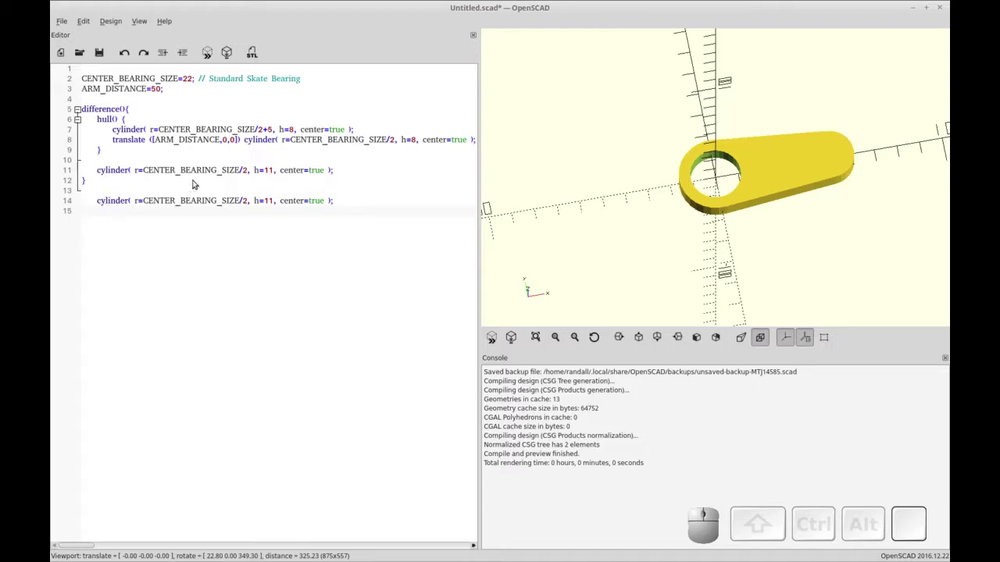
left_click(184, 139)
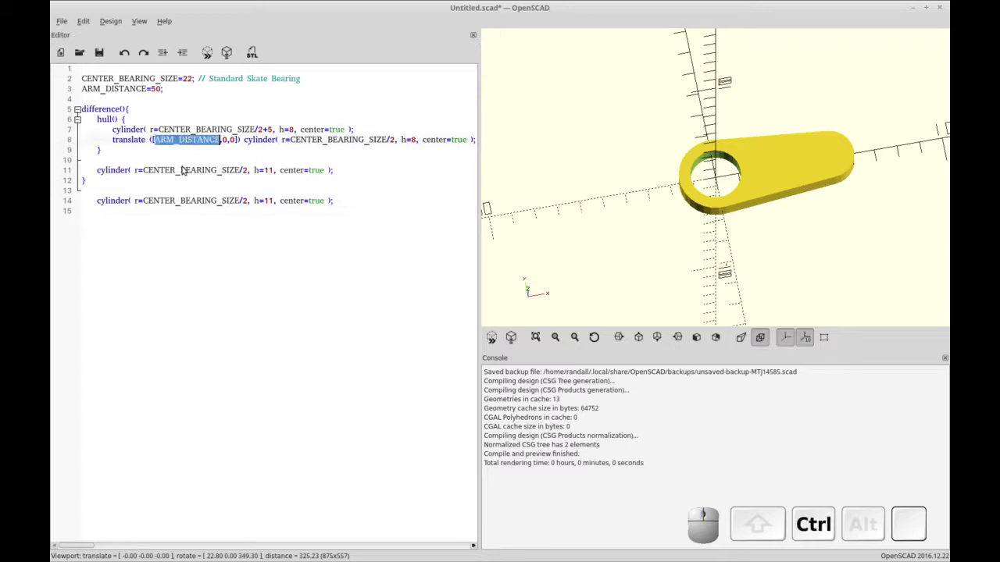
key("ctrl+c")
left_click(177, 169)
key("ctrl+v")
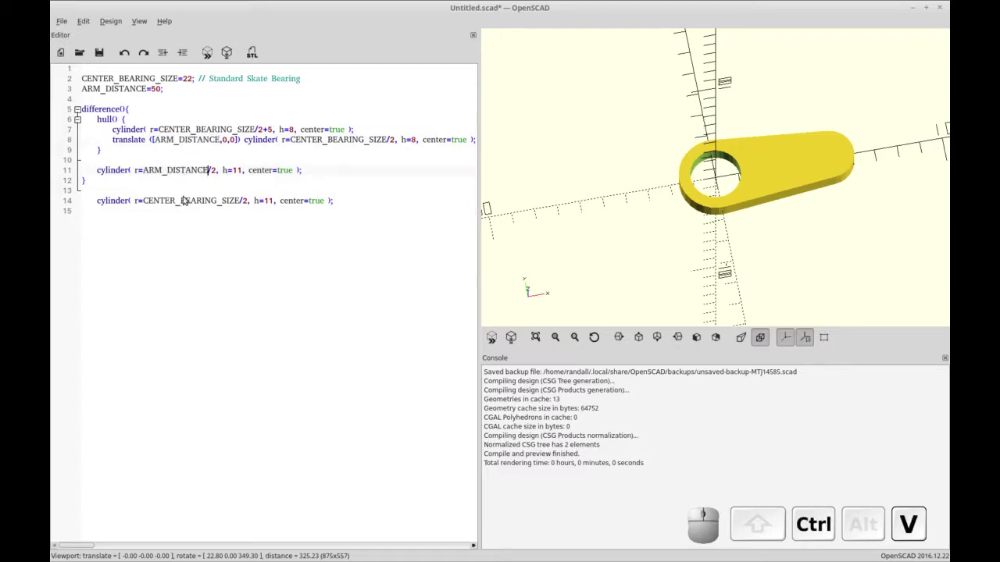
left_click(186, 201)
key("ctrl+z")
Change the copied cylinder to radius ARM_DISTANCE/3 and height 20.
left_click(185, 201)
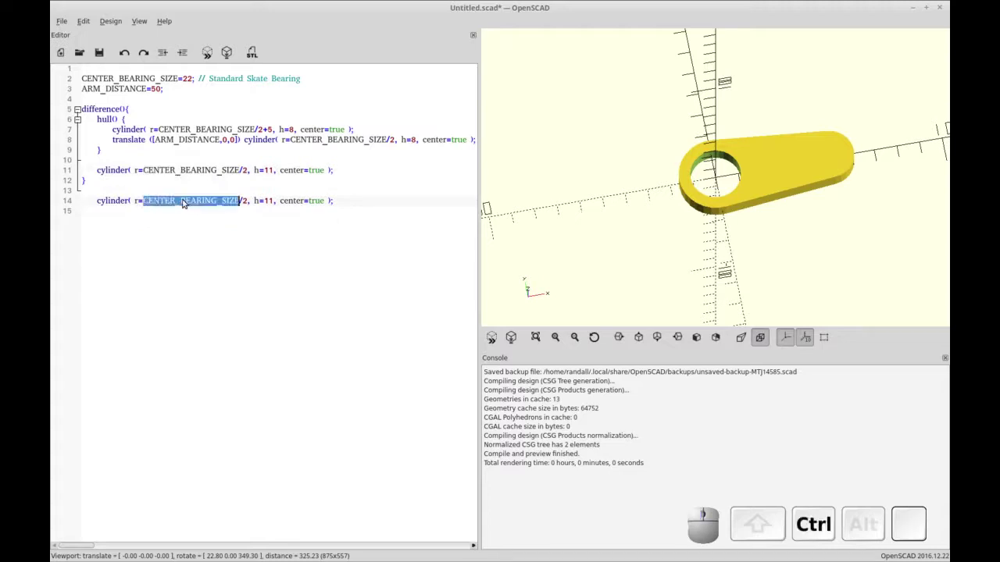
key("ctrl+v")
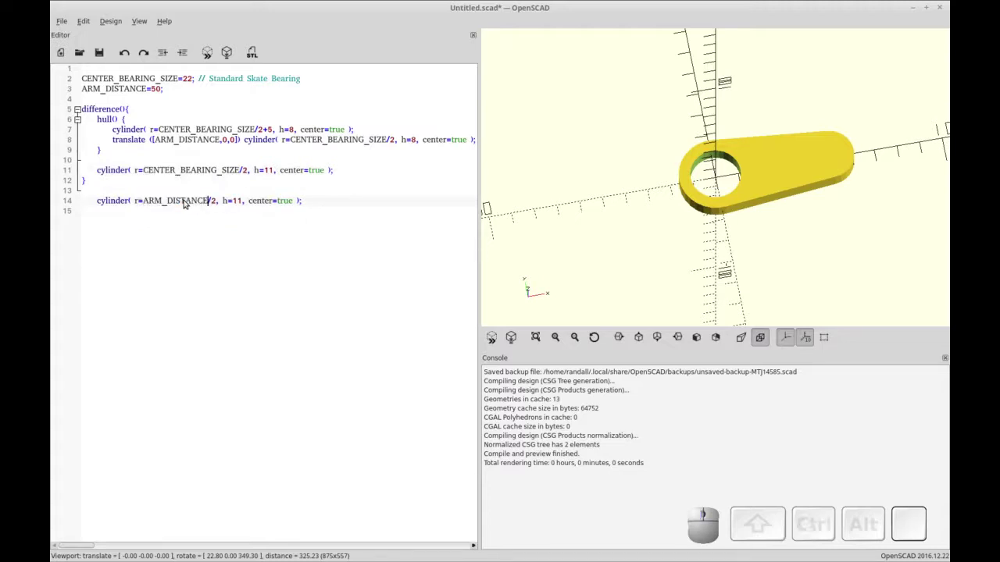
key("Right")
key("Delete")
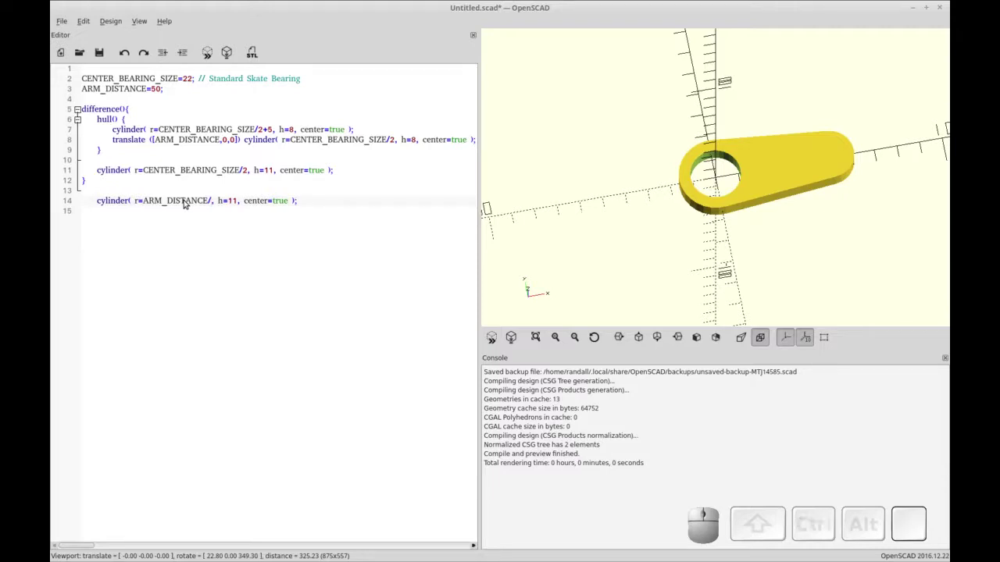
key("3")
key("Right")
key("Left")
key("Delete")
key("2")
key("0")
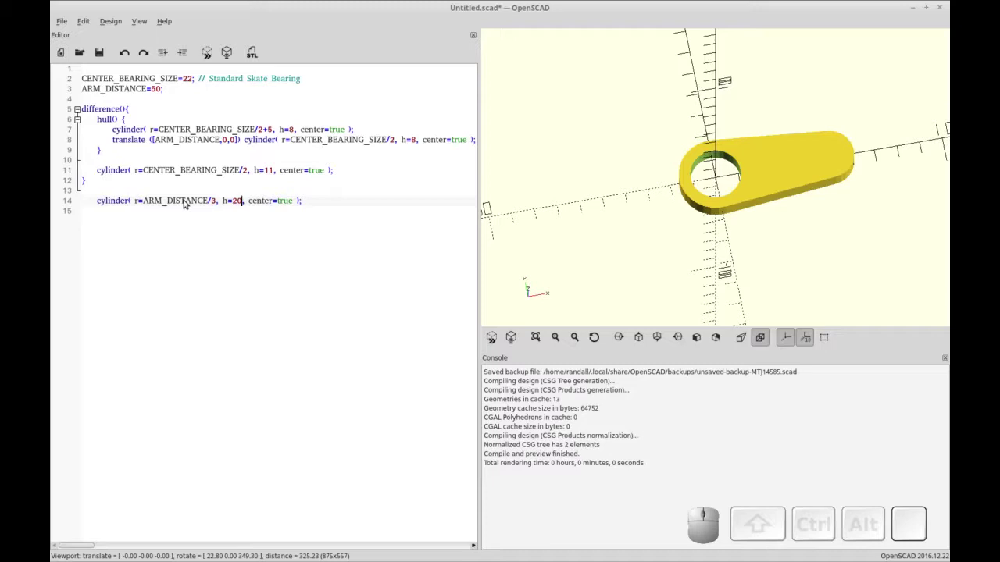
Prefix the new cylinder with the translate offset copied from line 8.
key("Up")
key("Down")
key("Home")
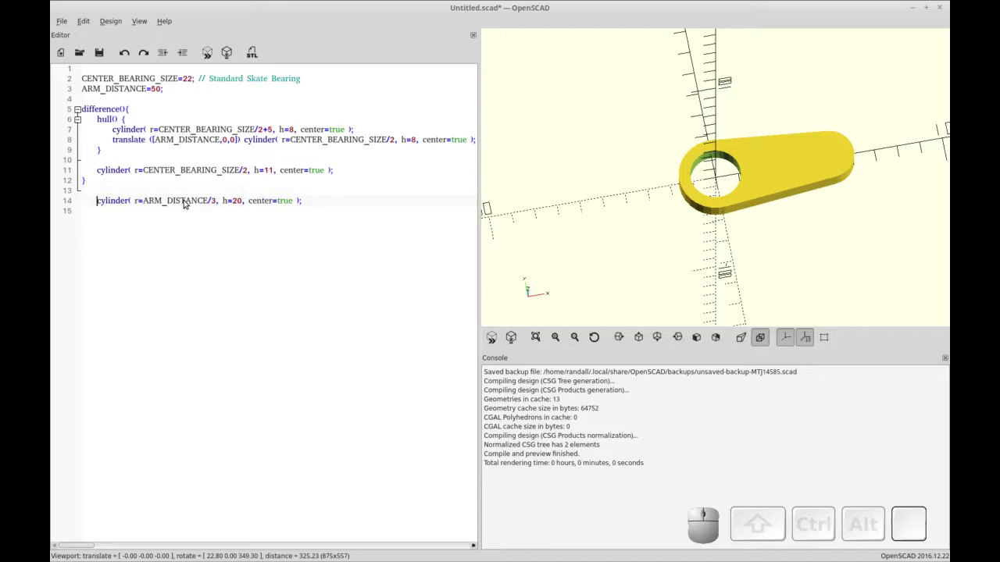
left_click_drag(235, 139, 256, 143)
left_click_drag(201, 136, 118, 148)
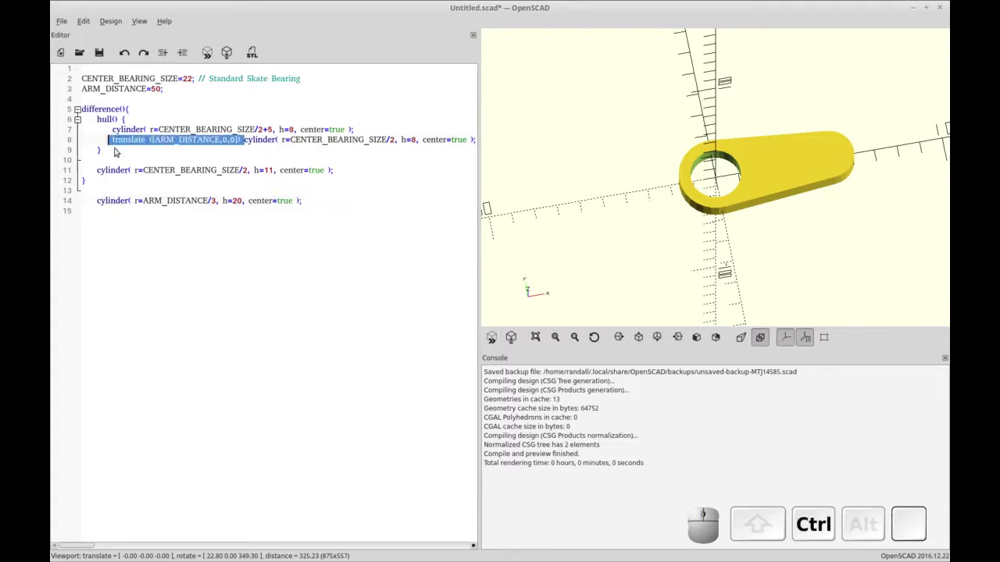
key("ctrl+c")
left_click(98, 202)
key("ctrl+v")
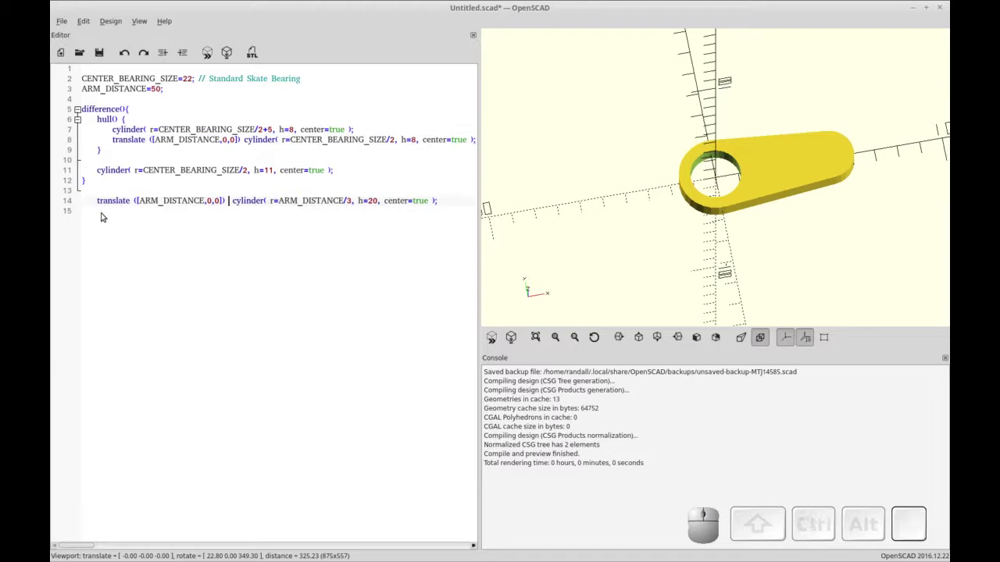
key("Delete")
key("Left")
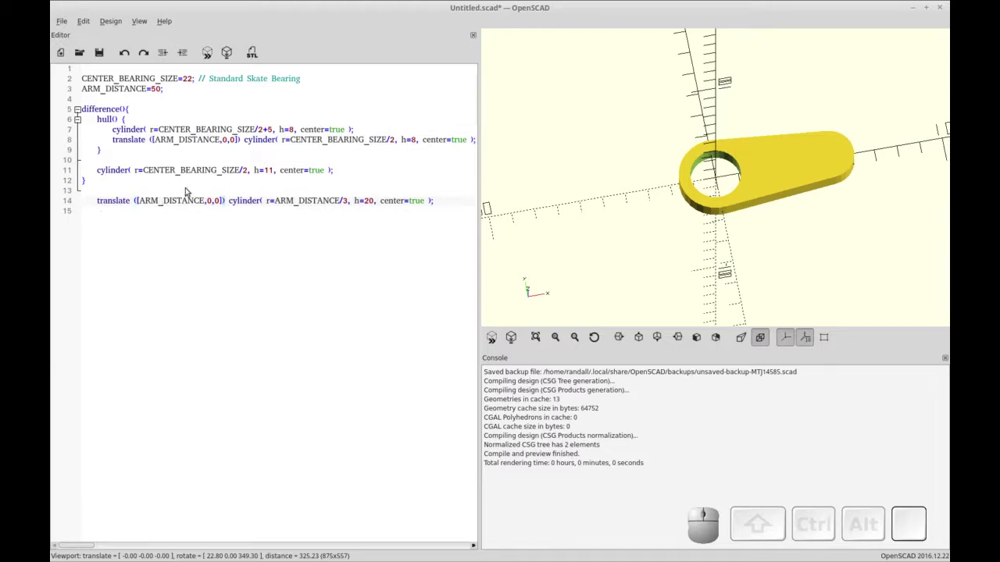
Set the offset to [ARM_DISTANCE/3, ARM_DISTANCE/2, 0] and preview the side disc.
left_click(205, 202)
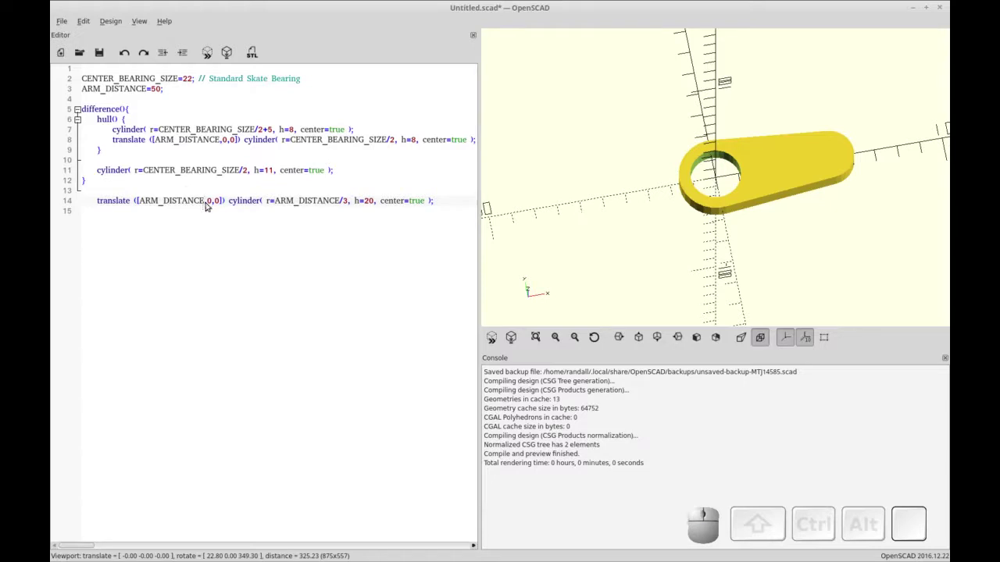
key("/")
key("3")
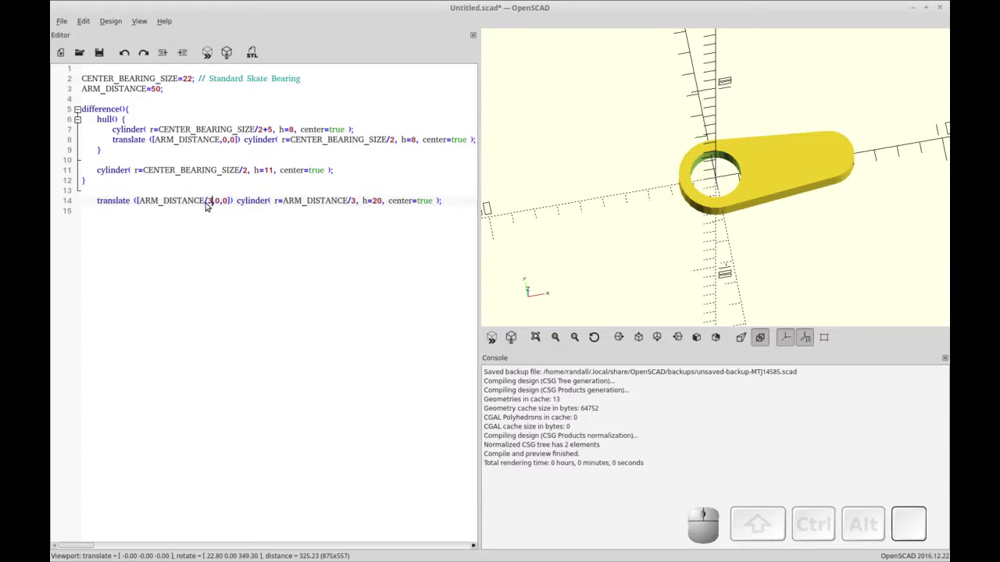
left_click(188, 203)
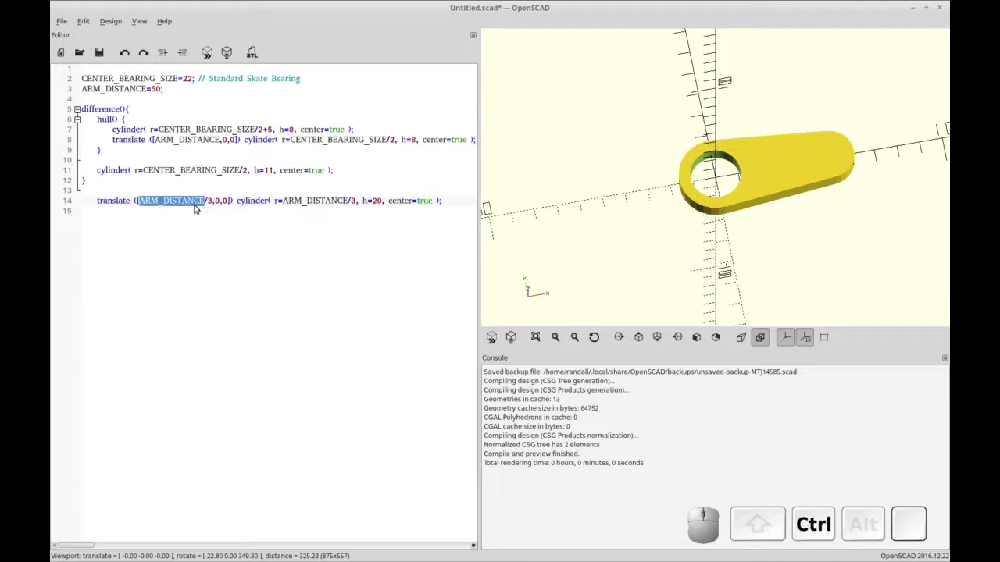
key("ctrl+c")
left_click(218, 200)
key("ctrl+v")
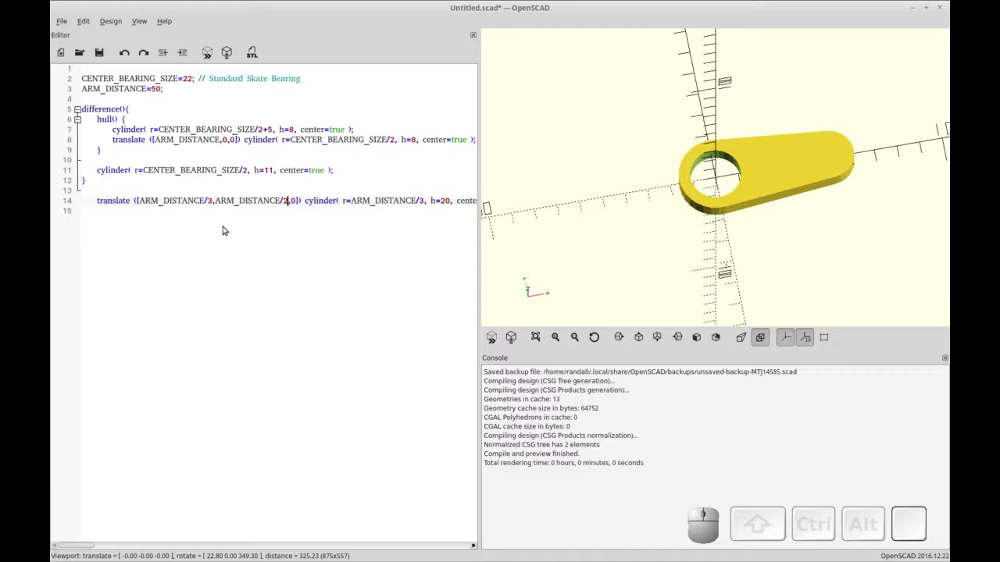
key("F5")
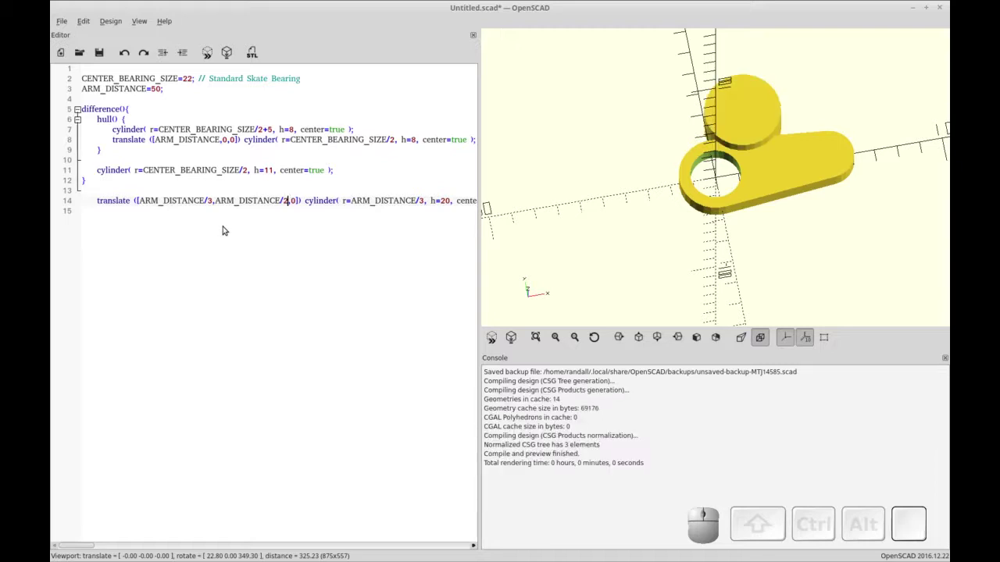
Duplicate the offset cylinder line onto a new line 15.
key("shift+Home")
key("shift+Home")
key("shift+End")
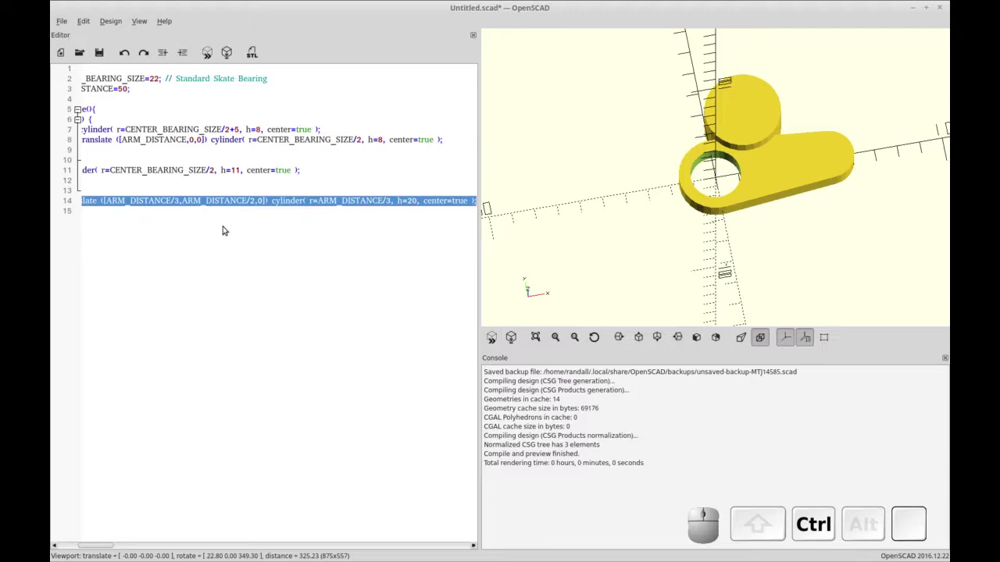
key("ctrl+c")
key("ctrl+End")
key("ctrl+Return")
key("ctrl+v")
key("Home")
key("Right")
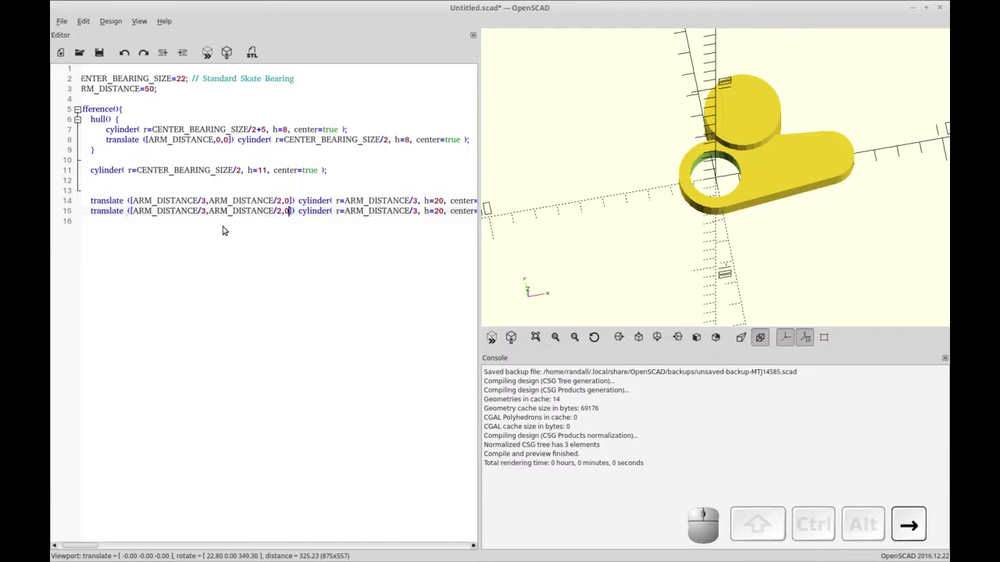
Try a Z offset of -2, restore it to 0, then negate the Y offset to -ARM_DISTANCE/2 and preview the mirrored disc.
key("Left")
key("Right")
key("BackSpace")
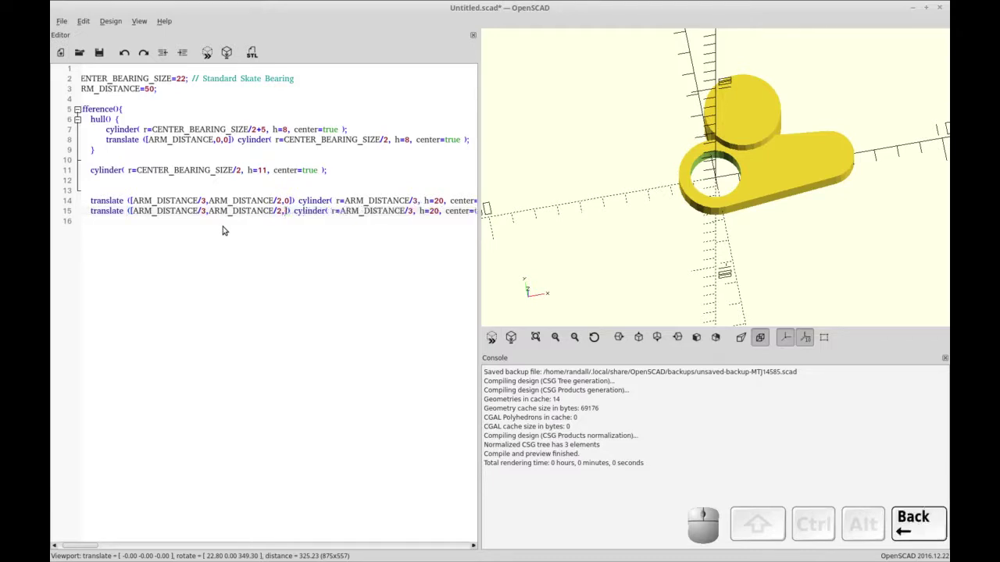
key("-")
key("2")
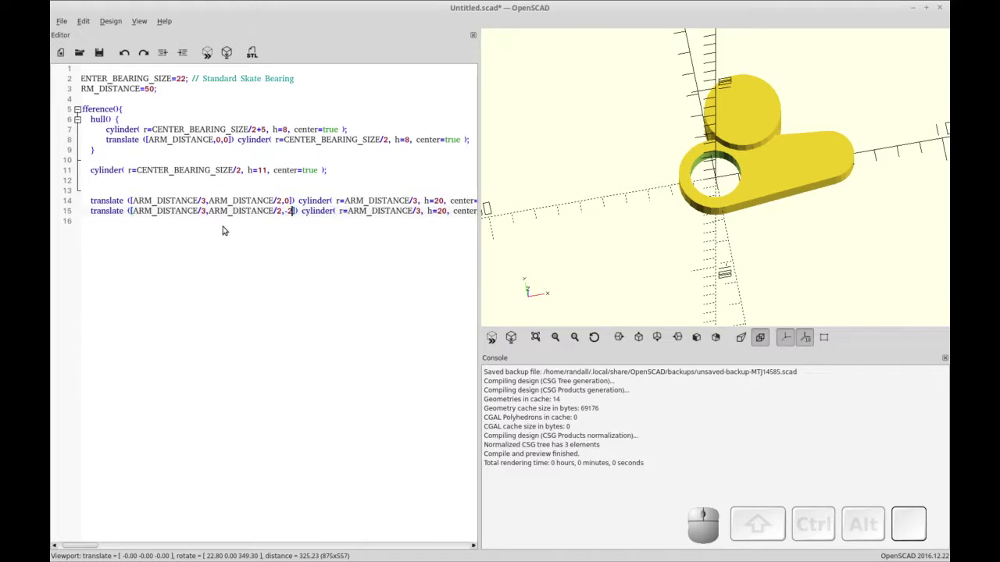
key("F5")
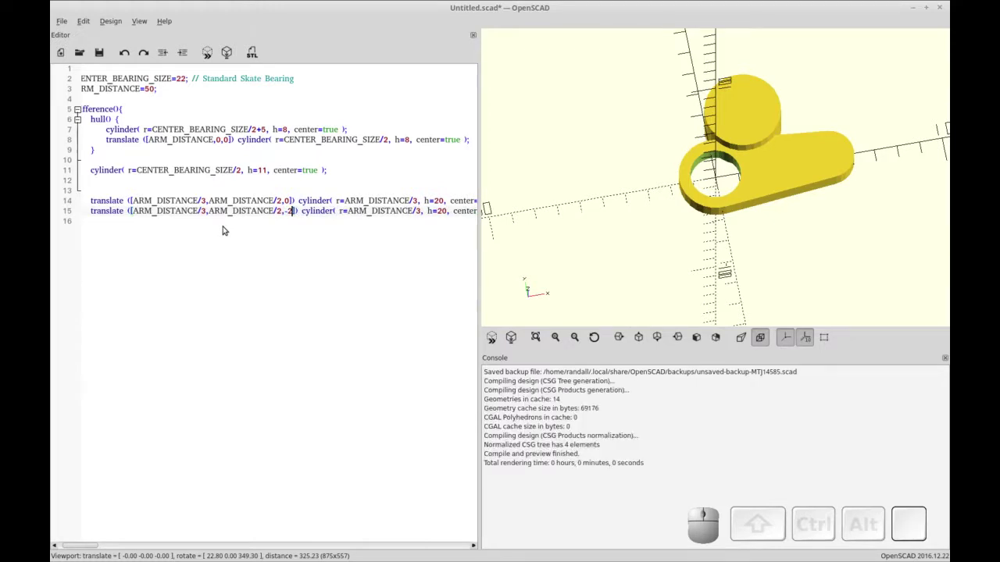
key("BackSpace")
key("0")
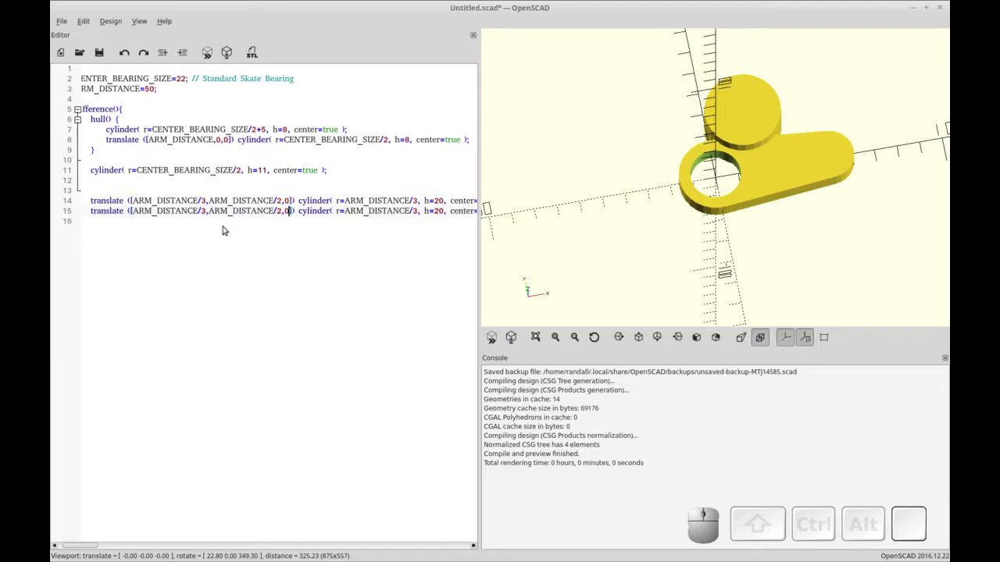
key("Left")
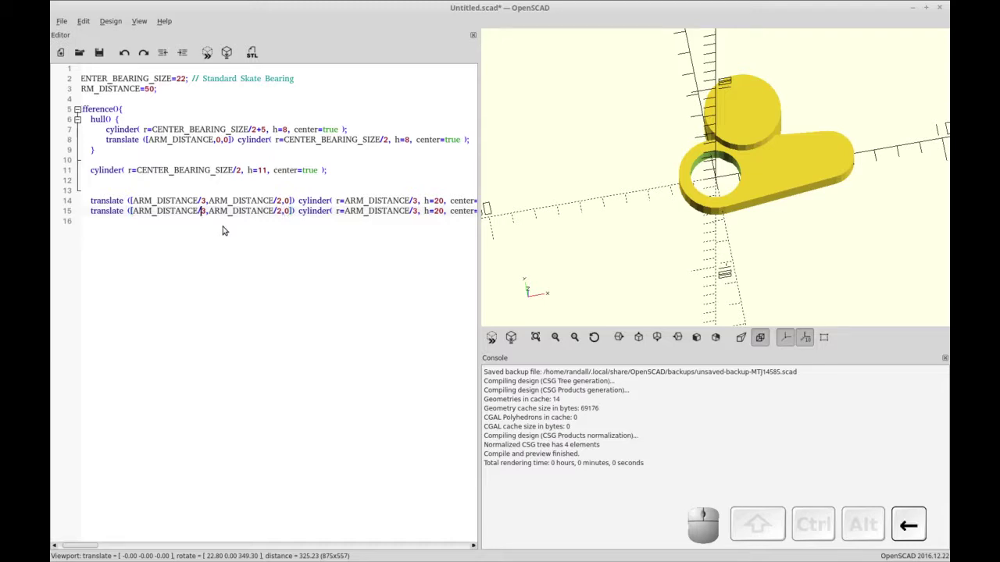
key("Right")
key("-")
key("F5")
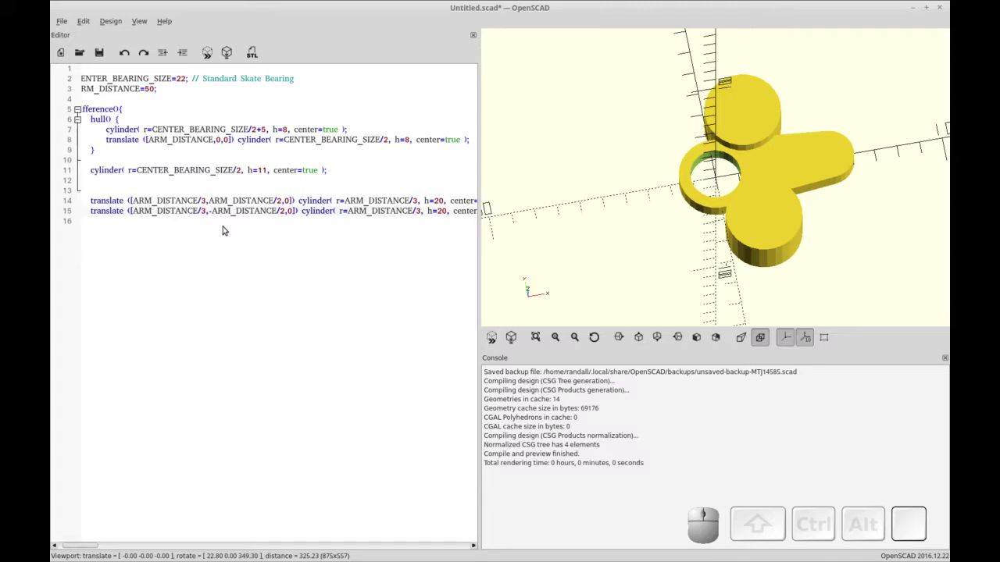
Write scale([2,1,1]) on the empty line 13 above the two side cylinders.
key("ctrl+r")
left_click(236, 191)
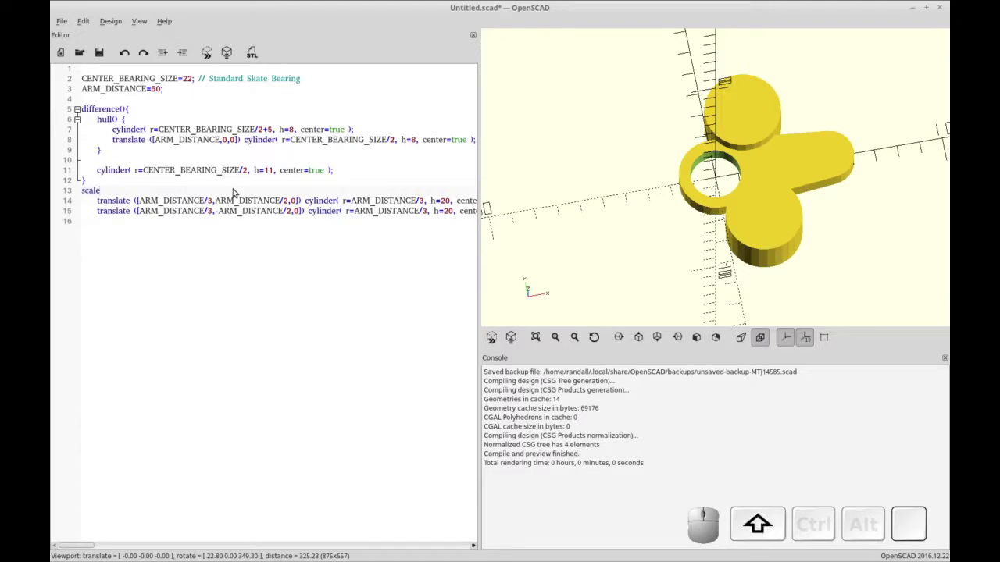
key("Left")
key("[")
key("]")
key("BackSpace")
key("2")
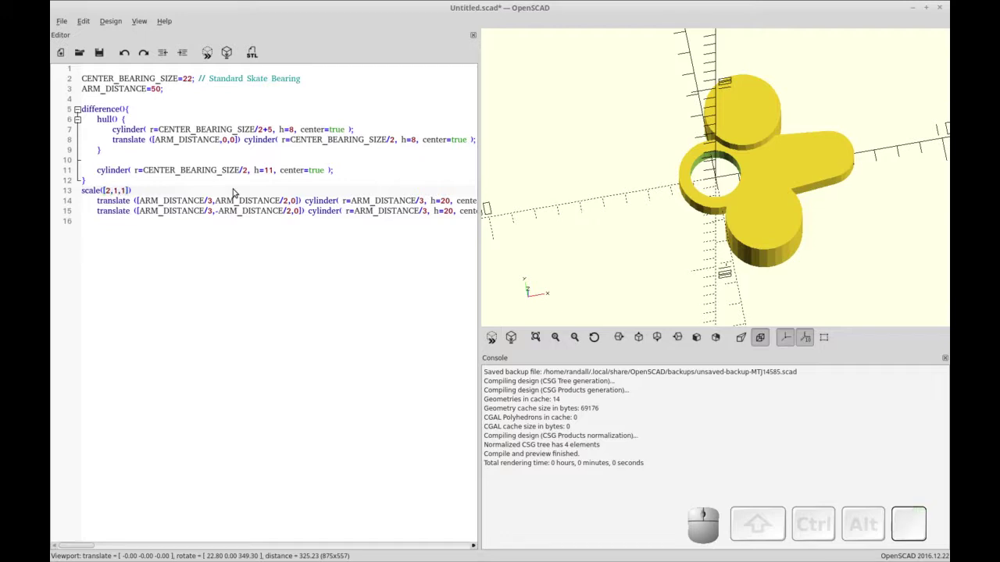
Enclose both translate lines in the scale block's braces and preview the stretched ovals.
key("End")
key("shift+[")
key("shift+Down")
key("shift+End")
key("shift+Return")
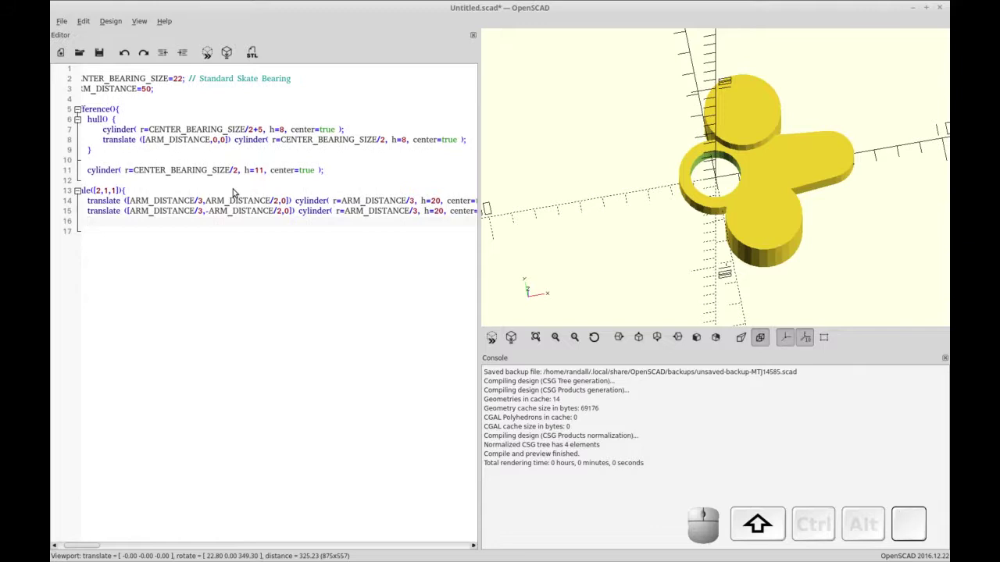
key("shift+]")
key("shift+F5")
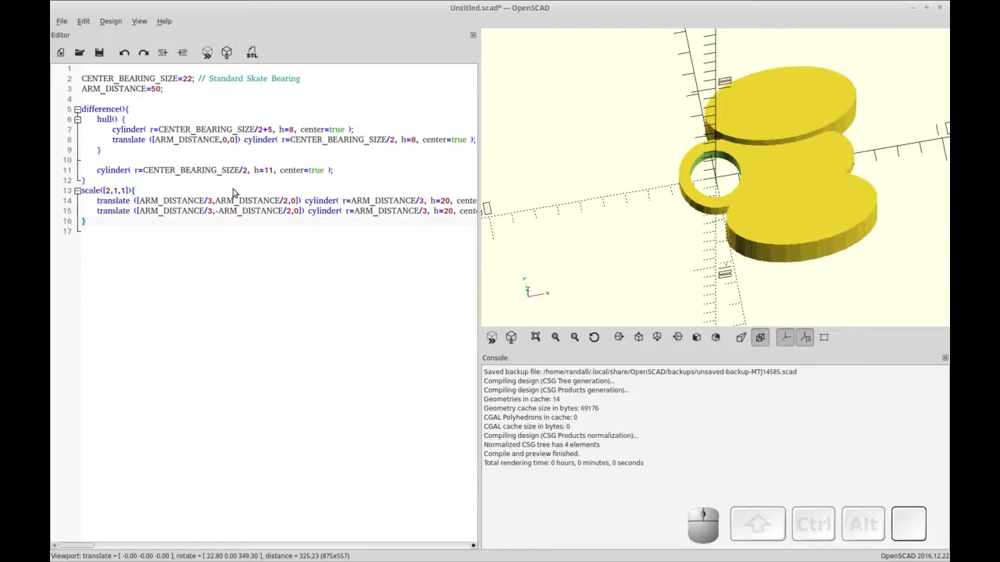
key("Up")
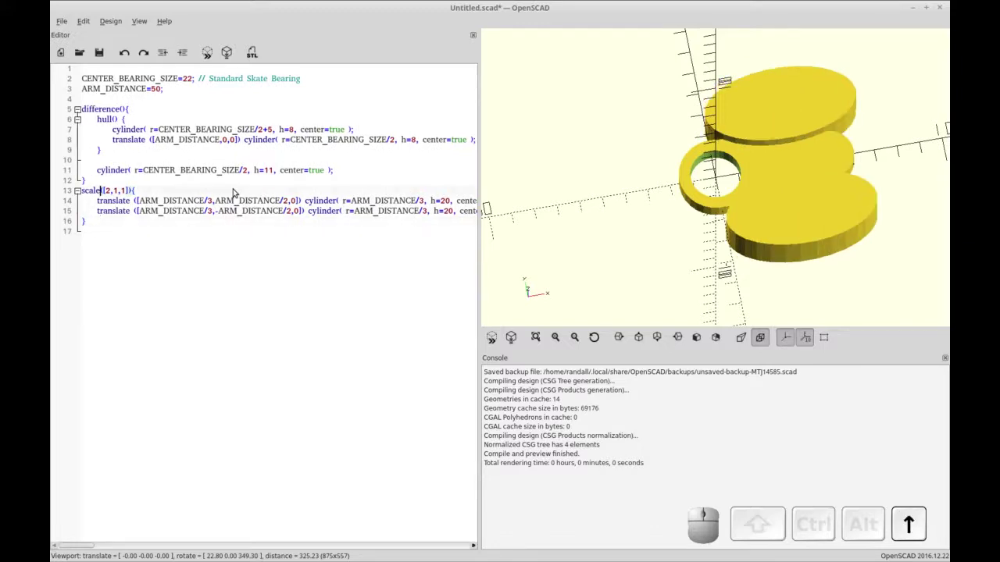
Start an outer difference(){ above the existing code and indent the enclosed block.
key("Up")
key("Down")
key("Return")
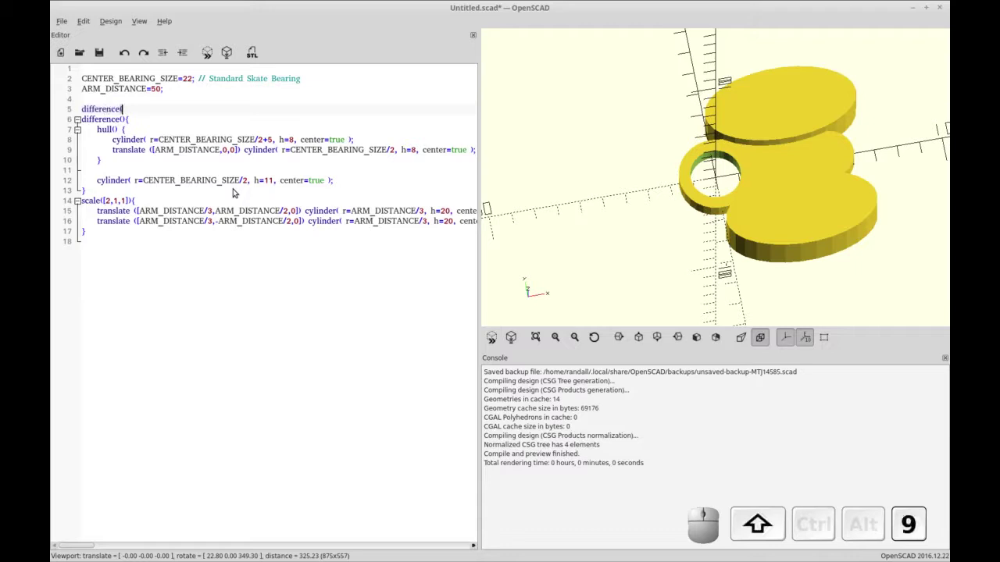
key("shift+[")
key("shift+Down")
key("shift+Home")
key("shift+Down")
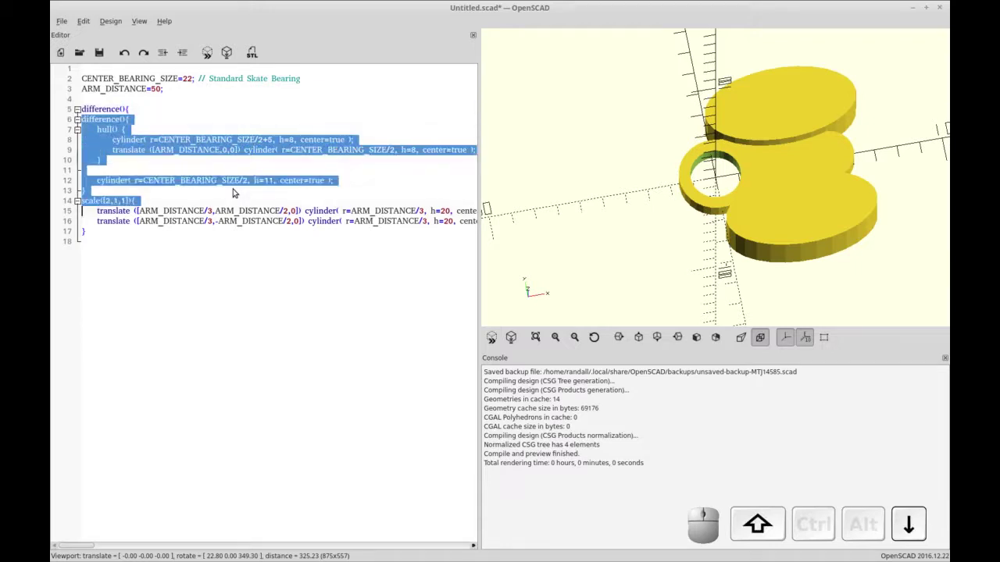
key("shift+Down")
key("Tab")
Close the outer difference at the end of the file and preview the waisted arm.
key("End")
key("shift+]")
key("F5")
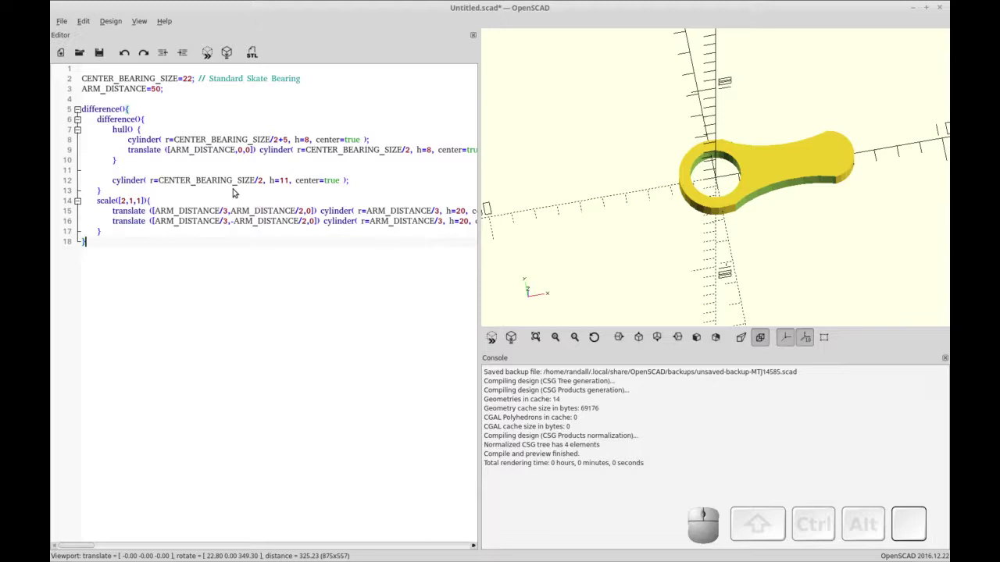
key("ctrl+r")
Paste a copy of a side cylinder line as a new line 21.
left_click(230, 233)
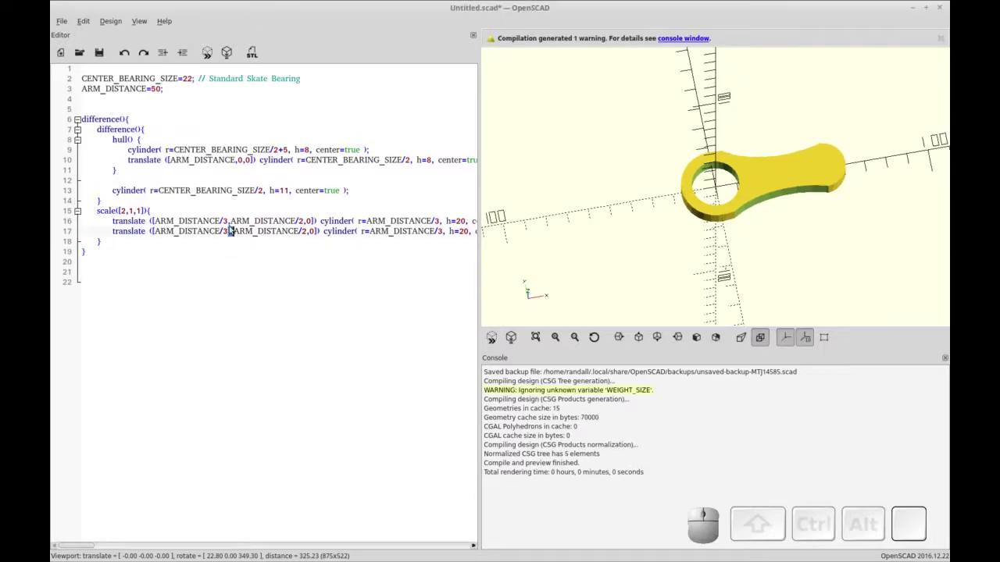
left_click(236, 219)
key("ctrl+c")
left_click(224, 254)
key("Return")
key("ctrl+v")
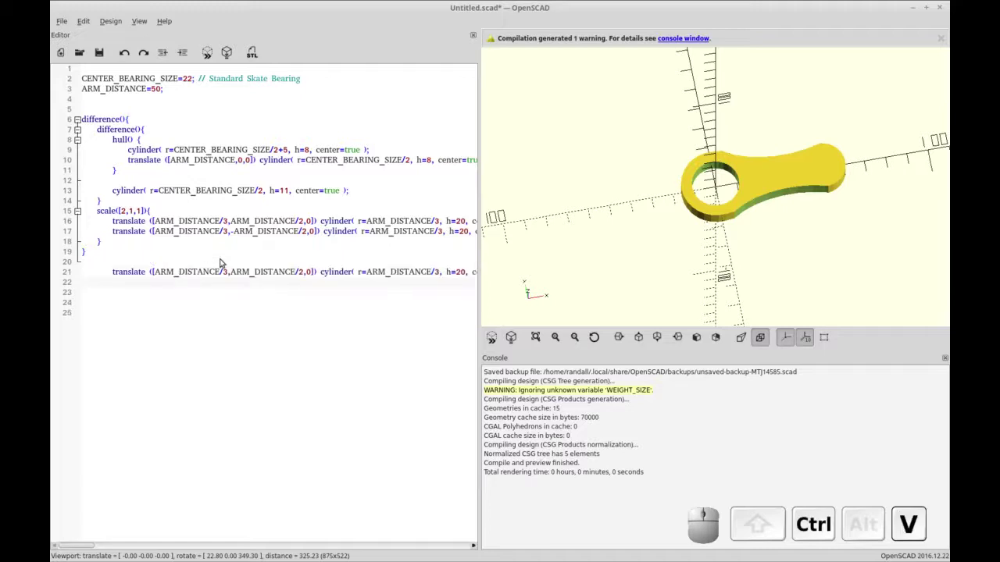
Set the copied cylinder's translate to [ARM_DISTANCE/3, 0, 2].
left_click(278, 272)
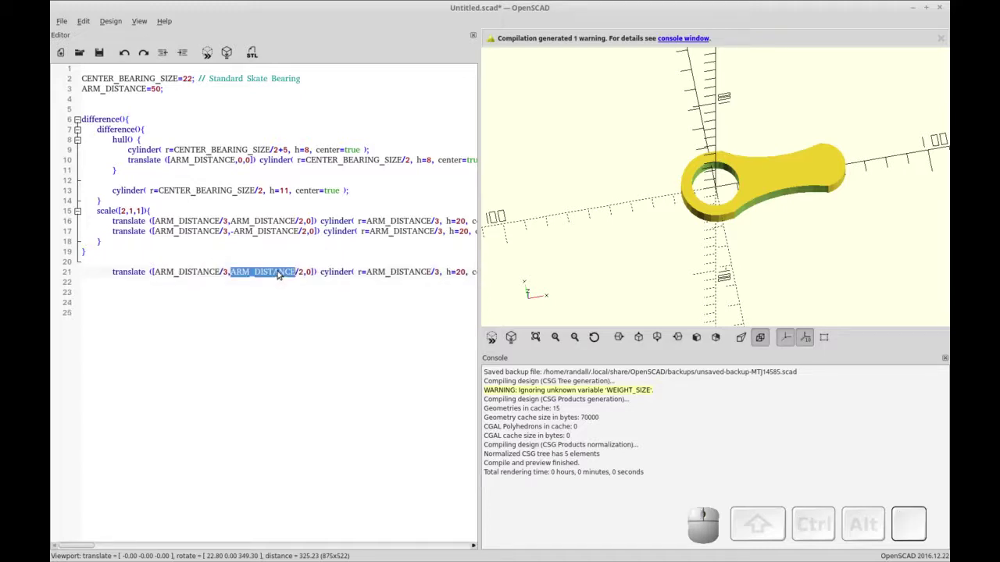
key("0")
key("Delete")
left_click(246, 273)
key("Left")
key("BackSpace")
key("2")
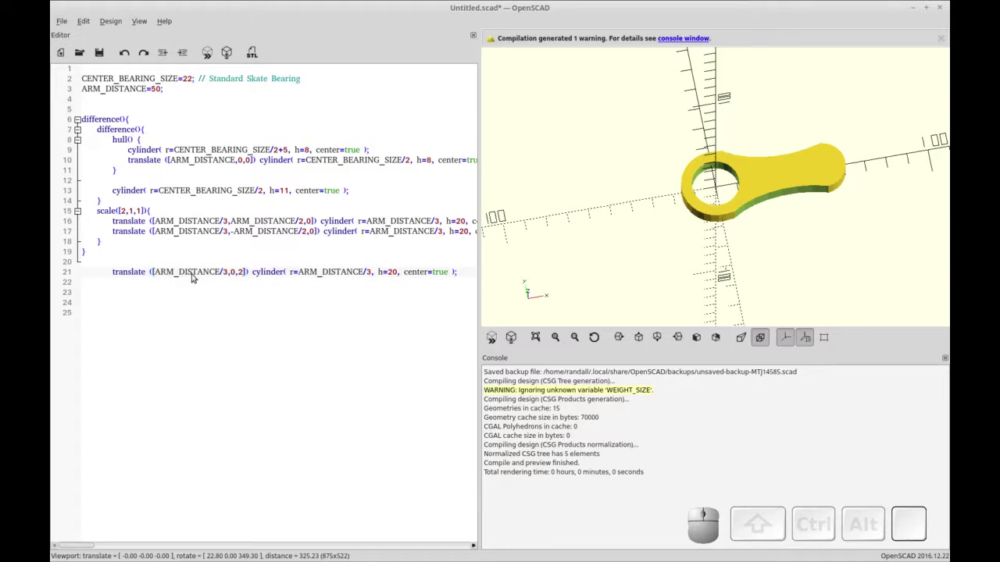
Make the weight pocket cylinder r=WEIGHT_SIZE, h=10 with $fn=WEIGHT_FACES.
left_click(307, 271)
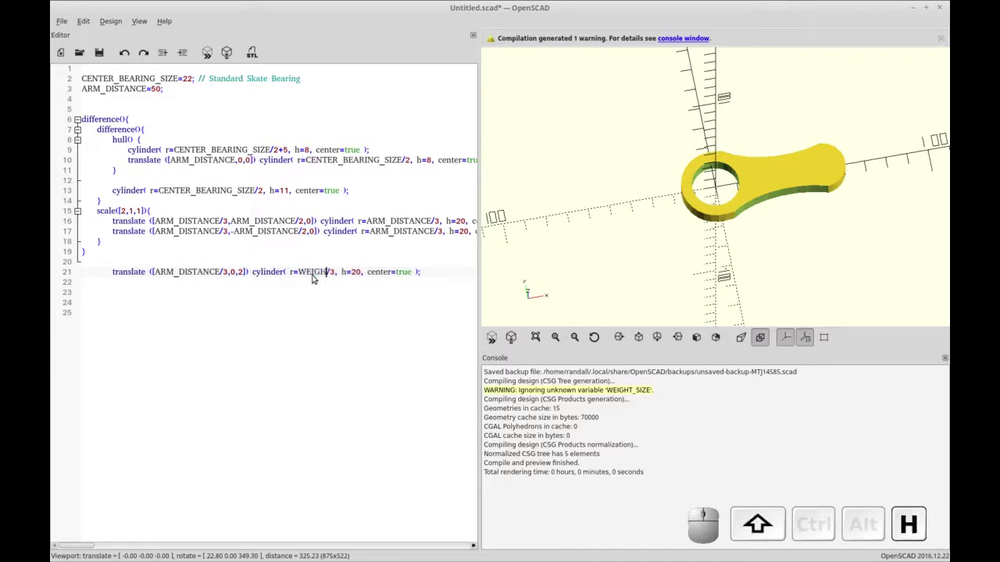
key("space")
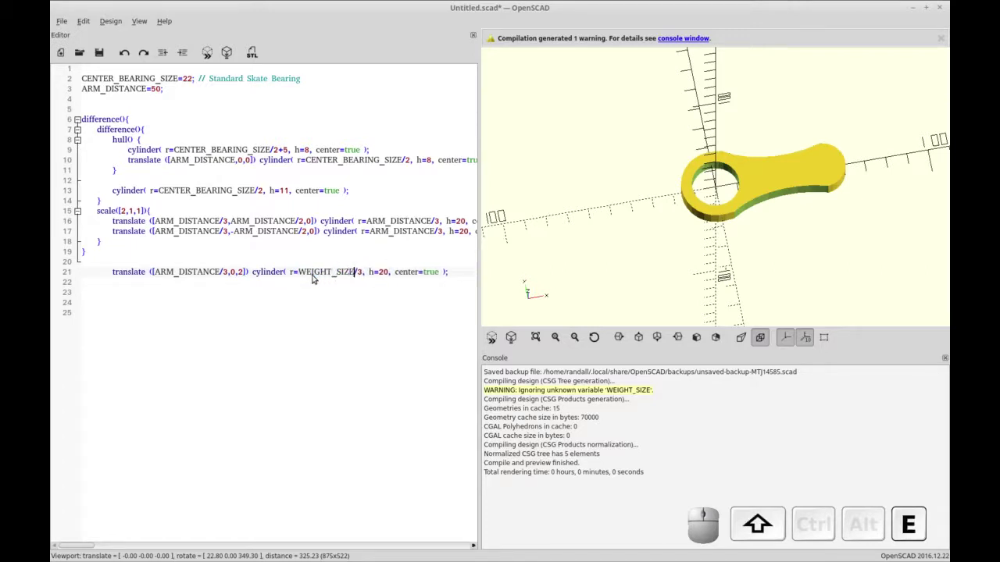
key("Delete")
key("Right")
key("Left")
key("Delete")
key("1")
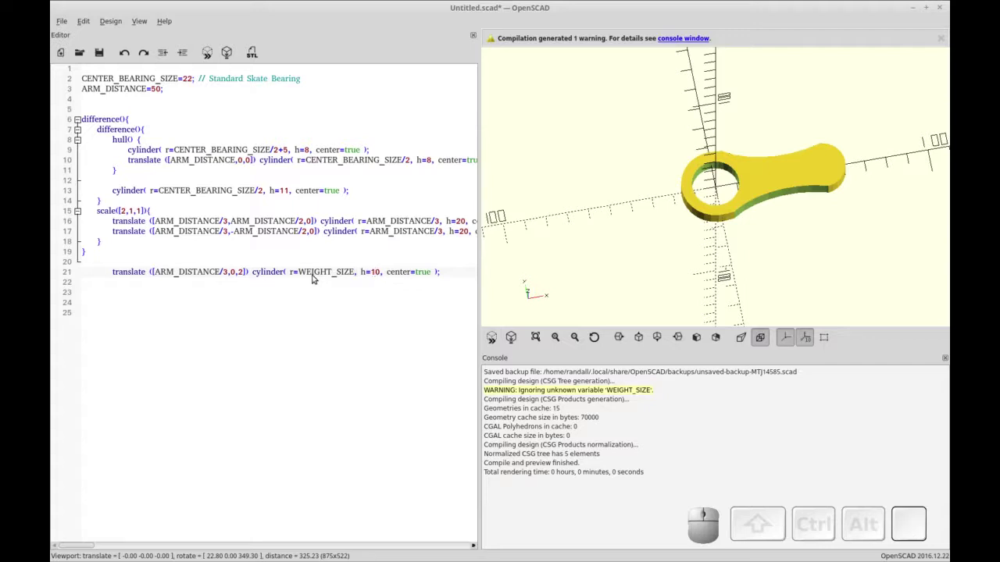
key("Right")
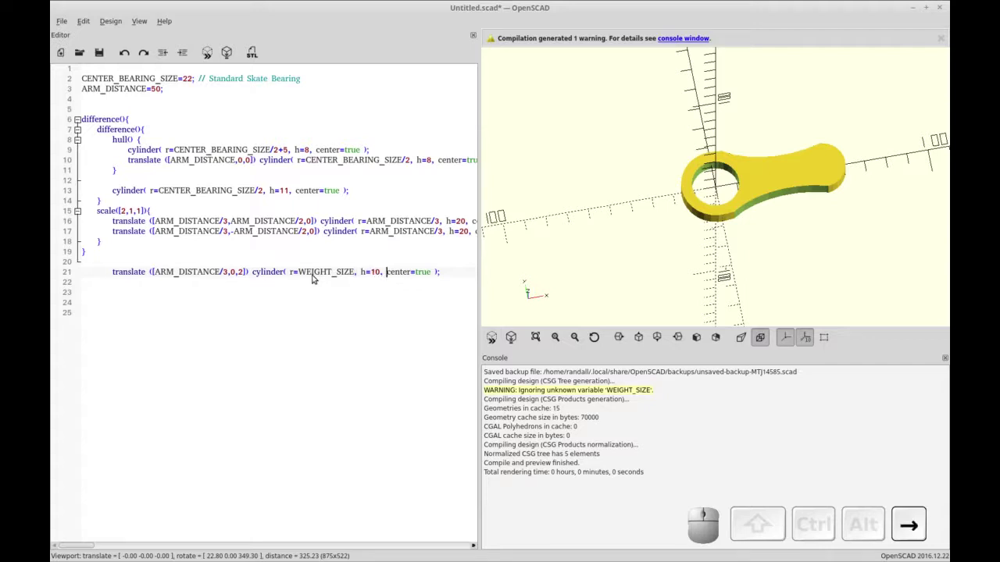
key("BackSpace")
key(",")
key("space")
key("shift+4")
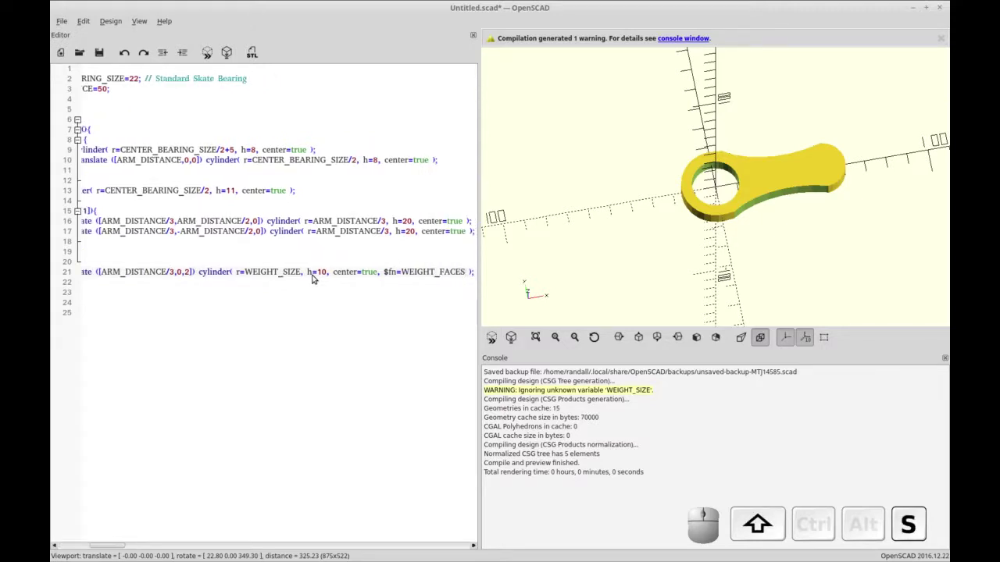
key("shift+0")
key("shift+;")
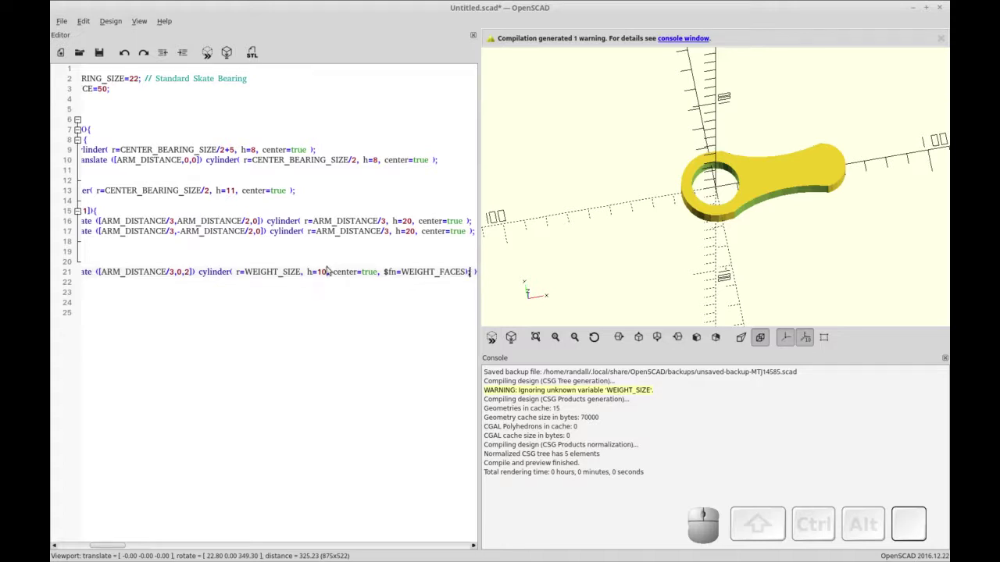
Paste the WEIGHT_SIZE name onto a new line 4 in the variable list.
left_click(265, 278)
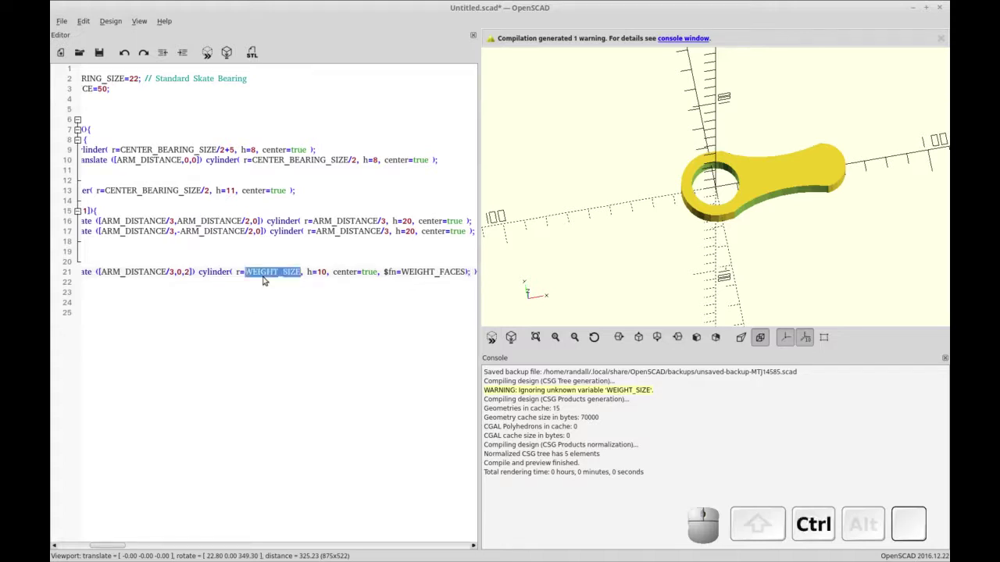
key("ctrl+c")
left_click(125, 92)
key("Home")
key("Down")
key("ctrl+v")
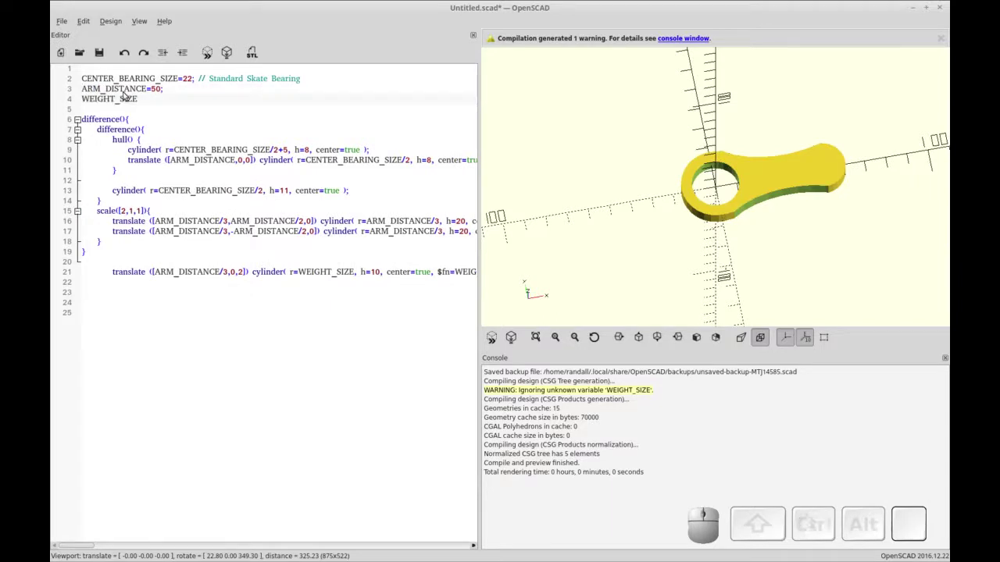
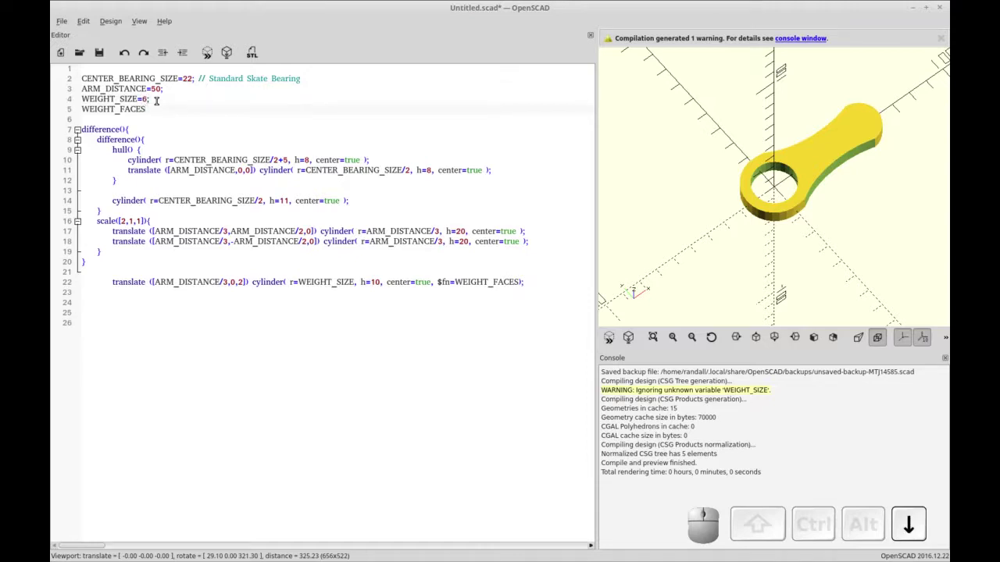
Declare WEIGHT_SIZE=6; on line 4 and WEIGHT_FACES=6; on line 5.
key("Down")
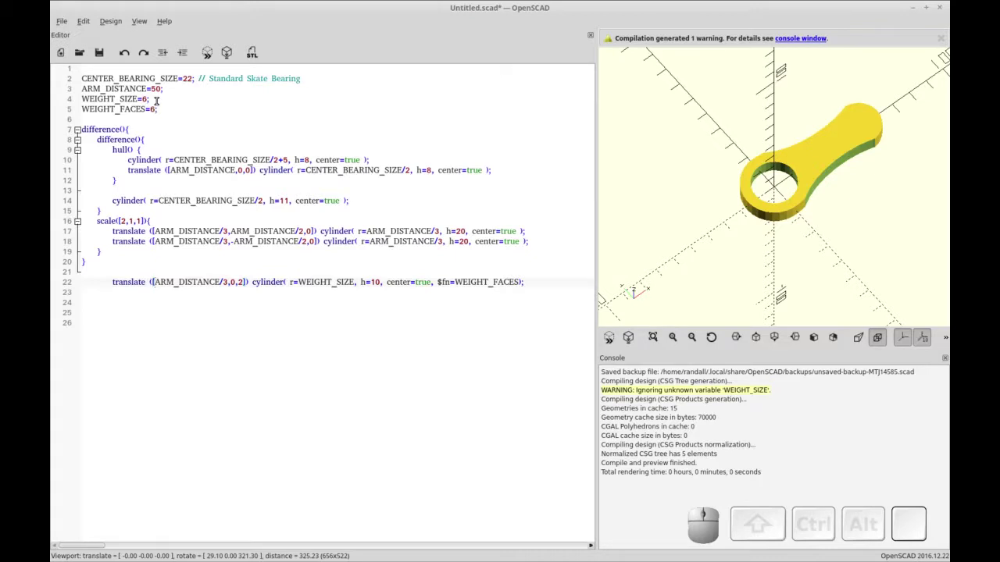
key("Down")
key("Up")
key("Home")
Indent the arm design and wrap it in a new outer difference() block.
key("shift+Down")
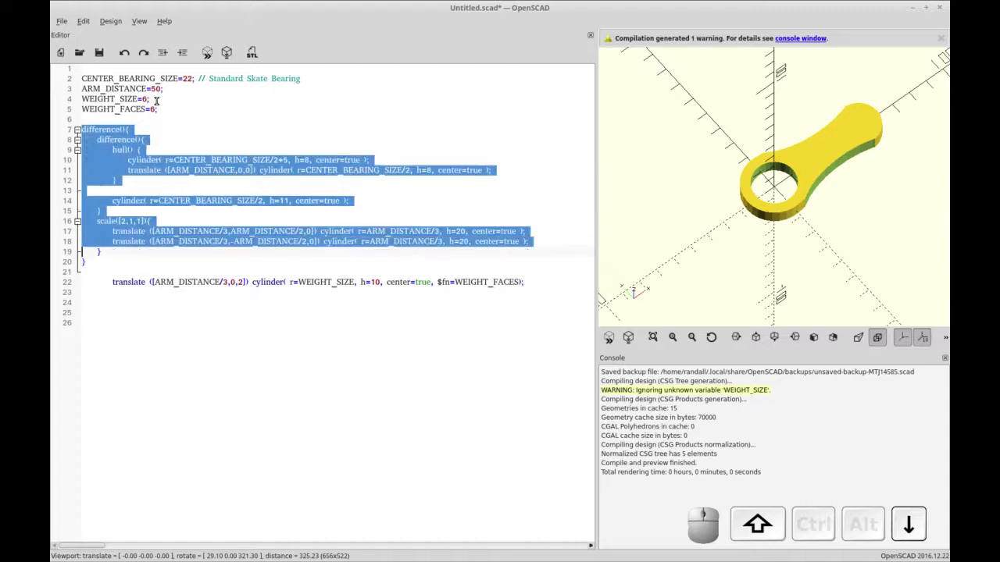
key("Tab")
key("Up")
key("shift+End")
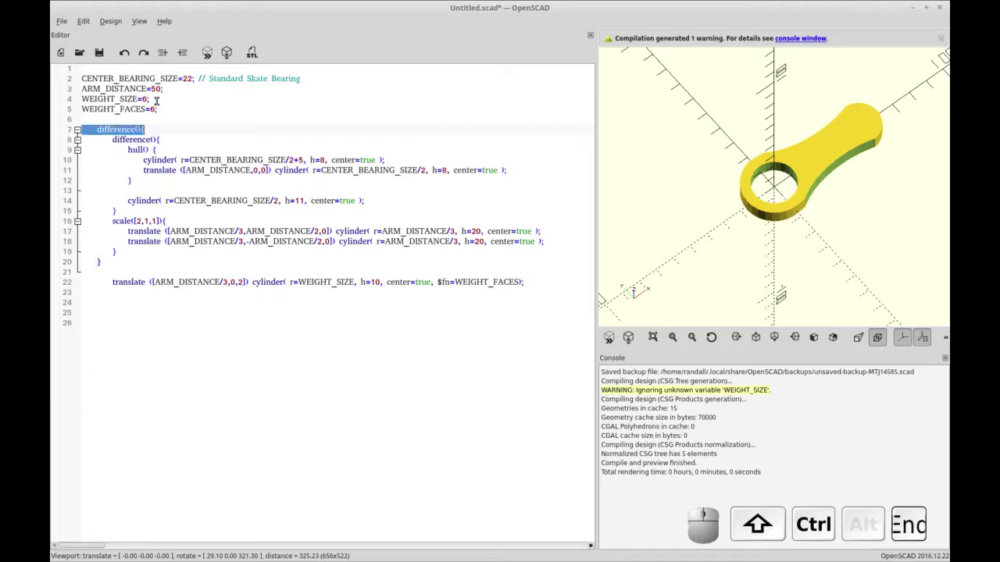
key("ctrl+c")
key("ctrl+Up")
key("ctrl+Return")
key("ctrl+v")
key("ctrl+Down")
key("ctrl+Up")
key("ctrl+Home")
key("ctrl+BackSpace")
key("Down")
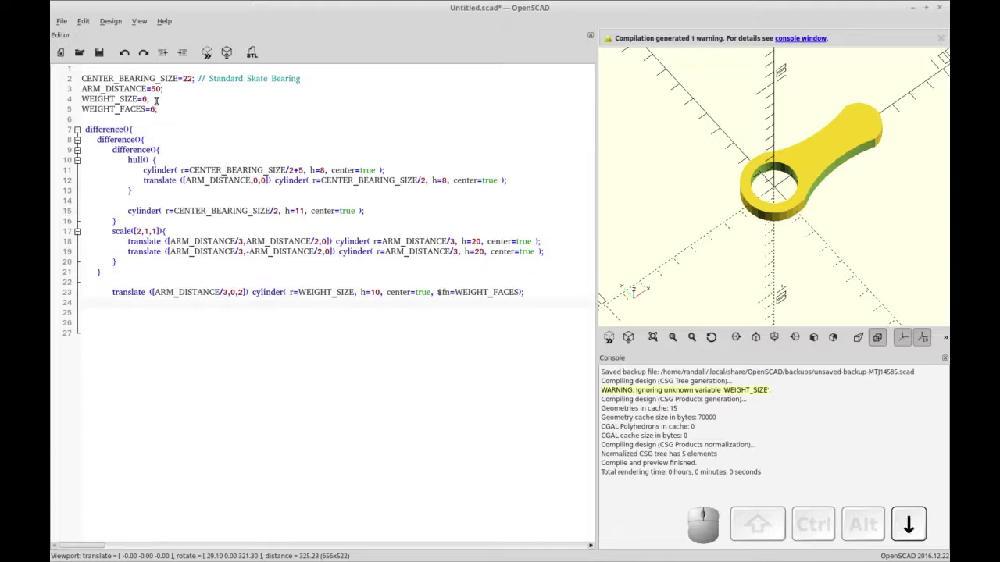
Subtract the hex weight cylinder inside that difference and move its x offset out to ARM_DISTANCE.
key("shift+]")
key("shift+Up")
key("shift+Delete")
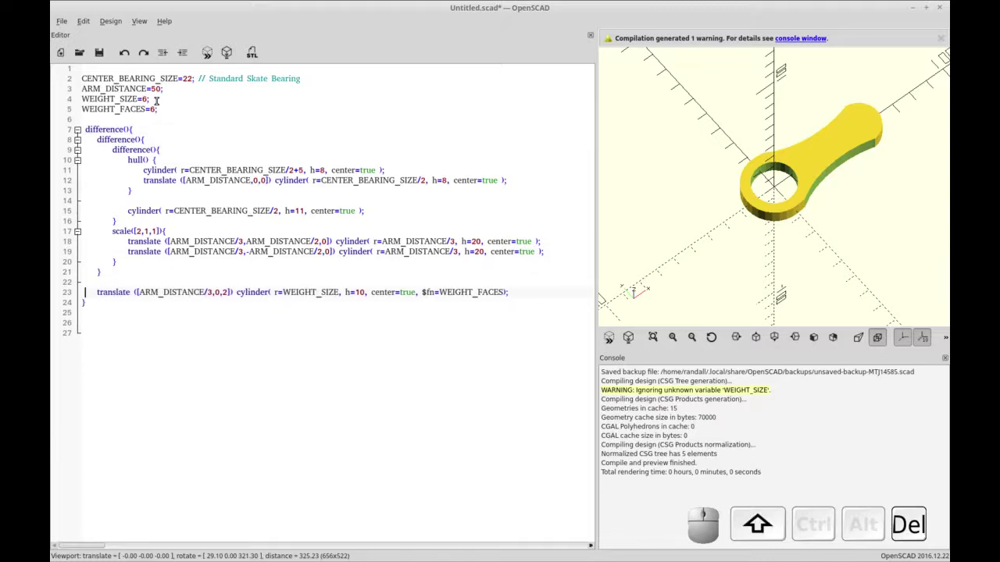
key("F5")
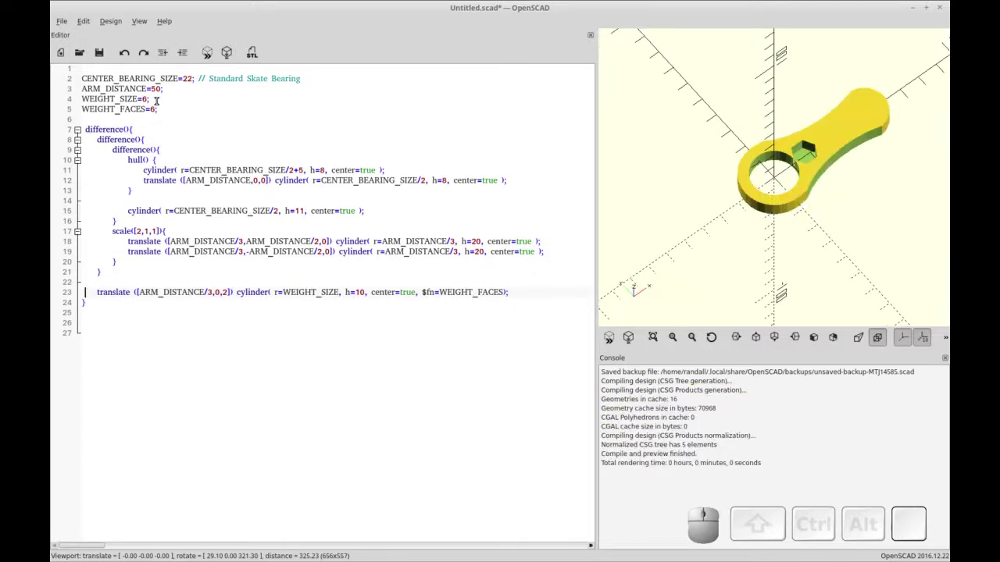
key("Right")
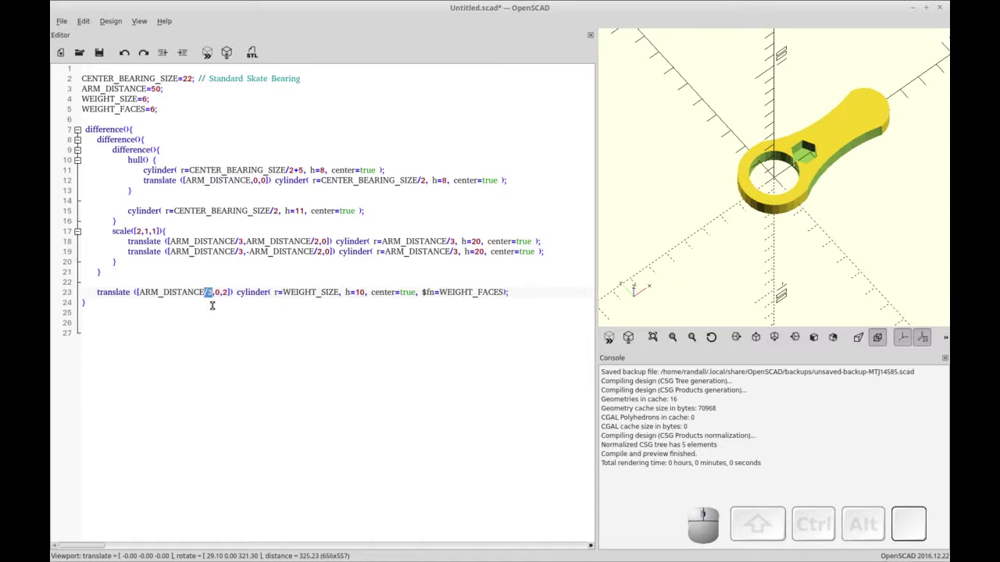
key("Delete")
Duplicate the weight pocket cylinder line as a second cutter without the $fn setting.
key("F5")
left_click(425, 306)
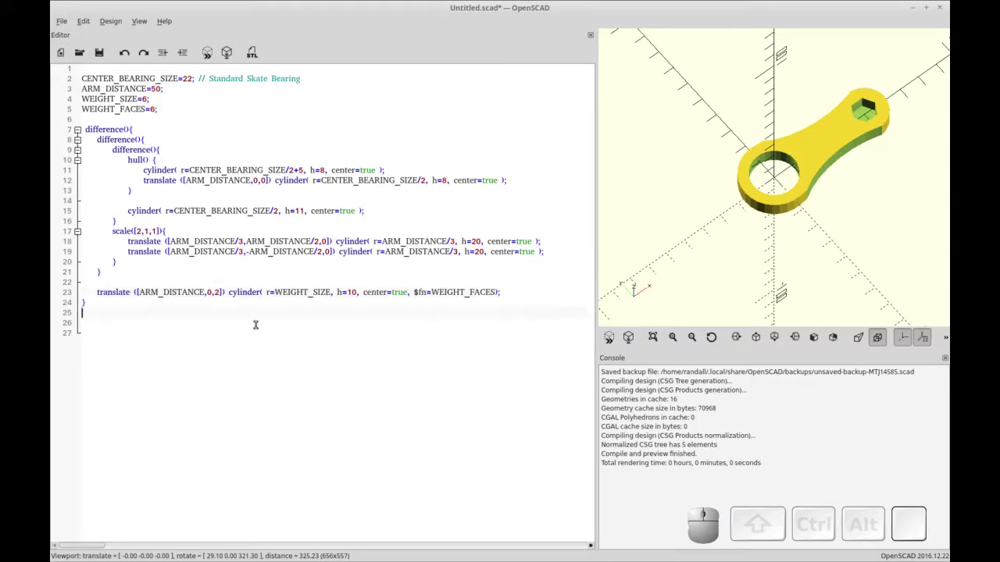
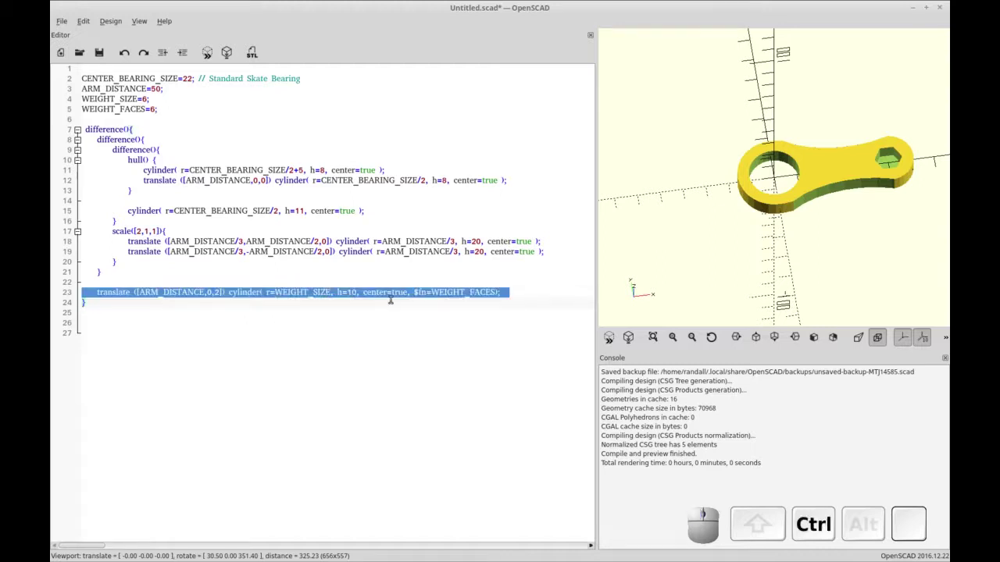
key("ctrl+c")
left_click(511, 298)
key("Return")
key("ctrl+v")
key("Home")
key("Up")
key("Delete")
key("Down")
key("BackSpace")
key("Up")
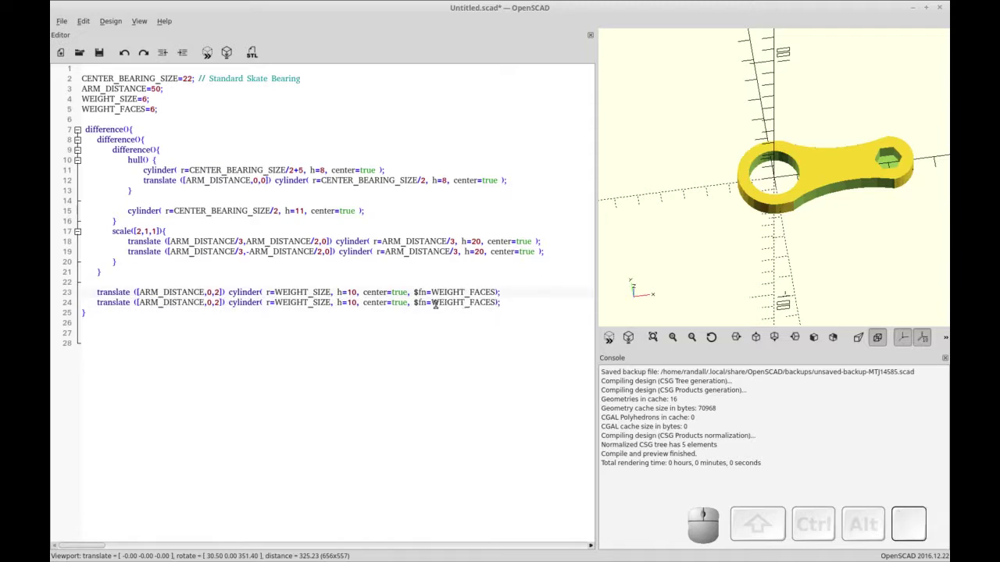
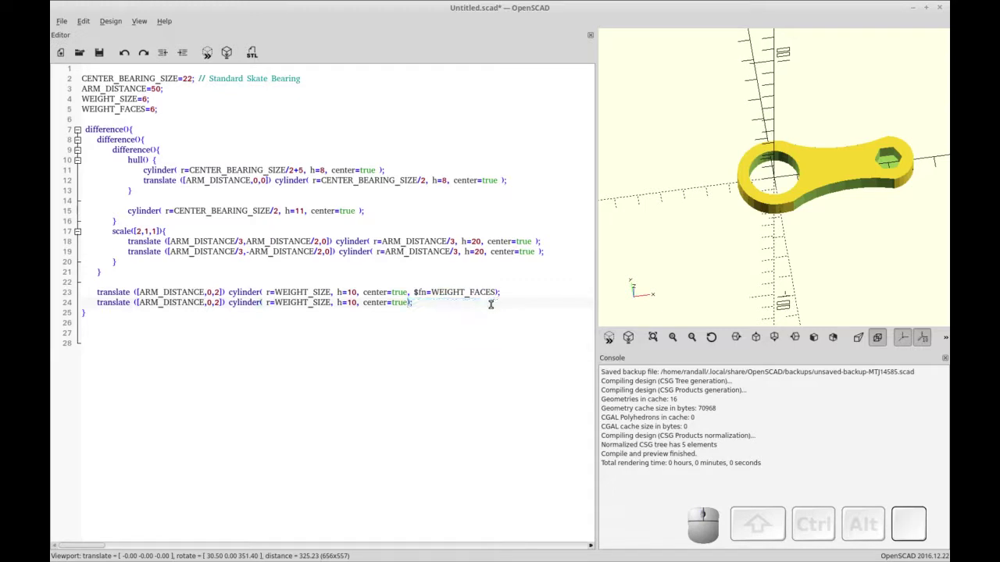
Make the copied cutter a through-hole with r=WEIGHT_SIZE/2 lowered to z=-1 and preview it.
left_click(328, 298)
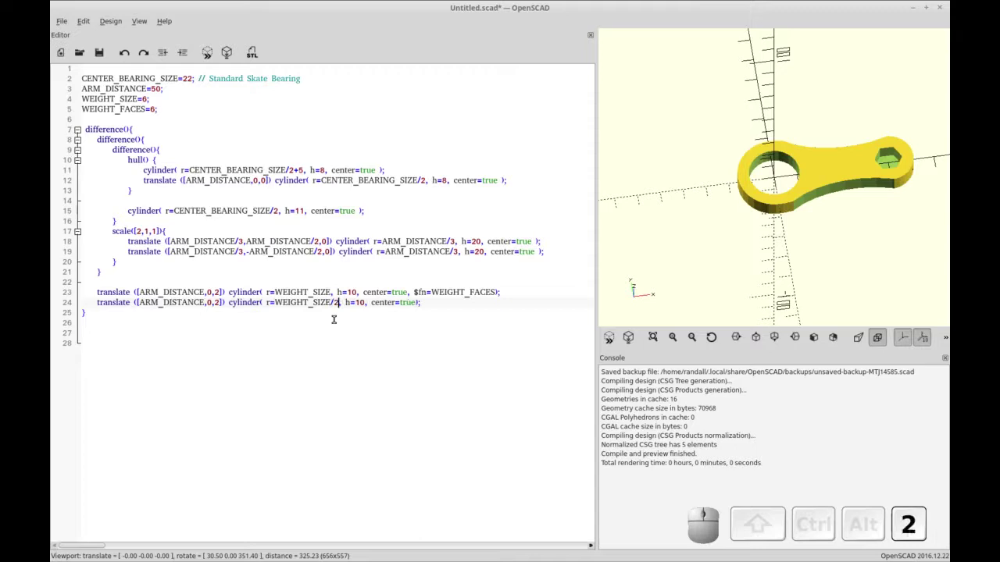
key("F5")
key("Left")
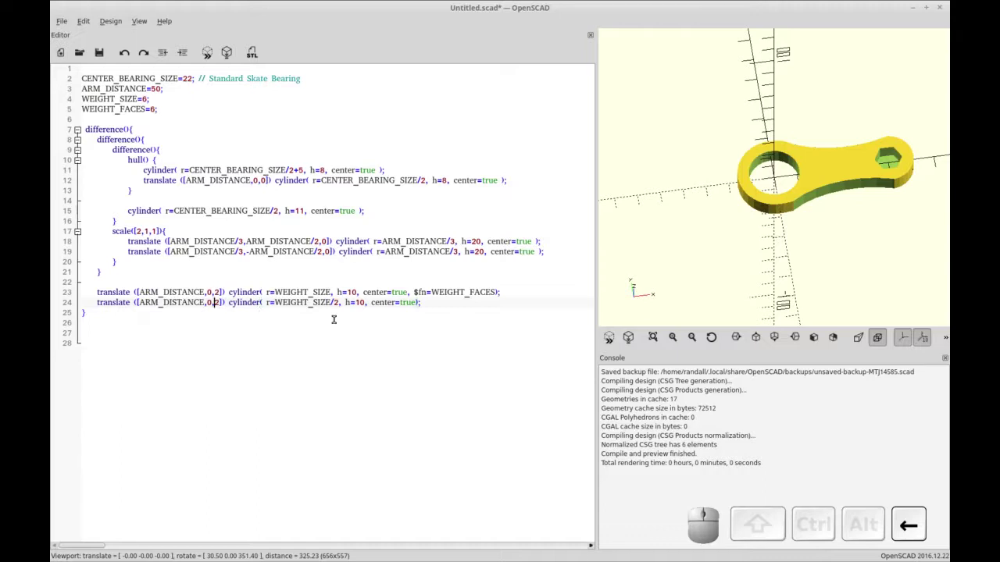
key("-")
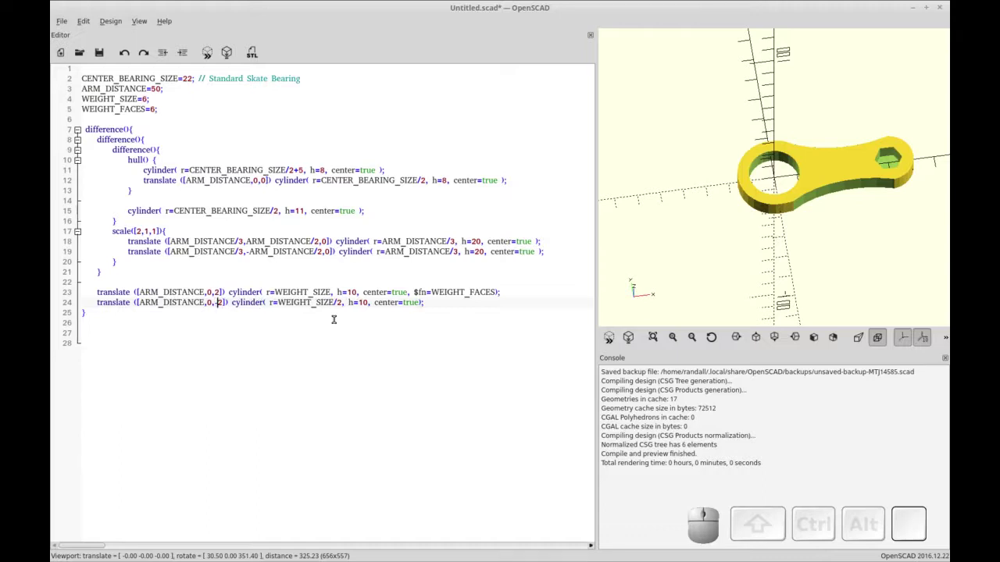
key("Delete")
key("1")
key("F5")
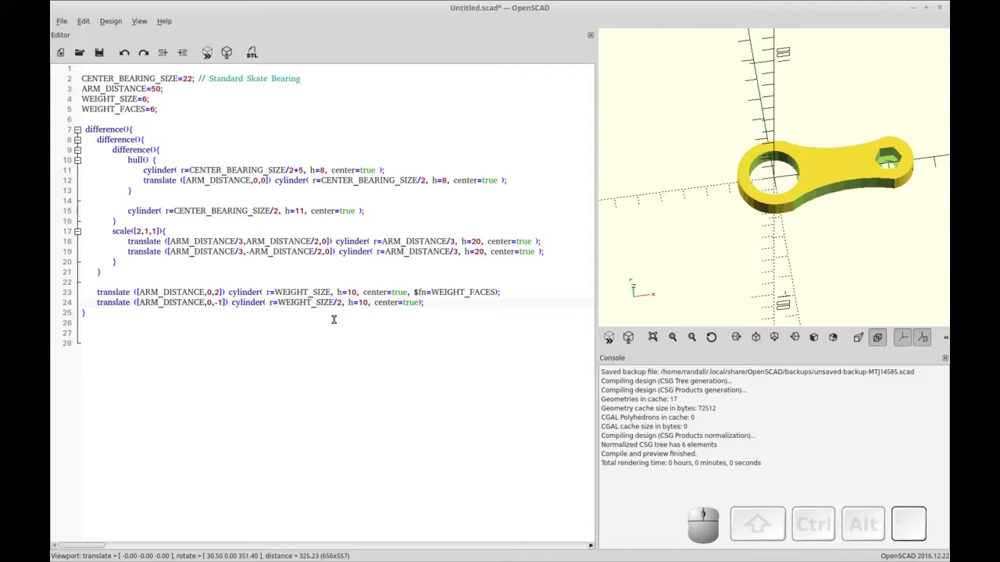
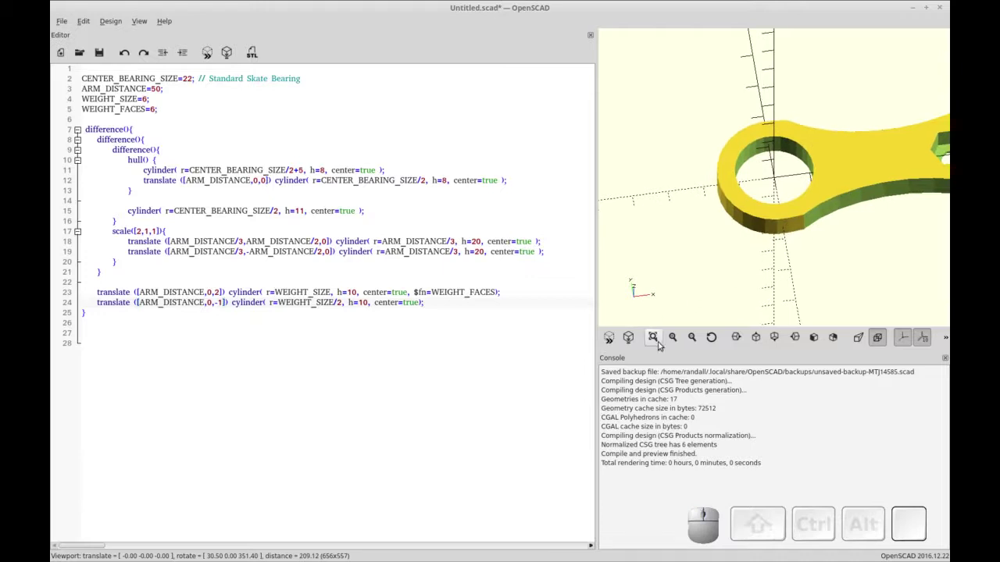
Zoom the preview in on the hex pocket and its round through-hole.
left_click(653, 343)
left_click(707, 339)
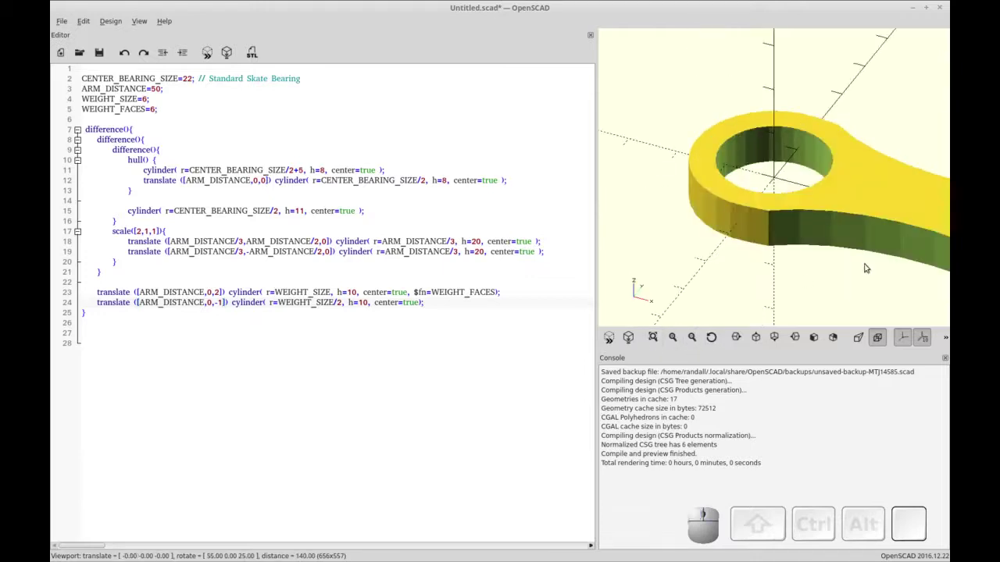
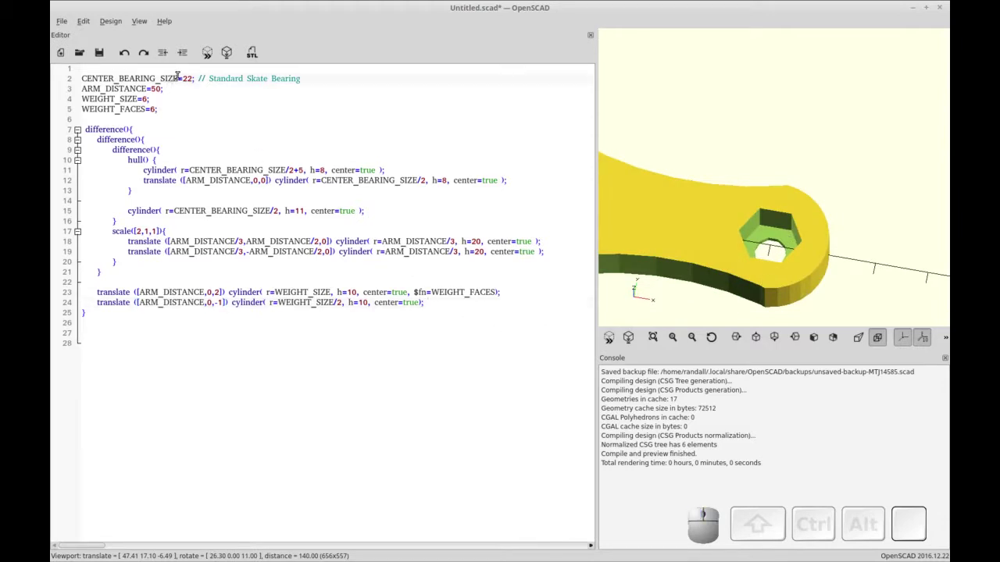
Terminate $fn=50 with a semicolon and insert blank lines above the main difference() block.
key("Up")
key("Return")
key("Up")
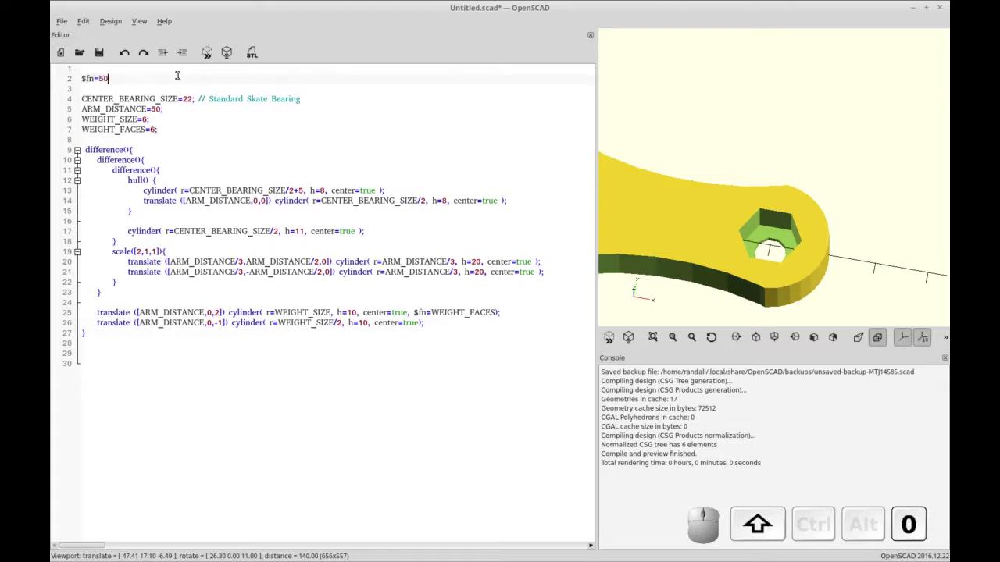
key("shift+F5")
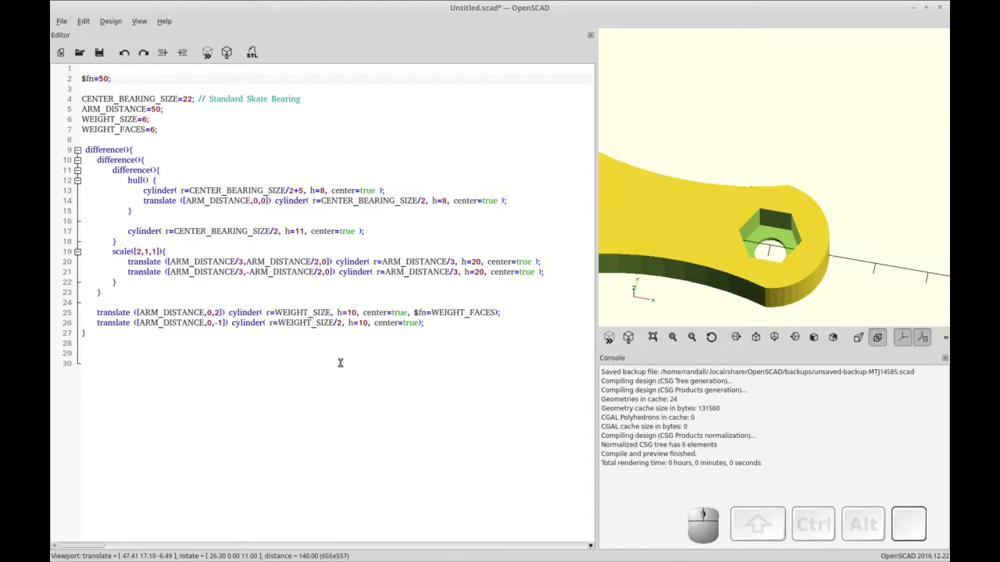
left_click(441, 325)
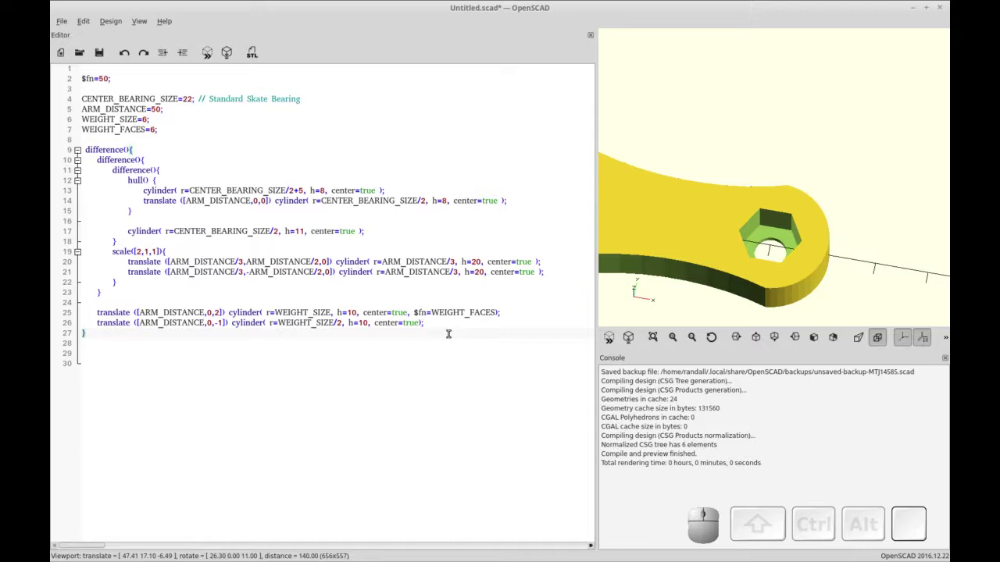
key("ctrl+r")
key("ctrl+Up")
Write 'module spinner_arm() {' above the arm geometry and close it with a brace after the code.
key("Return")
key("Up")
key("space")
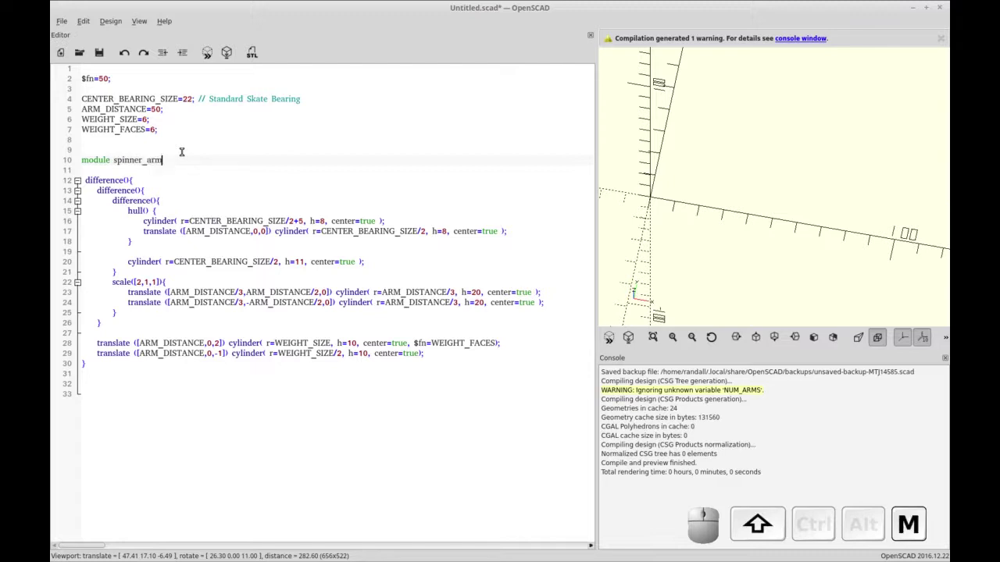
key("shift+space")
key("shift+[")
left_click(127, 364)
key("shift+]")
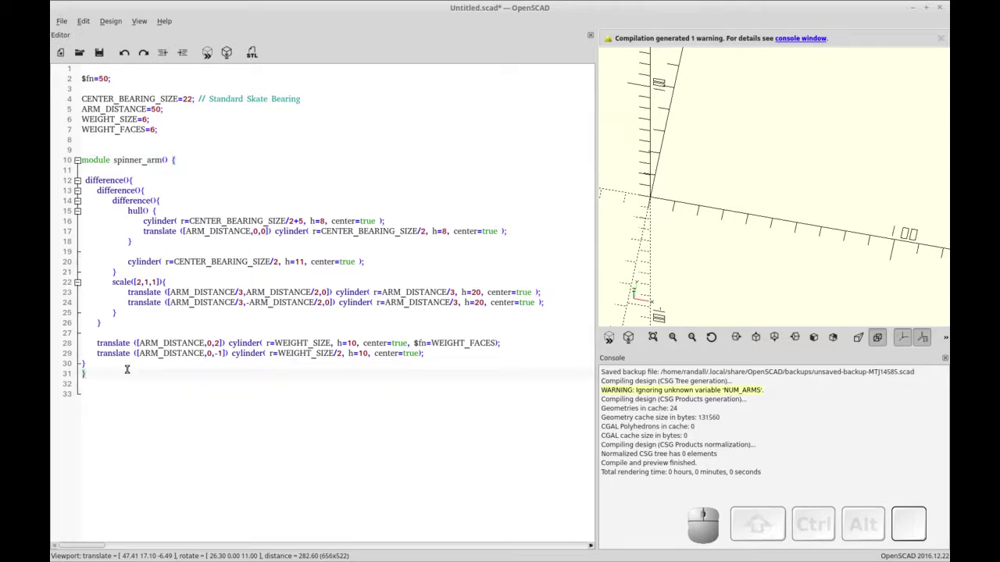
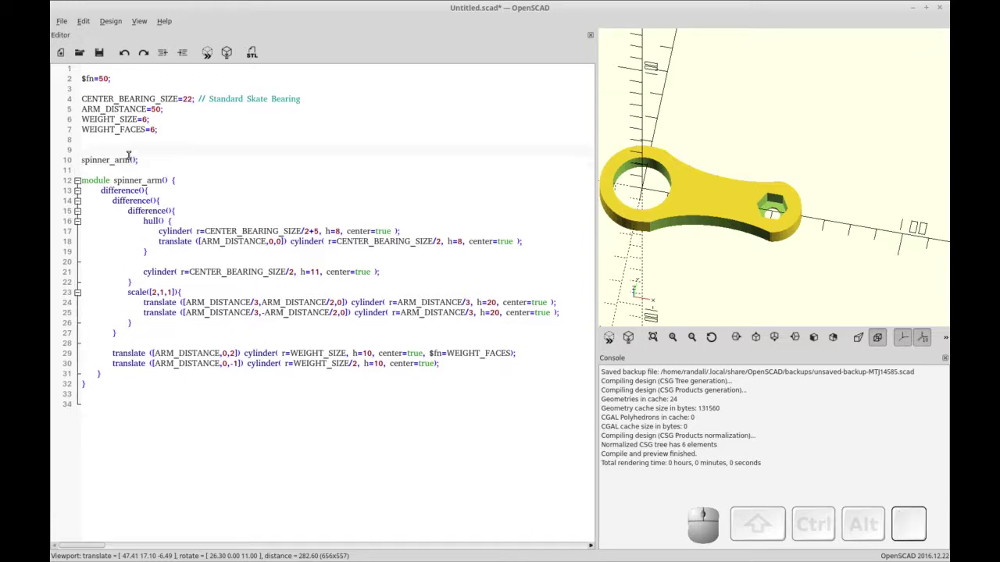
Wrap the spinner_arm() call in for( i=[1:1:NUM_ARMS] ) { } and preview.
key("Down")
key("Tab")
key("Up")
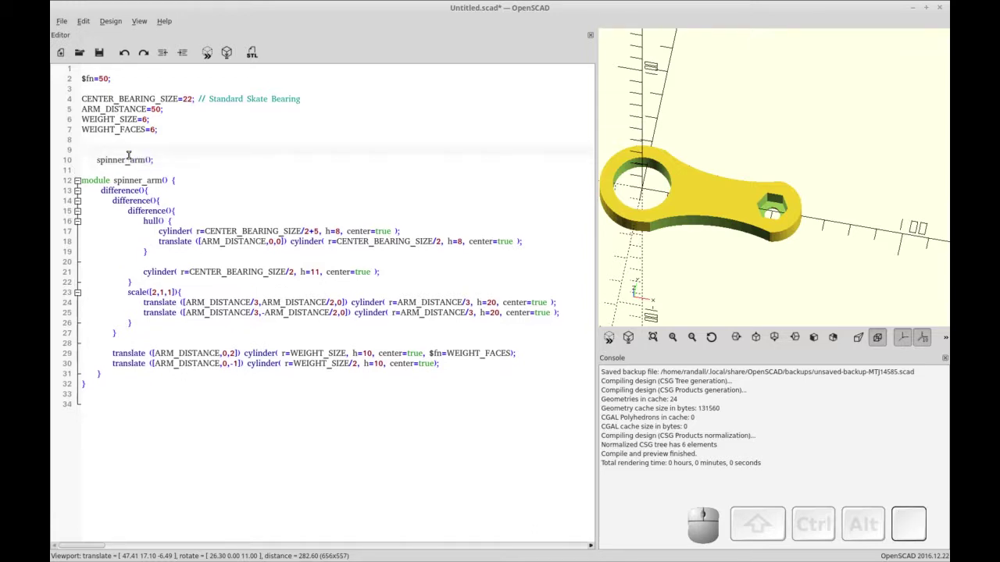
key("space")
key("i")
key("=")
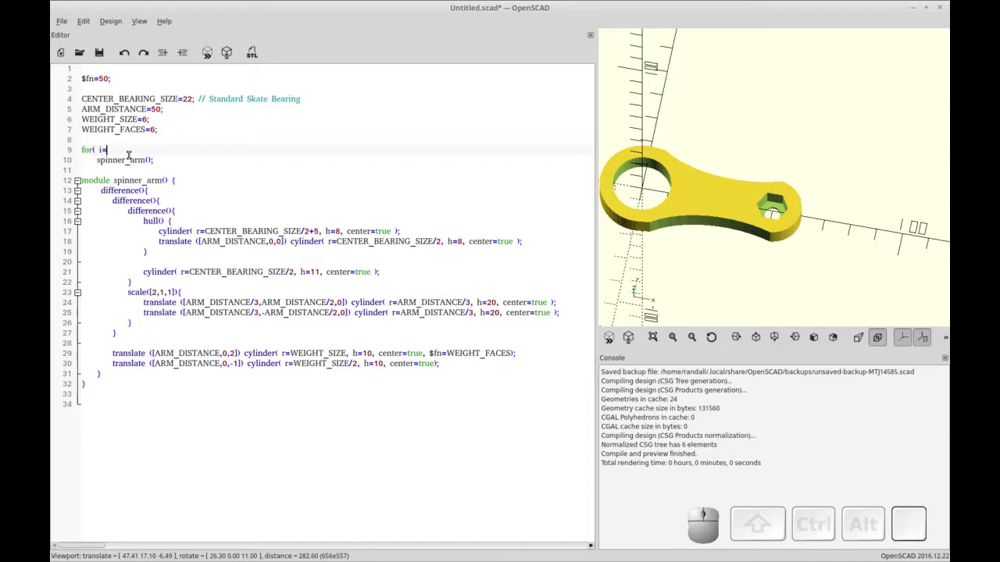
key("[")
key("BackSpace")
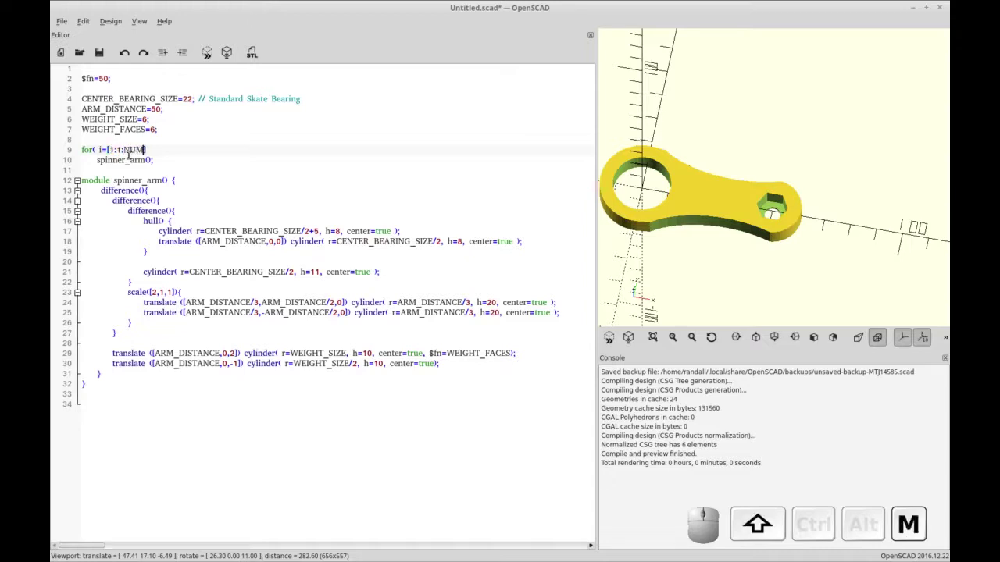
key("shift+End")
key("space")
key("shift+0")
key("shift+space")
key("shift+[")
key("shift+Down")
key("shift+Return")
key("shift+]")
key("shift+Up")
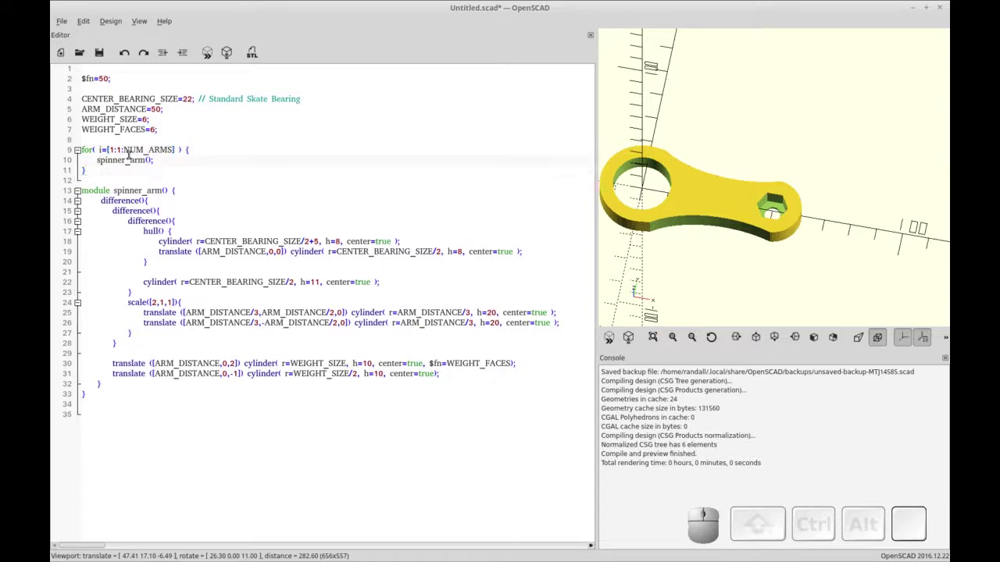
key("F5")
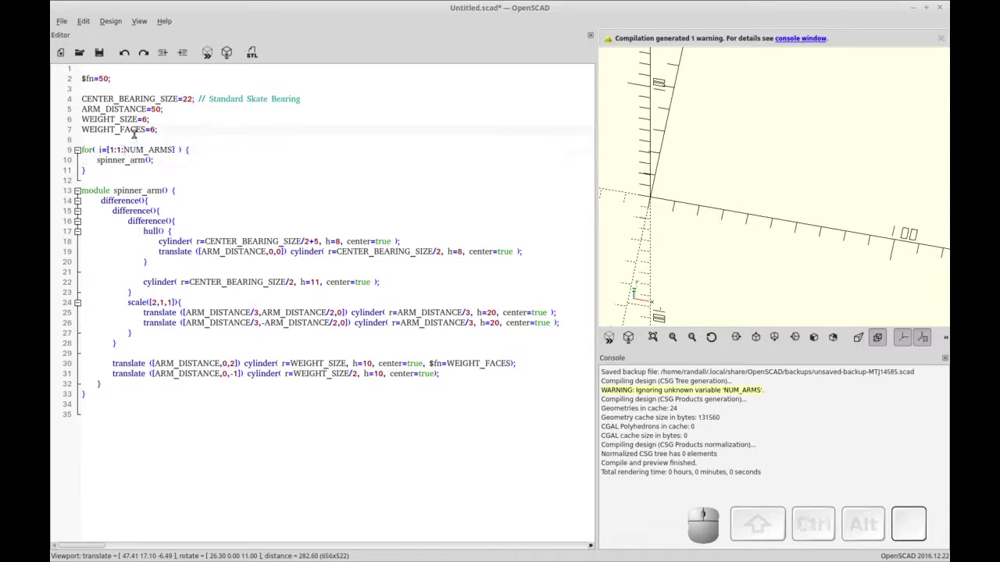
Define NUM_ARMS=3 at the end of the variable list and re-render the arm.
key("End")
key("Return")
key("ctrl+v")
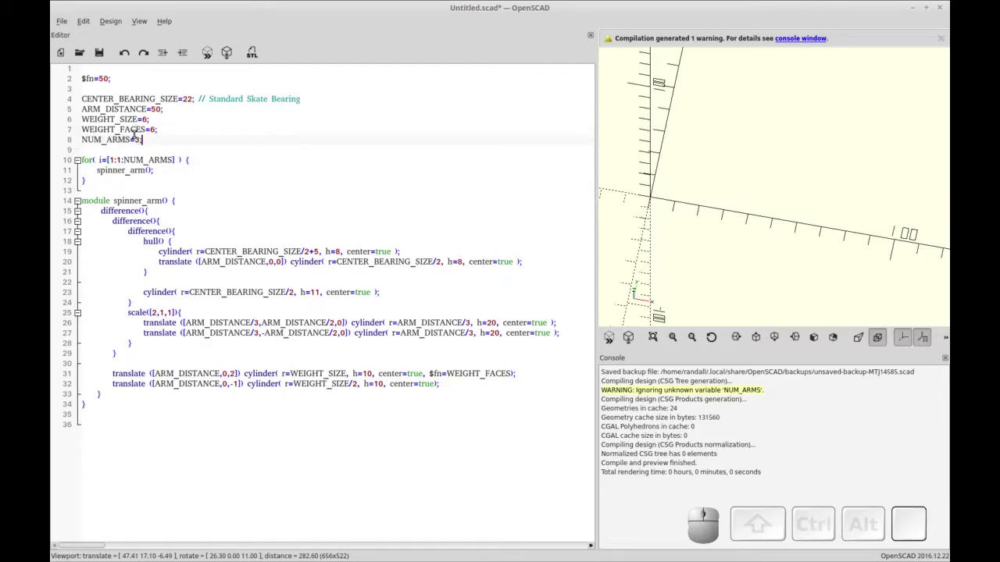
key("F5")
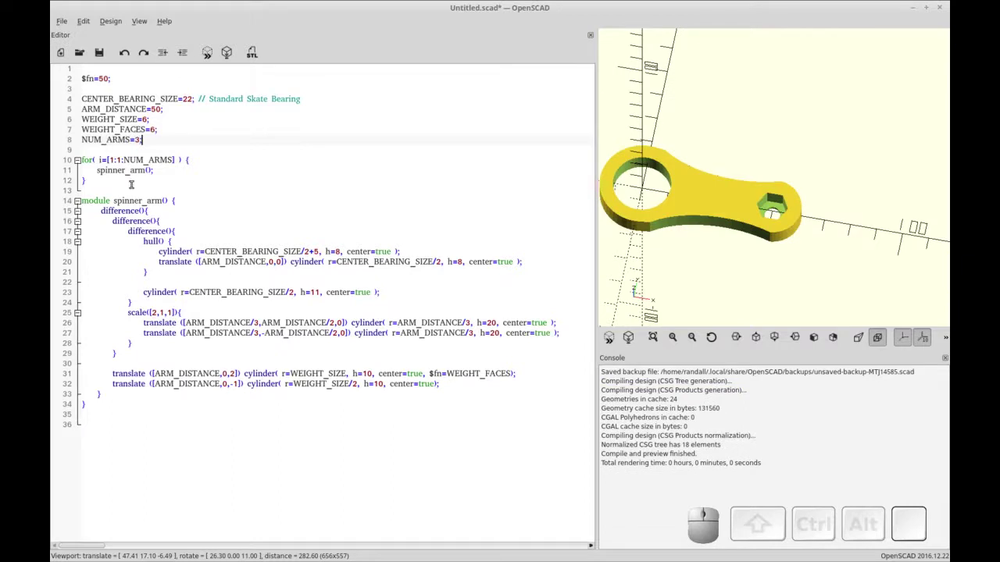
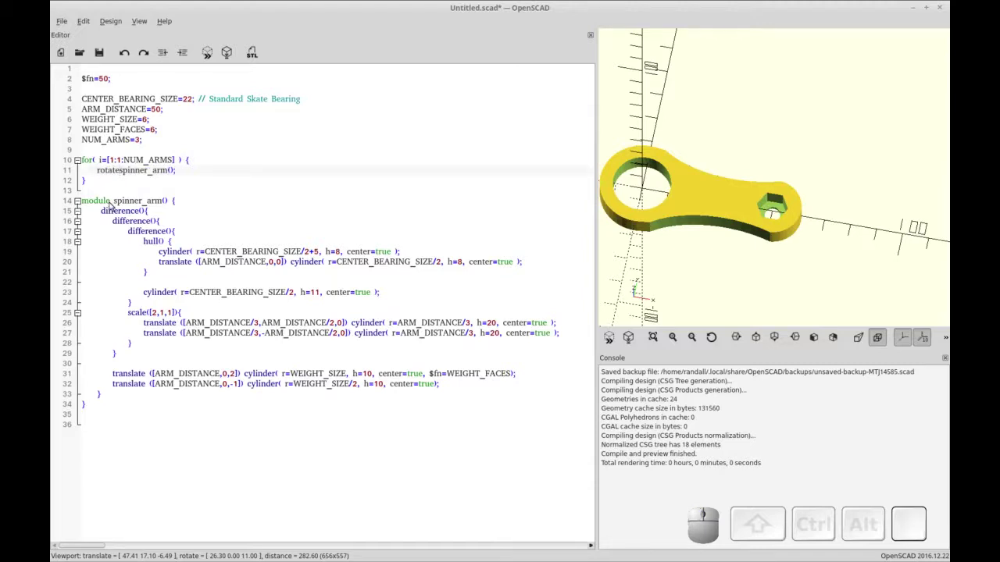
Prefix spinner_arm() with rotate([0,0,i*360/NUM_ARMS]) and preview the three arms.
key("shift+space")
key("shift+Left")
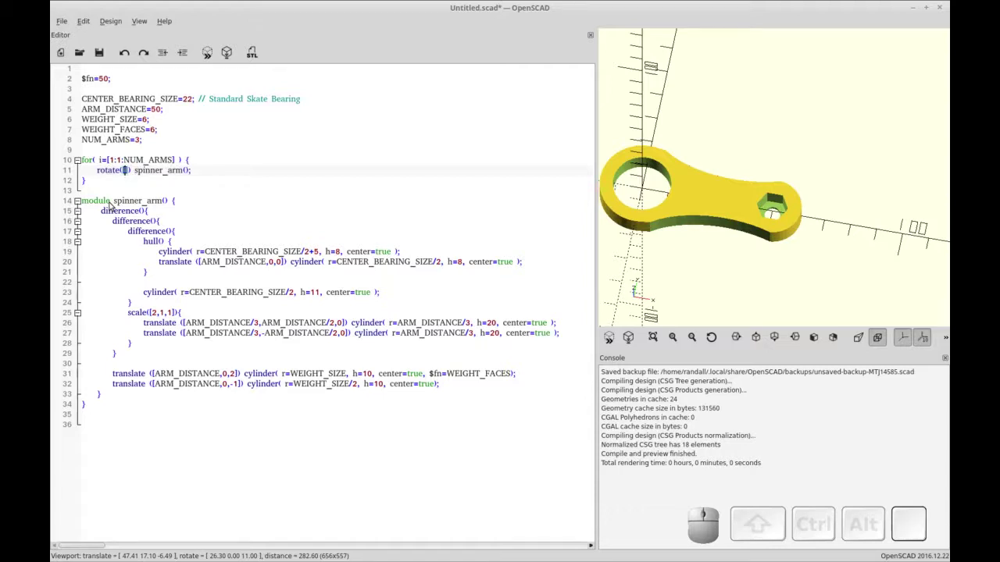
key("0")
key(",")
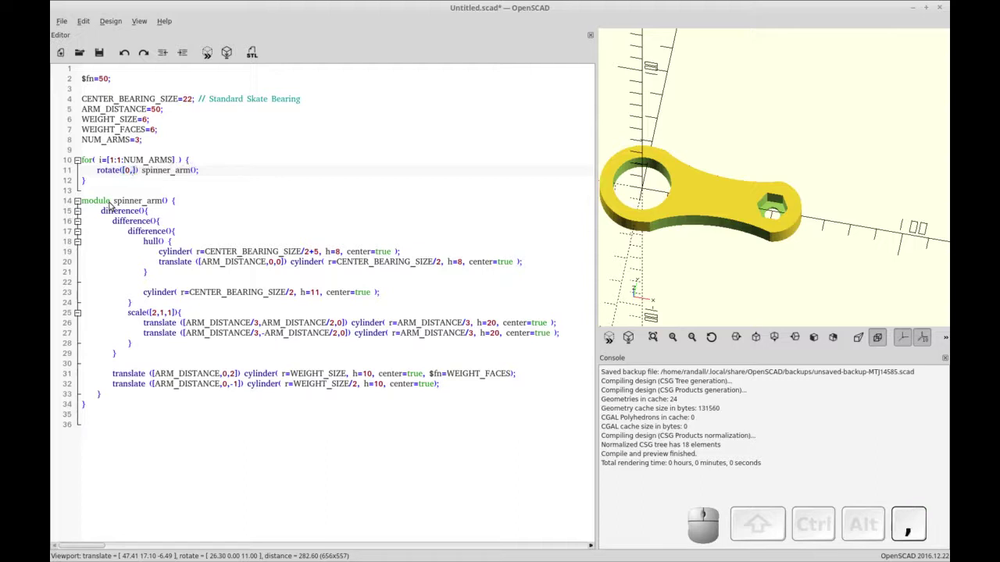
key("0")
key(",")
key("i")
key("shift+8")
key("3")
key("KP_6")
key("KP_0")
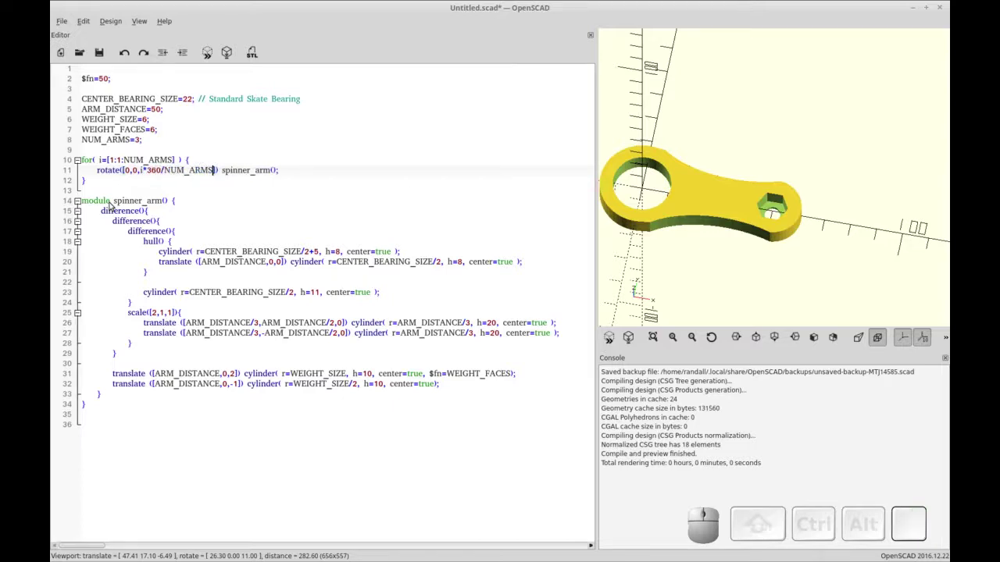
key("F5")
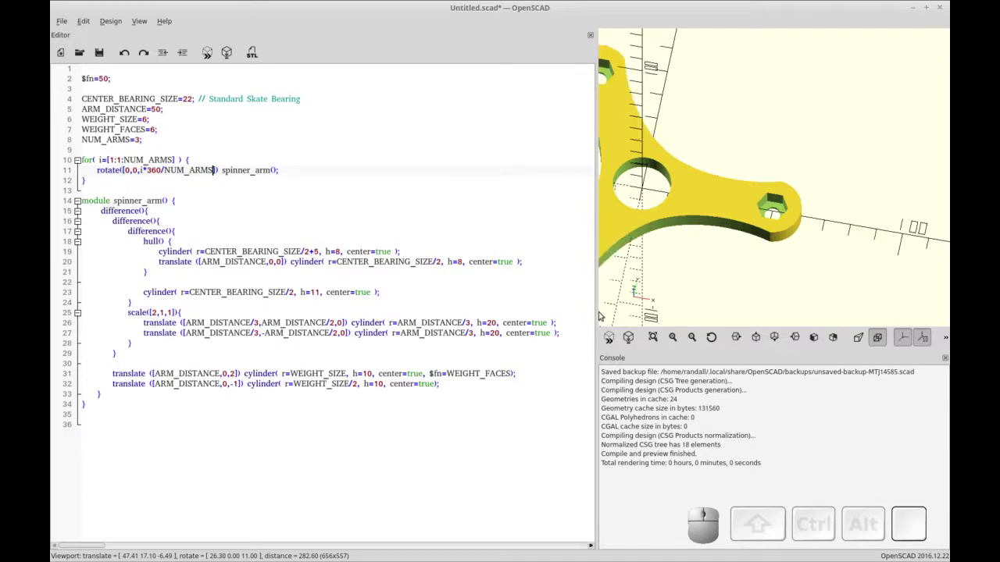
Widen the 3D viewport and zoom out to fit the whole three-armed spinner.
left_click_drag(590, 312, 444, 316)
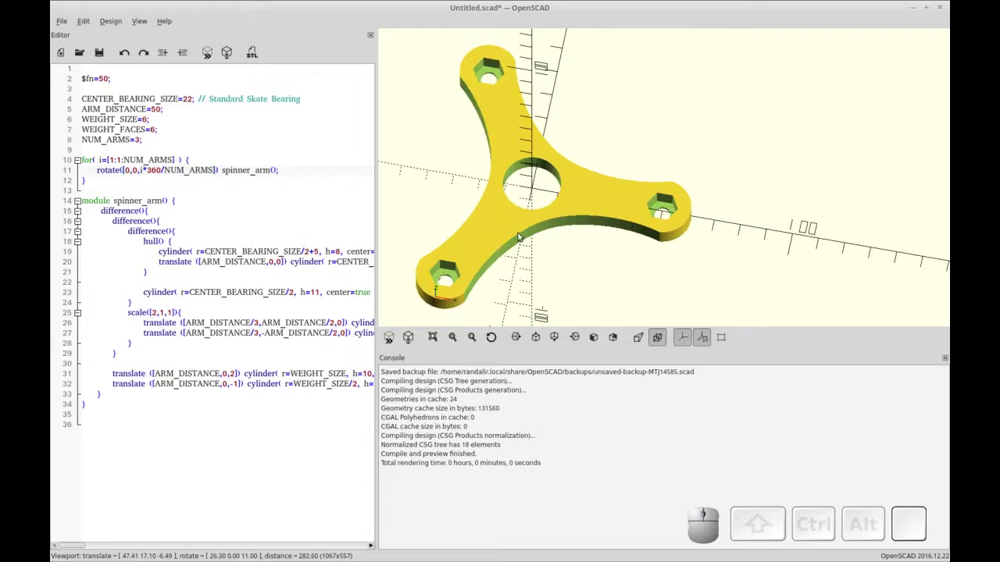
left_click_drag(528, 252, 561, 274)
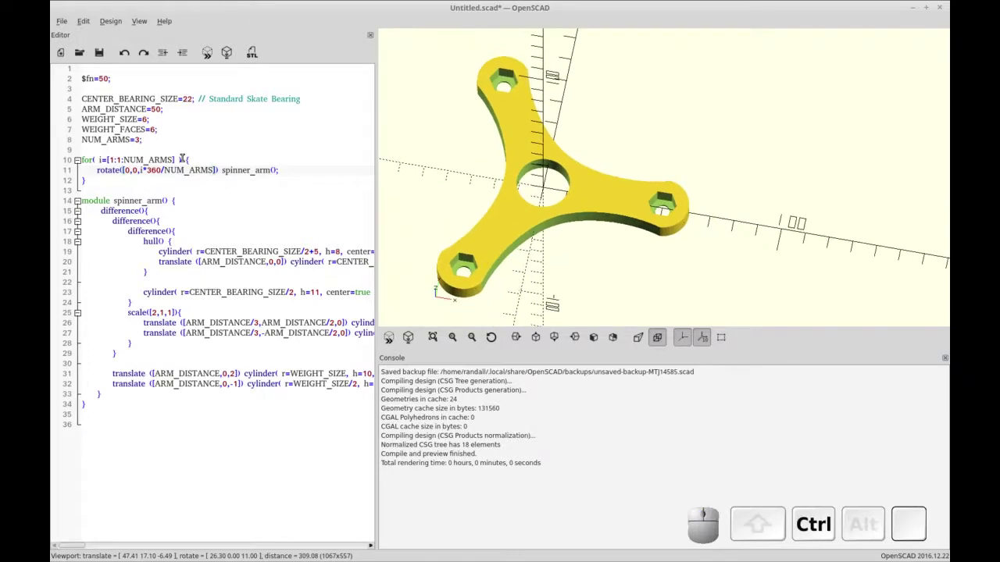
Add // comments labelling the center hub, arm end shape, bearing cutout, arm cutouts and weight pockets.
key("ctrl+r")
key("ctrl+Up")
key("shift+3")
key("F5")
key("BackSpace")
key("Down")
key("shift+3")
key("shift+F5")
key("BackSpace")
key("Down")
key("Up")
Try # debug highlights on the bearing and side-oval cutters with previews, then remove them again.
key("Left")
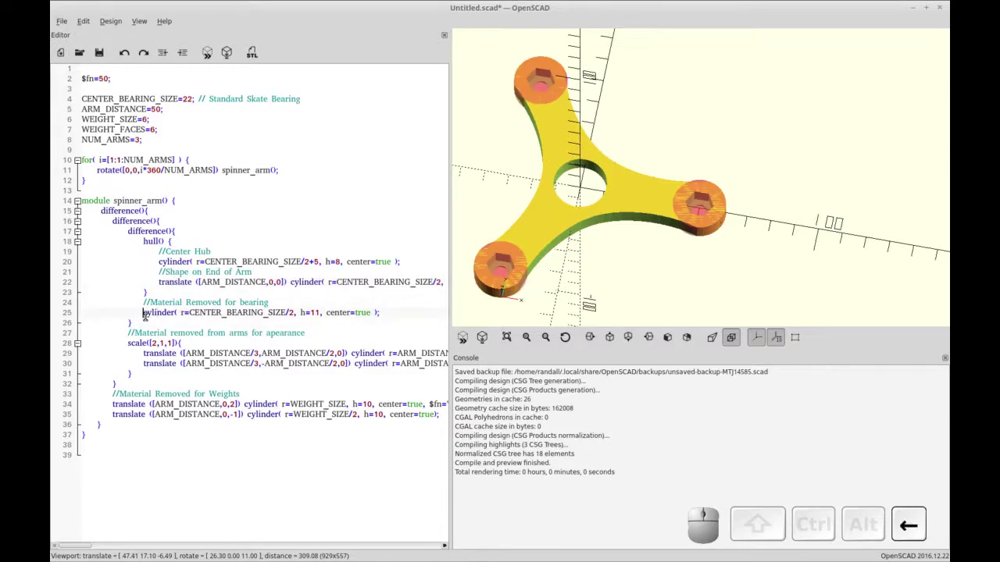
key("shift+3")
key("shift+F5")
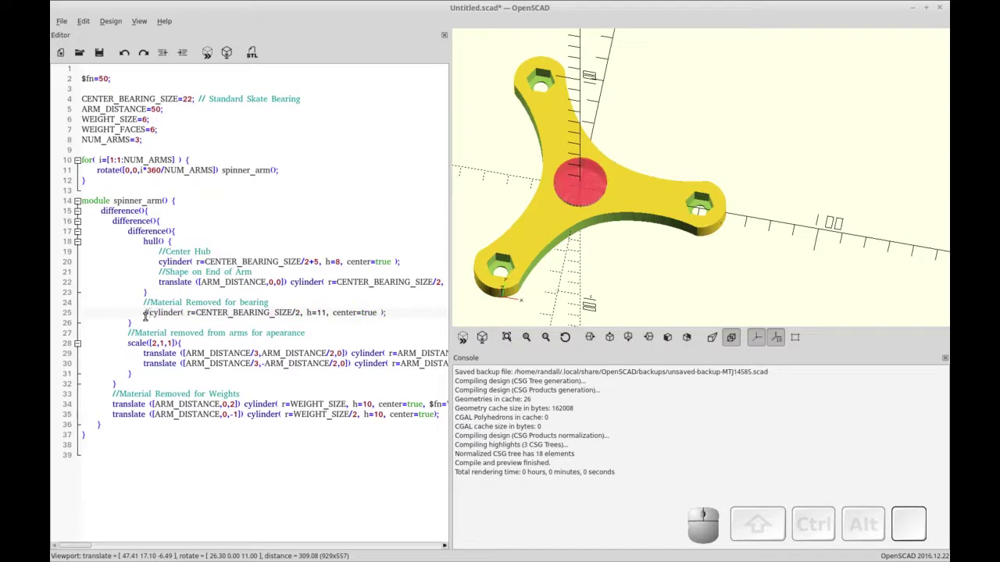
key("BackSpace")
key("Down")
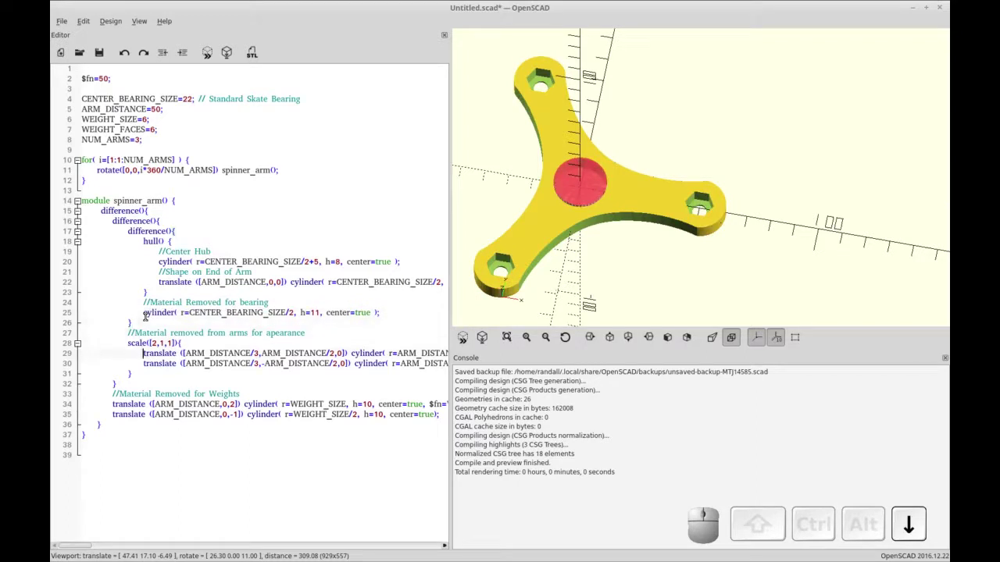
key("shift+3")
key("F5")
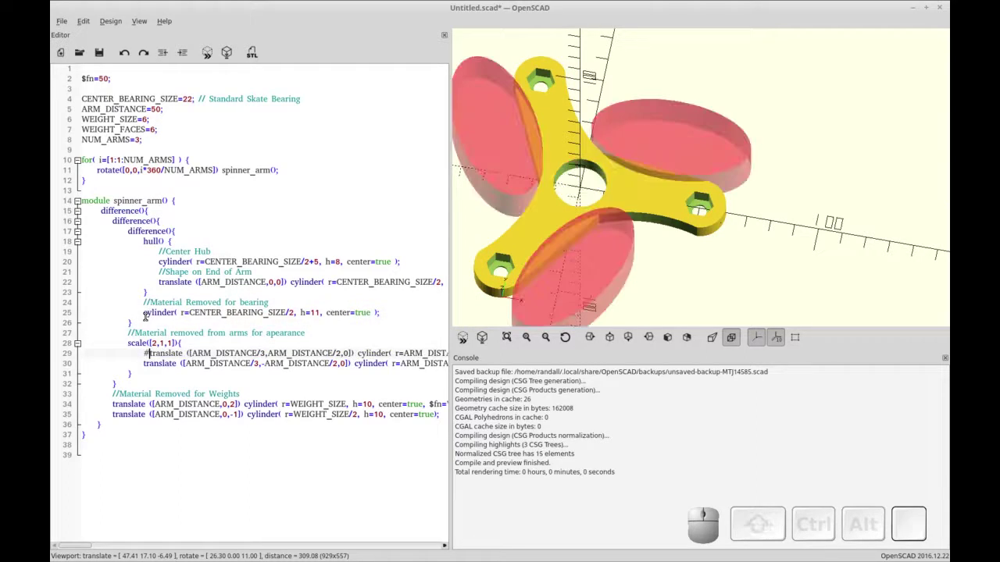
key("Down")
key("Left")
key("shift+3")
key("F5")
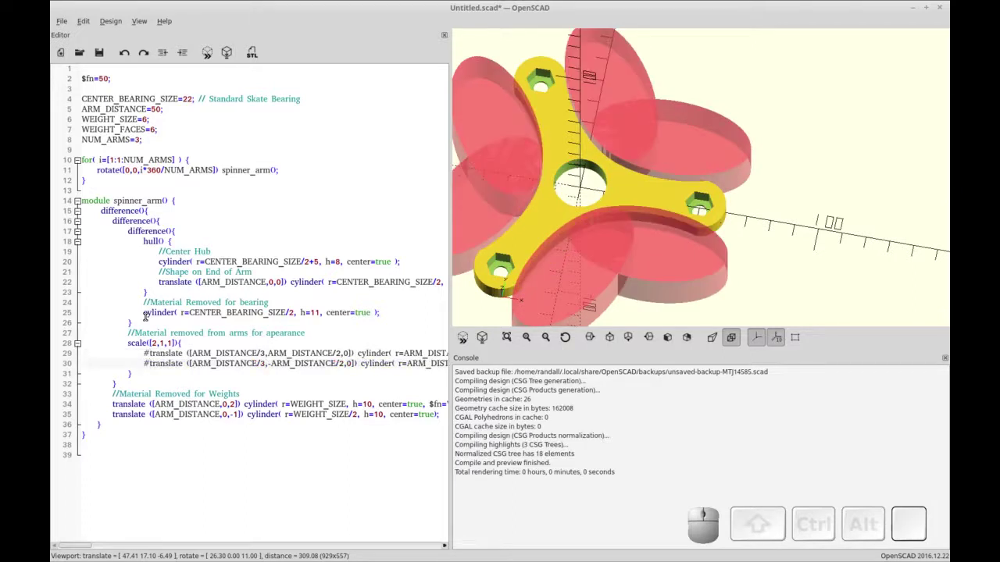
key("BackSpace")
key("Delete")
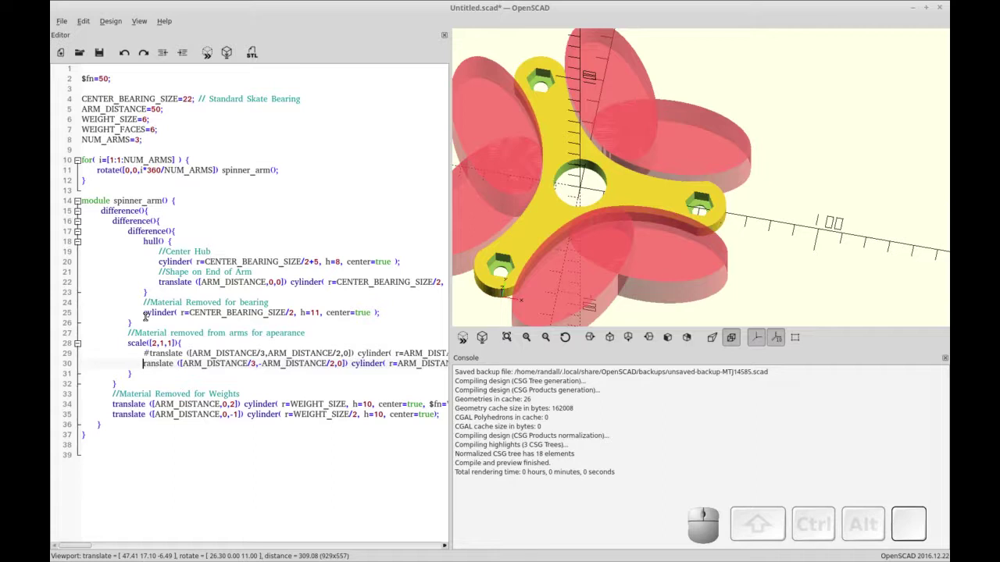
key("t")
key("Up")
Leave the # debug modifier on the round weight through-hole cutter and preview the highlighted pockets.
key("Delete")
key("Down")
key("Home")
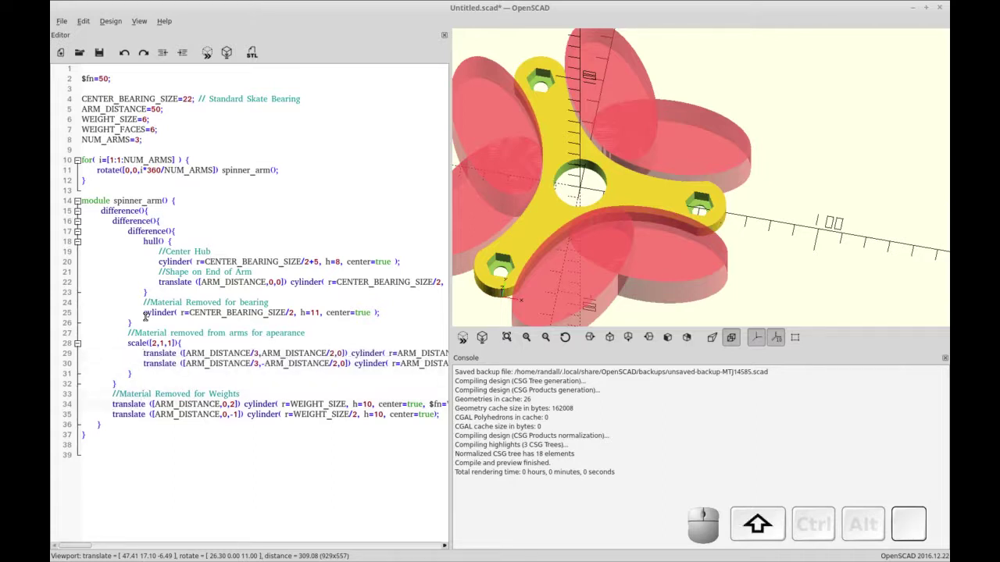
key("shift+3")
key("shift+F5")
key("Down")
key("Left")
key("shift+Left")
key("shift+3")
key("shift+F5")
key("Up")
key("BackSpace")
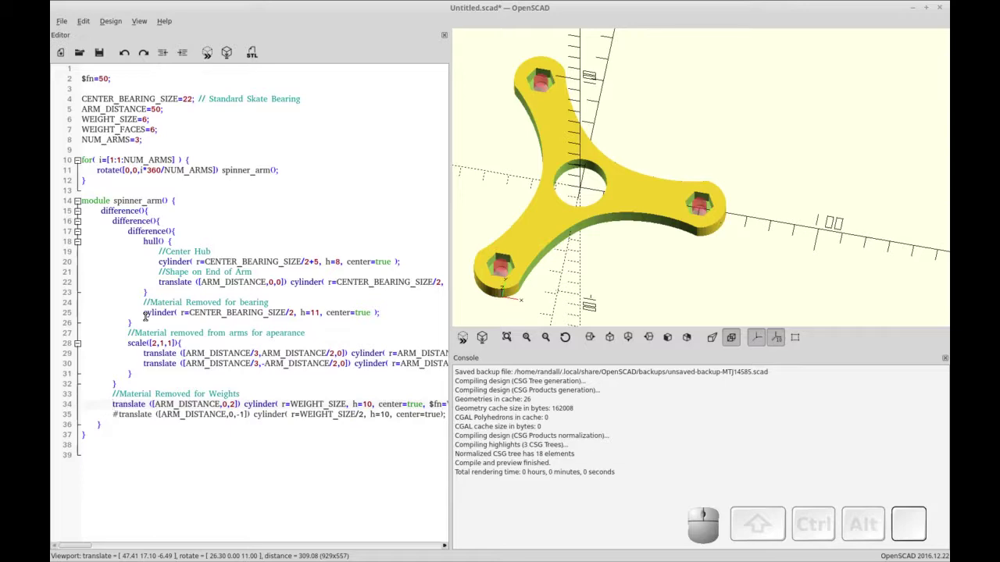